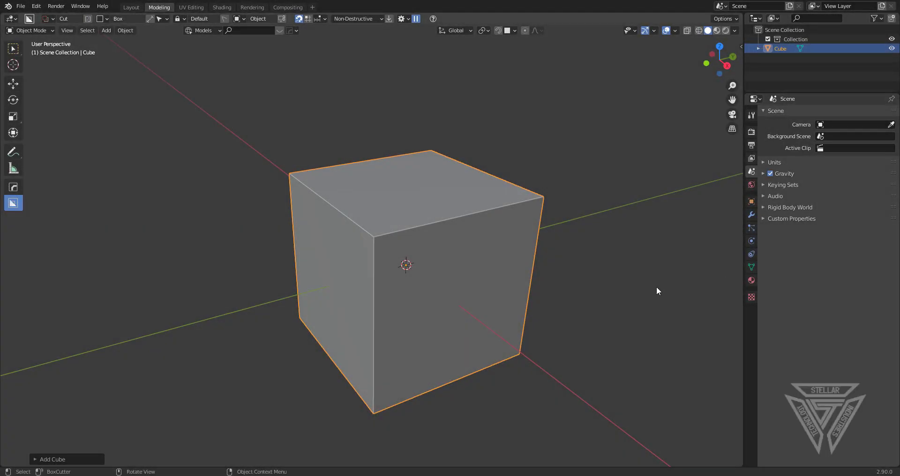
Orbit the default cube to face its top and bring up BoxCutter for the first cut
{"action": "middle_click", "coordinate": [571, 238]}
{"action": "middle_click", "coordinate": [577, 242]}
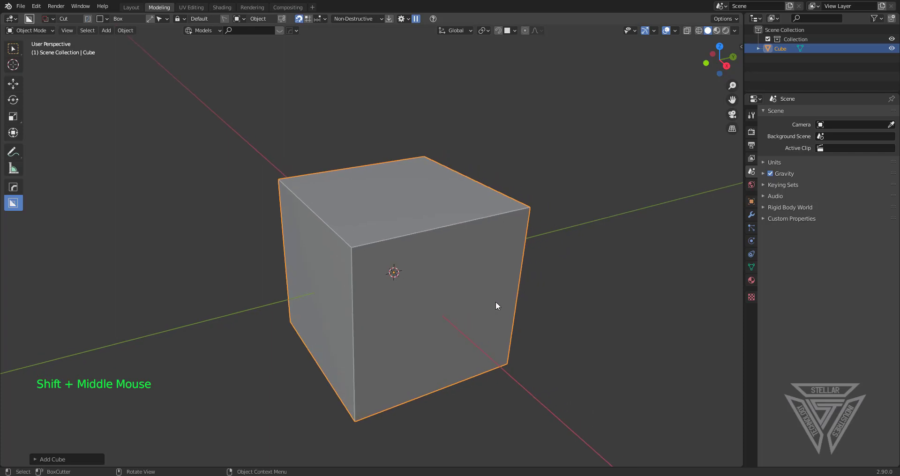
{"action": "scroll", "scroll_direction": "up", "scroll_amount": 3}
{"action": "middle_click", "coordinate": [453, 232]}
{"action": "middle_click", "coordinate": [473, 248]}
{"action": "scroll", "scroll_direction": "up", "scroll_amount": 3}
{"action": "middle_click", "coordinate": [437, 235]}
{"action": "scroll", "scroll_direction": "down", "scroll_amount": 3}
{"action": "middle_click", "coordinate": [457, 226]}
{"action": "middle_click", "coordinate": [438, 243]}
{"action": "middle_click", "coordinate": [417, 246]}
{"action": "middle_click", "coordinate": [431, 249]}
{"action": "middle_click", "coordinate": [428, 250]}
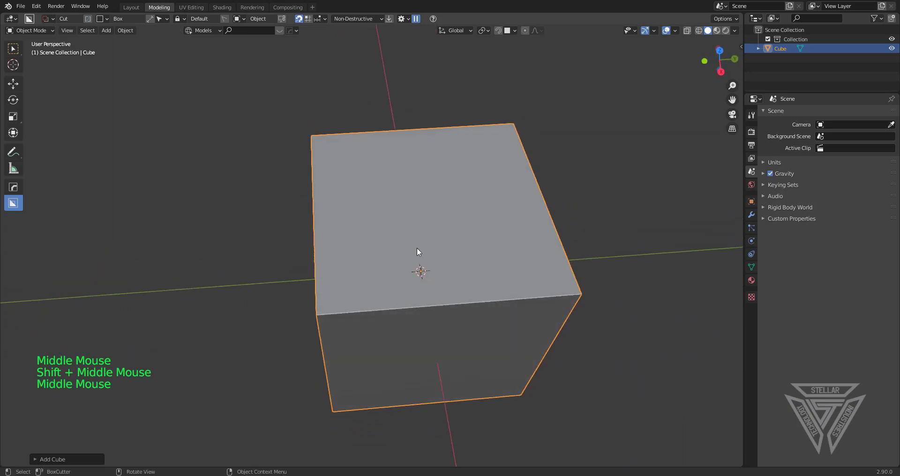
{"action": "key", "text": "d"}
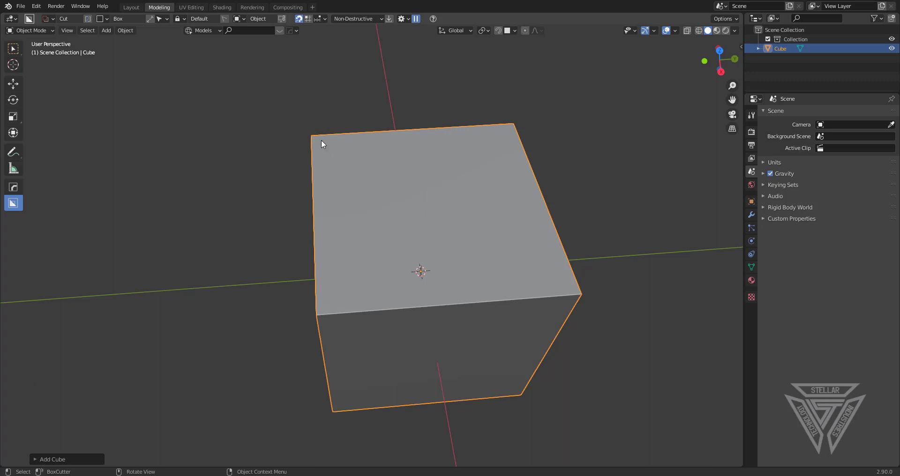
Box-cut the top face down into a deep recess with a thin surrounding frame
{"action": "left_click", "coordinate": [322, 143]}
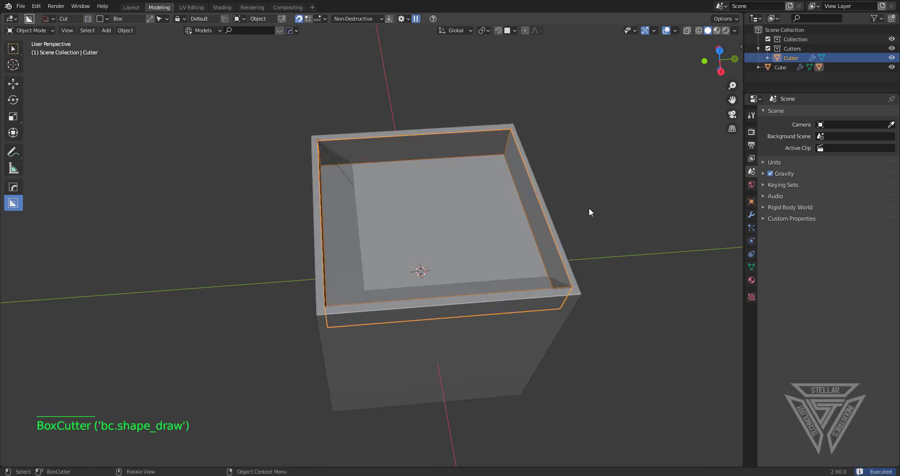
{"action": "middle_click", "coordinate": [579, 212]}
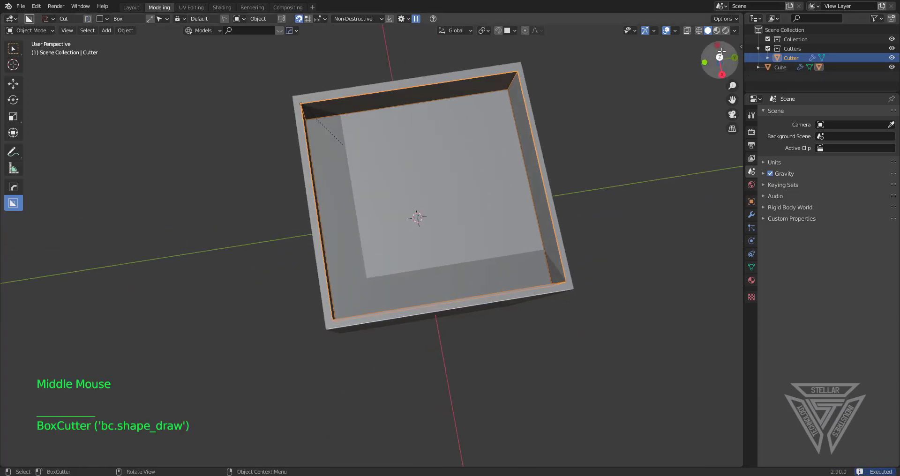
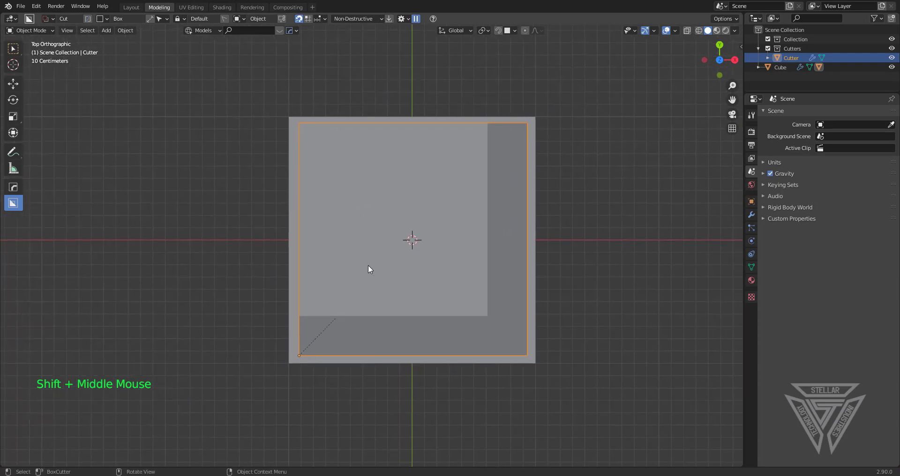
Switch BoxCutter's shape to Ngon (Line) and cut a first diagonal bar across the recess
{"action": "scroll", "scroll_direction": "down", "scroll_amount": 3}
{"action": "scroll", "scroll_direction": "down", "scroll_amount": 3}
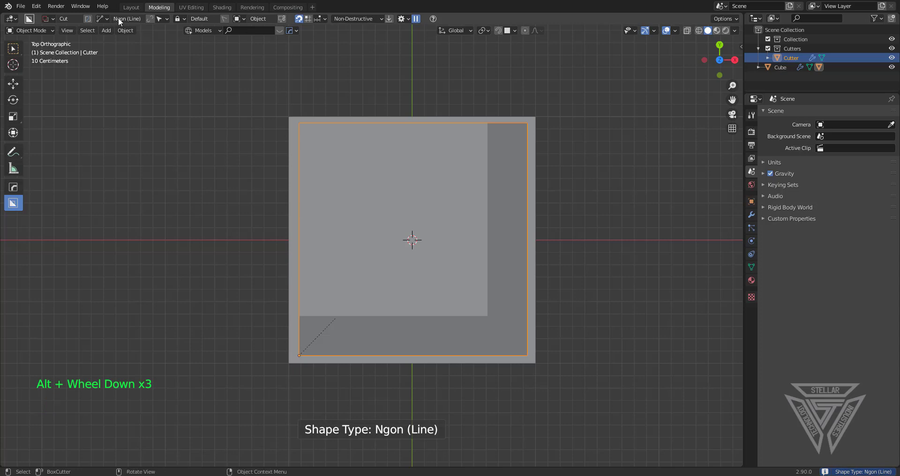
{"action": "key", "text": "d"}
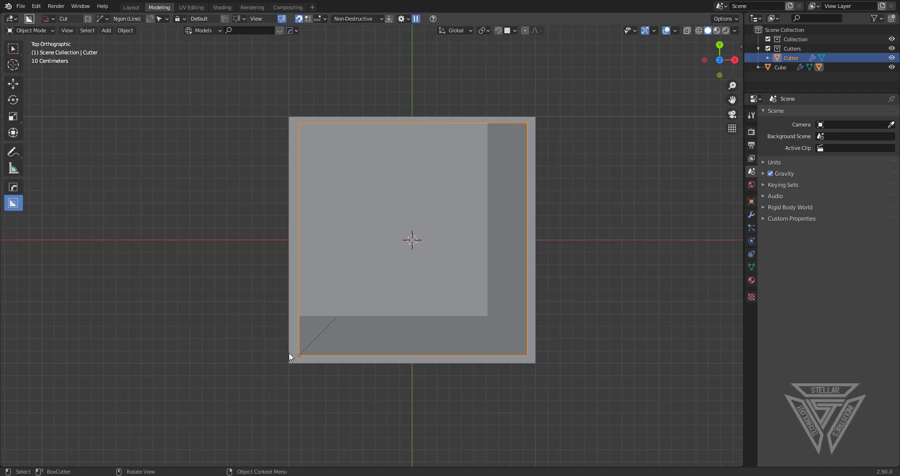
{"action": "left_click", "coordinate": [287, 377]}
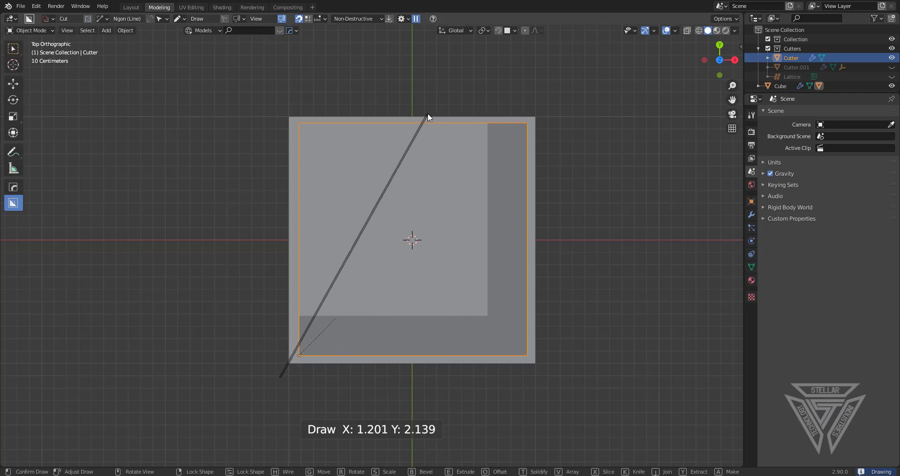
Cut a second diagonal bar across the recess and inspect the zigzag ribs left behind
{"action": "left_click", "coordinate": [298, 220]}
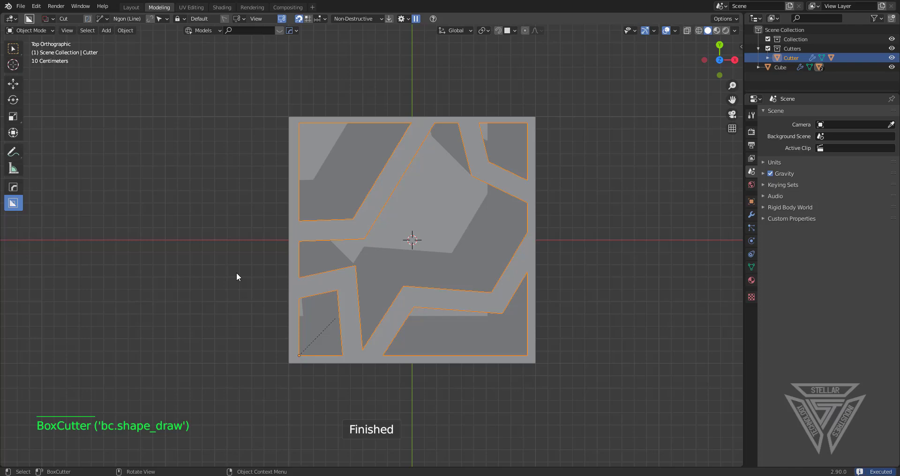
{"action": "scroll", "scroll_direction": "up", "scroll_amount": 3}
{"action": "middle_click", "coordinate": [492, 278]}
{"action": "middle_click", "coordinate": [528, 284]}
{"action": "middle_click", "coordinate": [534, 246]}
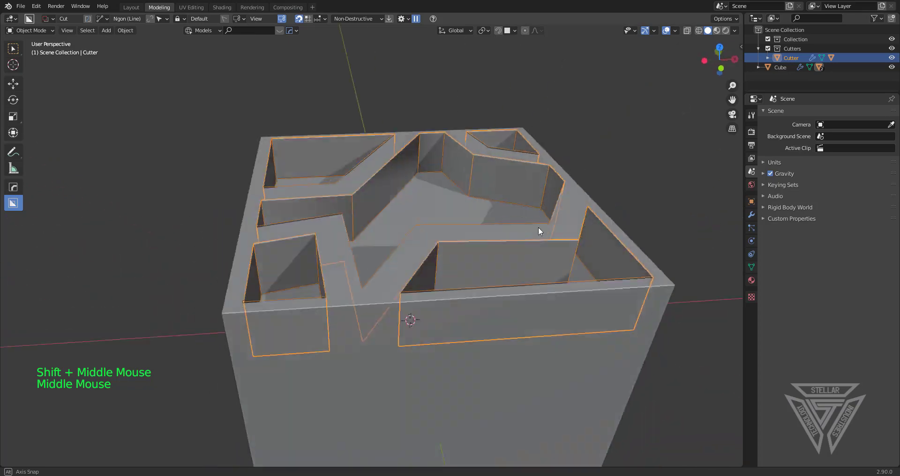
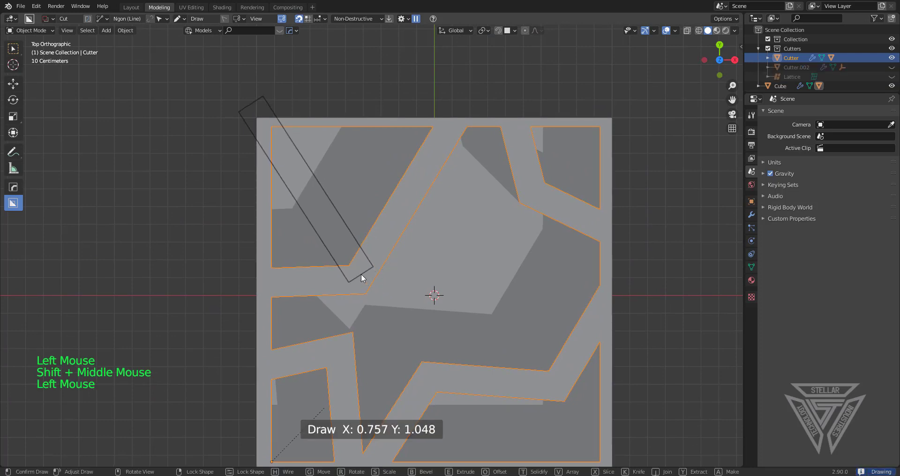
Cut diagonal bars across the top corner and the bottom-right corner of the recess
{"action": "middle_click", "coordinate": [507, 237]}
{"action": "left_click", "coordinate": [506, 165]}
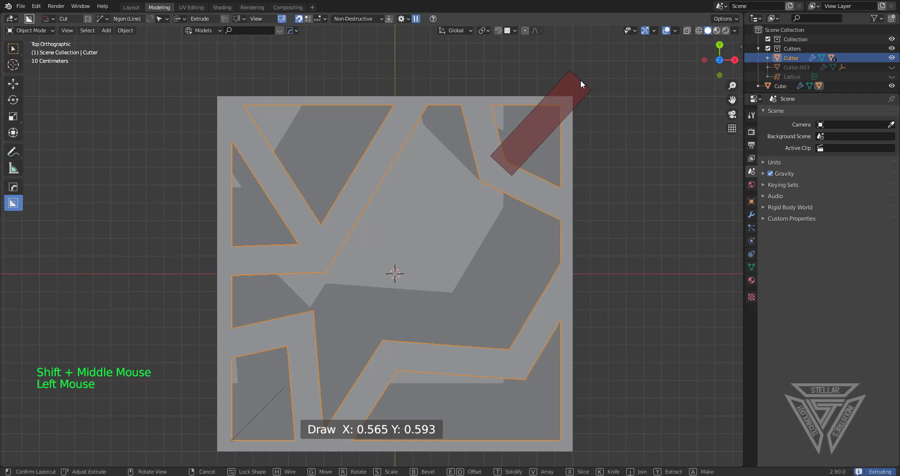
{"action": "middle_click", "coordinate": [512, 397]}
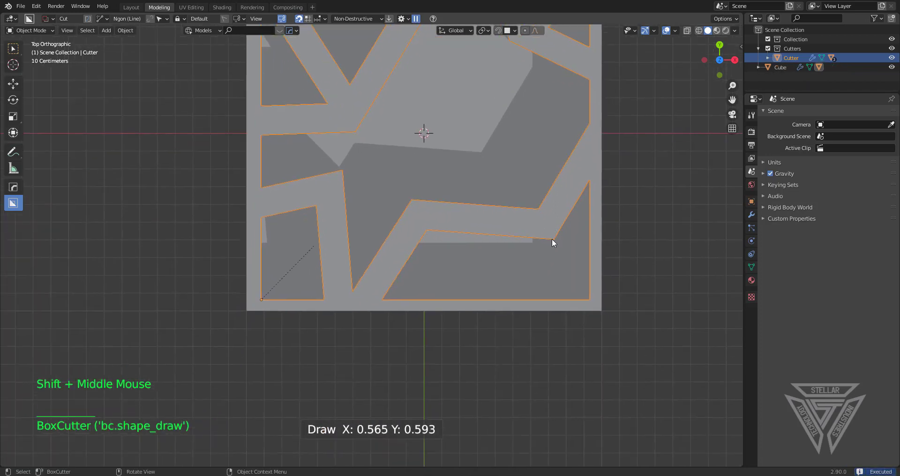
{"action": "left_click", "coordinate": [557, 246]}
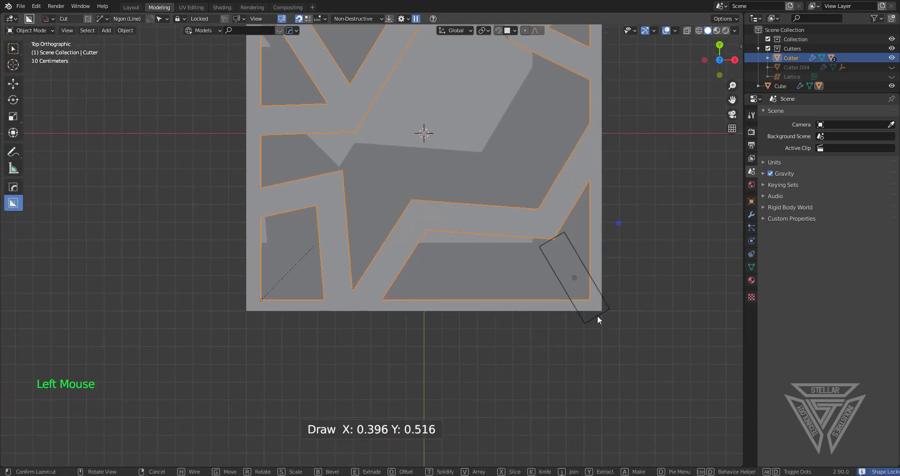
{"action": "left_click", "coordinate": [547, 224]}
Recentre on the block and cut a bar along the left side of the recess
{"action": "scroll", "scroll_direction": "up", "scroll_amount": 3}
{"action": "middle_click", "coordinate": [474, 291]}
{"action": "middle_click", "coordinate": [486, 313]}
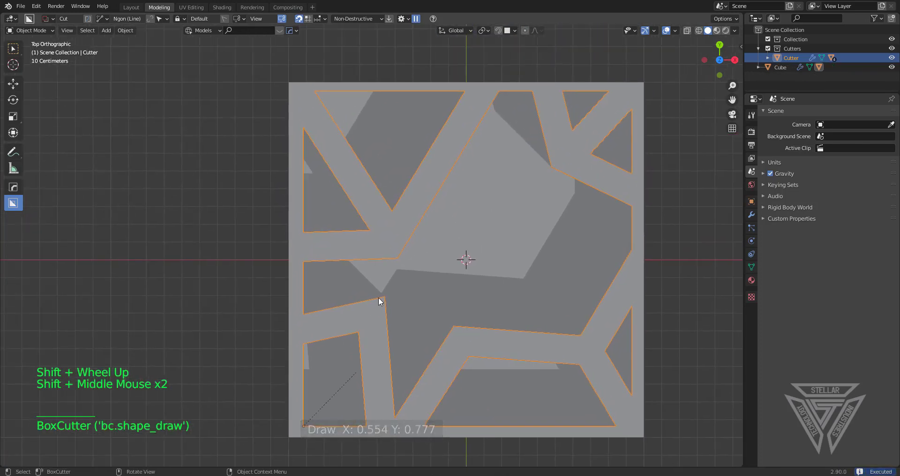
{"action": "left_click", "coordinate": [378, 308]}
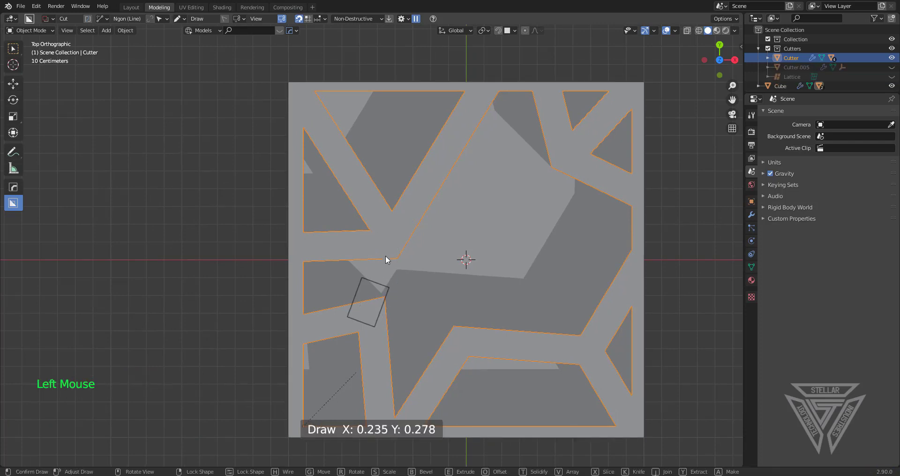
{"action": "left_click", "coordinate": [387, 245]}
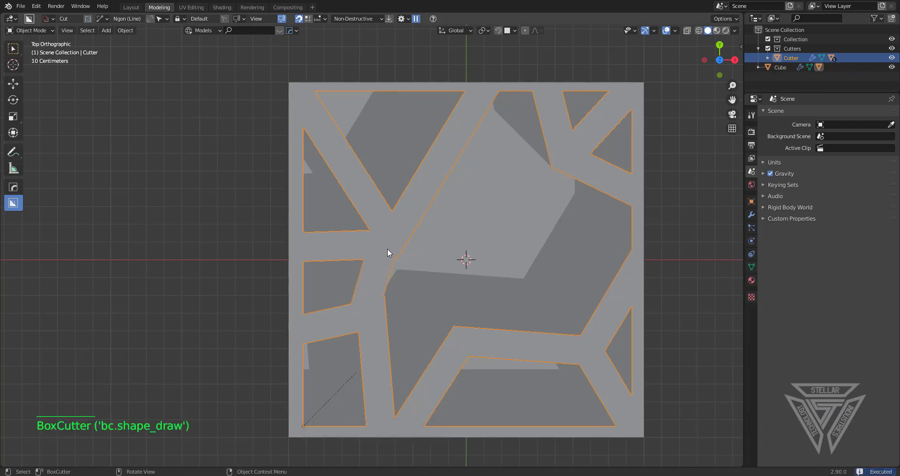
Undo the left-side attempts and redraw a cut near the left edge
{"action": "key", "text": "ctrl+z"}
{"action": "left_click", "coordinate": [387, 294]}
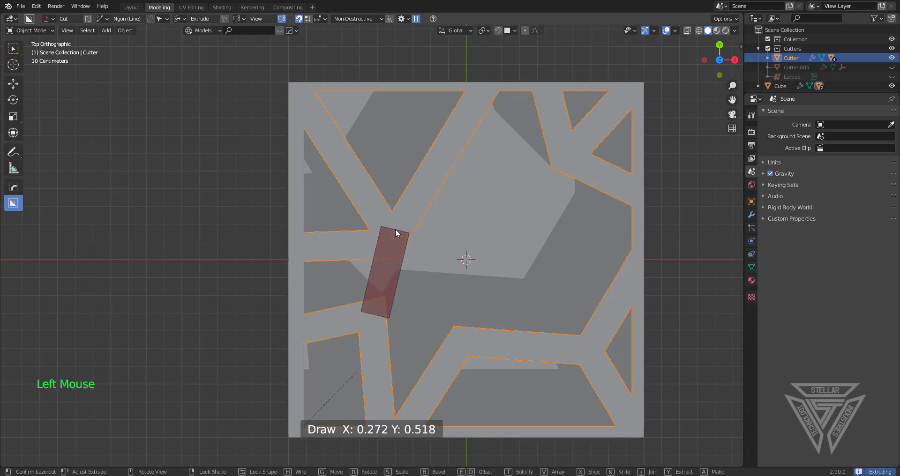
{"action": "key", "text": "ctrl+z"}
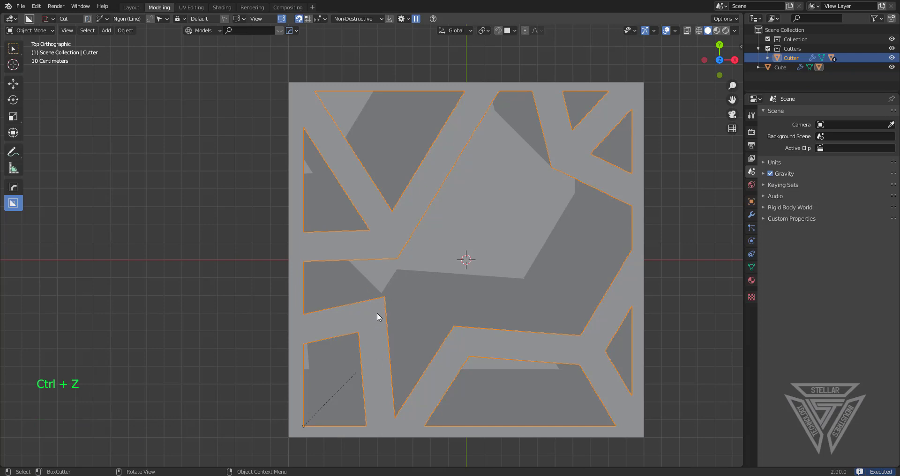
{"action": "left_click", "coordinate": [385, 303]}
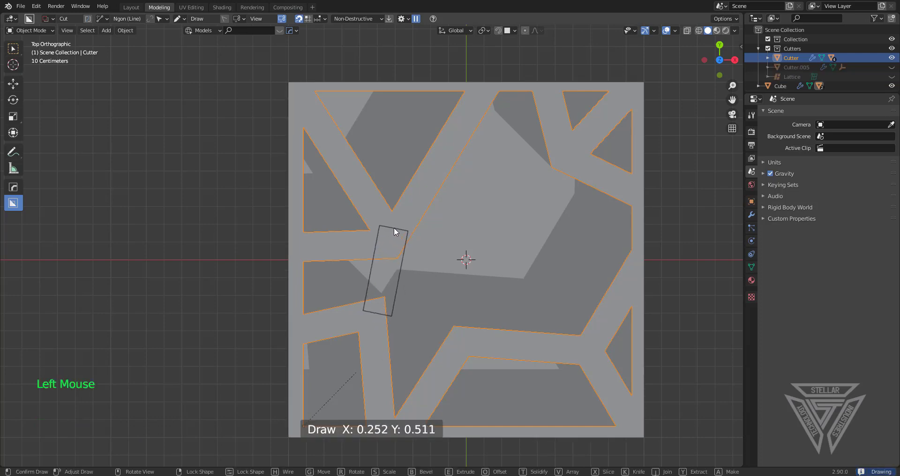
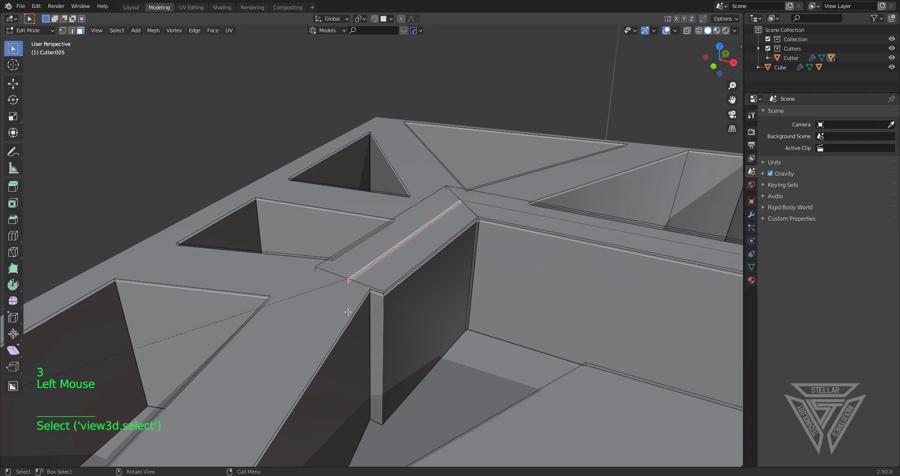
Select the rib cutter Cutter.005 and show its modifier stack
{"action": "key", "text": "2"}
{"action": "left_click", "coordinate": [343, 307]}
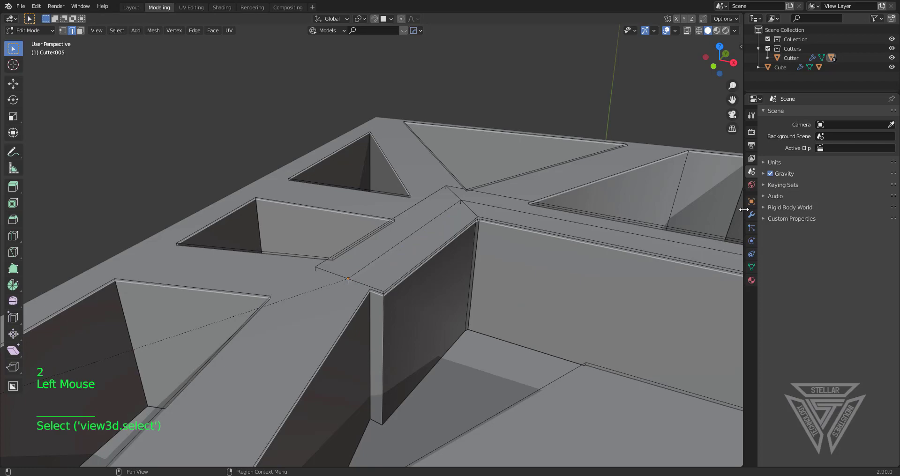
{"action": "left_click", "coordinate": [755, 216]}
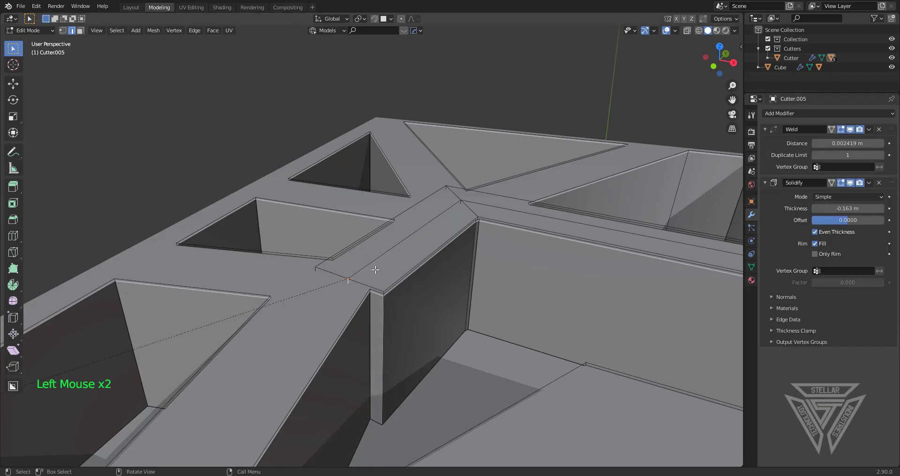
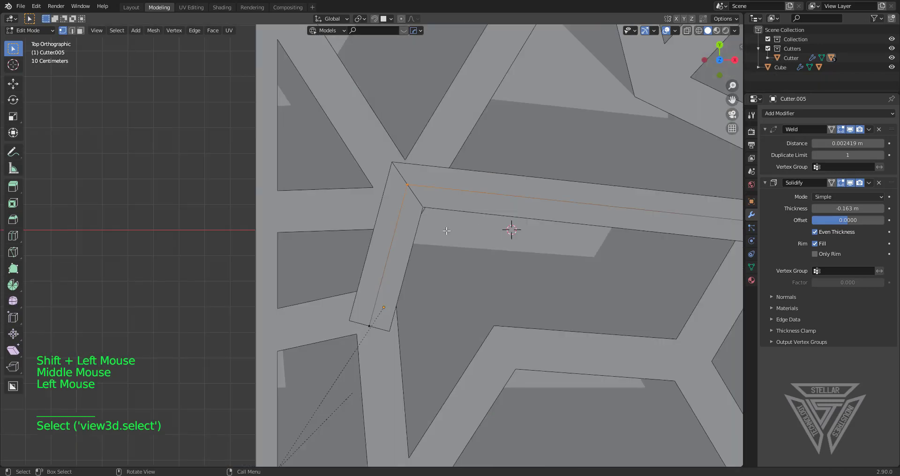
Move the cutter's corner vertices to shift its groove, leave Edit Mode and view the whole block
{"action": "key", "text": "g"}
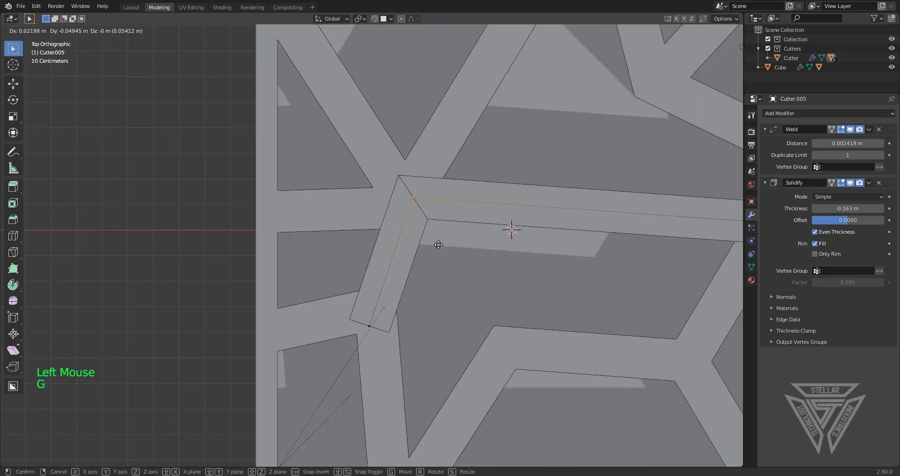
{"action": "key", "text": "Tab"}
{"action": "scroll", "scroll_direction": "down", "scroll_amount": 3}
{"action": "key", "text": "h"}
{"action": "middle_click", "coordinate": [515, 279]}
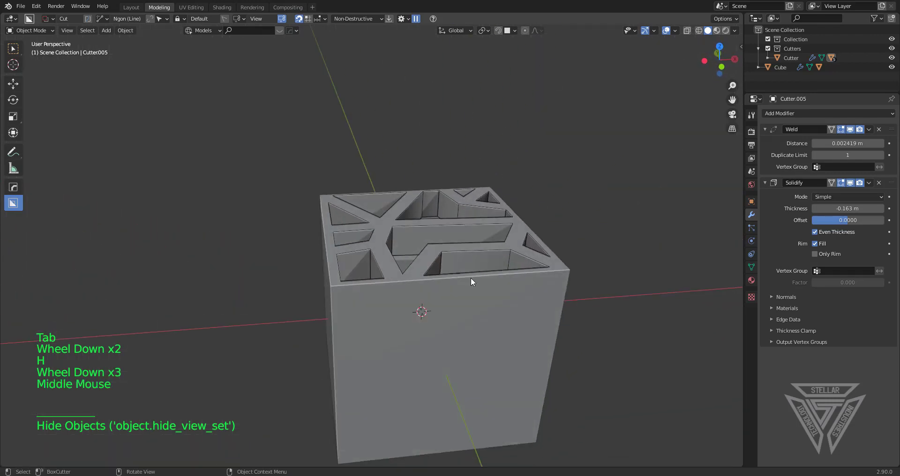
Select the main Cutter object and line the view up on the block
{"action": "left_click", "coordinate": [450, 255]}
{"action": "scroll", "scroll_direction": "up", "scroll_amount": 3}
{"action": "middle_click", "coordinate": [437, 276]}
{"action": "middle_click", "coordinate": [453, 266]}
{"action": "scroll", "scroll_direction": "down", "scroll_amount": 3}
{"action": "left_click", "coordinate": [723, 60]}
{"action": "scroll", "scroll_direction": "up", "scroll_amount": 3}
{"action": "middle_click", "coordinate": [528, 202]}
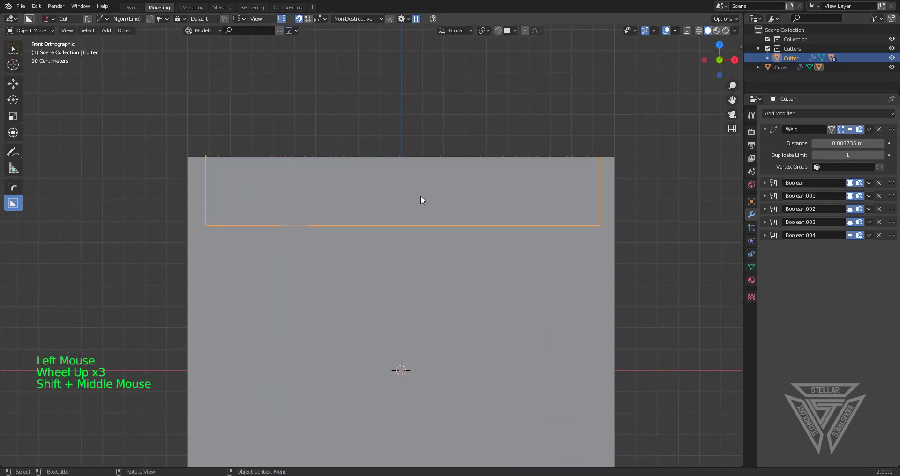
Box-cut a new rectangular recess into the block from front view and look it over
{"action": "key", "text": "d"}
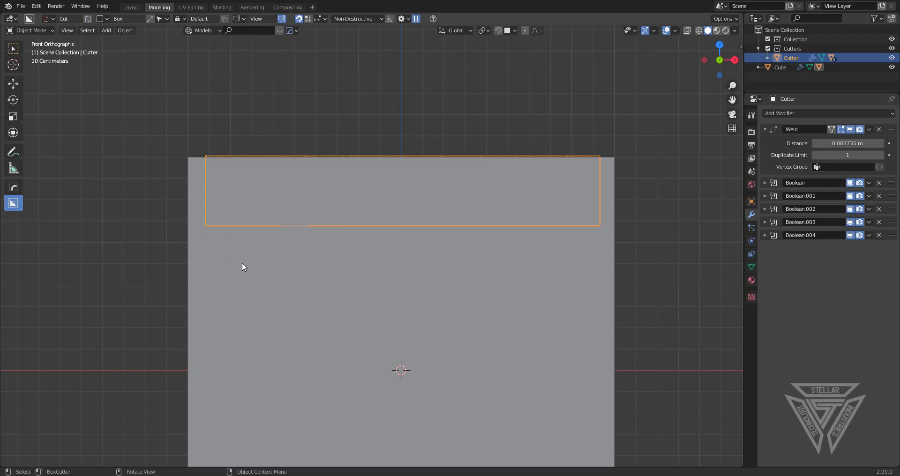
{"action": "left_click", "coordinate": [229, 267]}
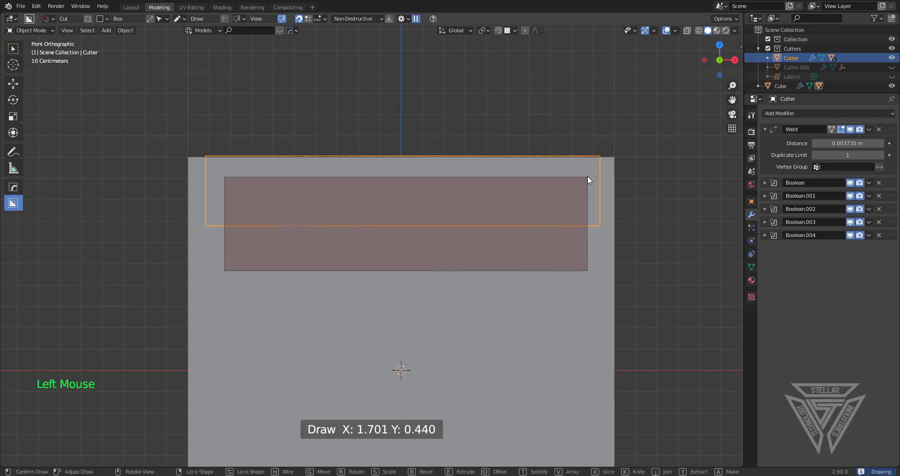
{"action": "middle_click", "coordinate": [610, 185]}
{"action": "middle_click", "coordinate": [261, 259]}
{"action": "middle_click", "coordinate": [356, 247]}
{"action": "scroll", "scroll_direction": "down", "scroll_amount": 3}
{"action": "middle_click", "coordinate": [514, 238]}
{"action": "scroll", "scroll_direction": "down", "scroll_amount": 3}
{"action": "middle_click", "coordinate": [511, 249]}
{"action": "scroll", "scroll_direction": "up", "scroll_amount": 3}
{"action": "middle_click", "coordinate": [546, 340]}
Scale the new Cutter.006 down to fit among the existing cuts
{"action": "key", "text": "s"}
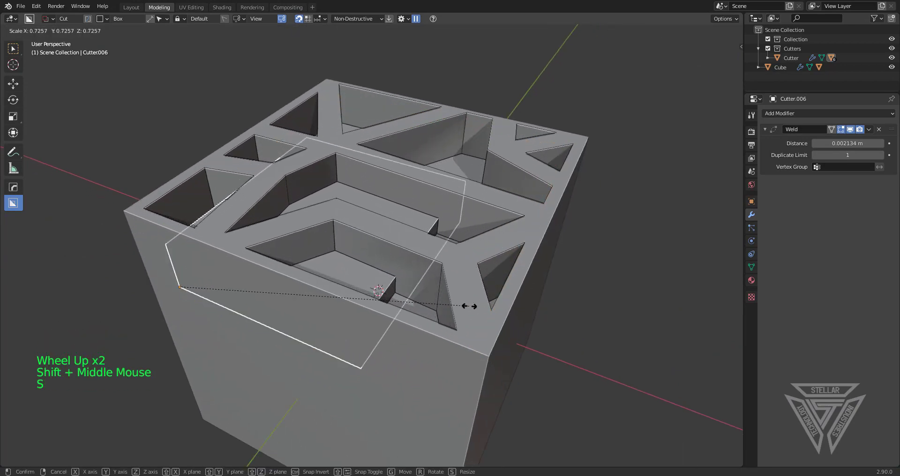
{"action": "middle_click", "coordinate": [478, 326]}
{"action": "middle_click", "coordinate": [437, 345]}
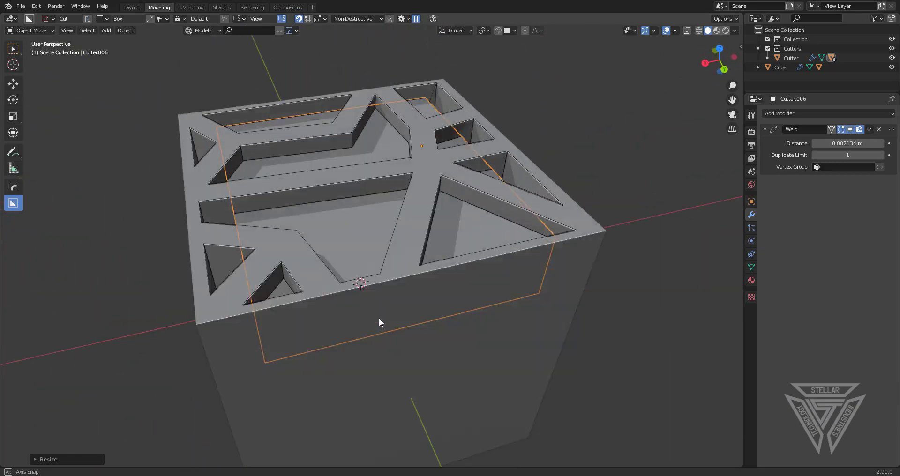
Edit Cutter.006's mesh and select the edges along its bottom
{"action": "key", "text": "Tab"}
{"action": "left_click", "coordinate": [510, 243]}
{"action": "key", "text": "2"}
{"action": "left_click", "coordinate": [511, 246]}
{"action": "key", "text": "3"}
{"action": "left_click", "coordinate": [429, 221]}
{"action": "middle_click", "coordinate": [454, 253]}
{"action": "scroll", "scroll_direction": "up", "scroll_amount": 3}
Bevel the selected edges with Ctrl+B so the recess floors get rounded edges
{"action": "key", "text": "ctrl+b"}
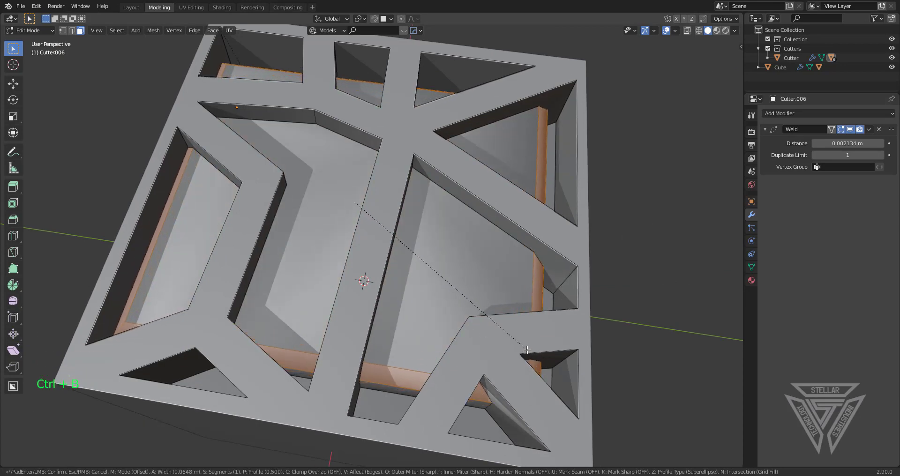
{"action": "middle_click", "coordinate": [505, 296]}
{"action": "middle_click", "coordinate": [434, 250]}
{"action": "middle_click", "coordinate": [484, 259]}
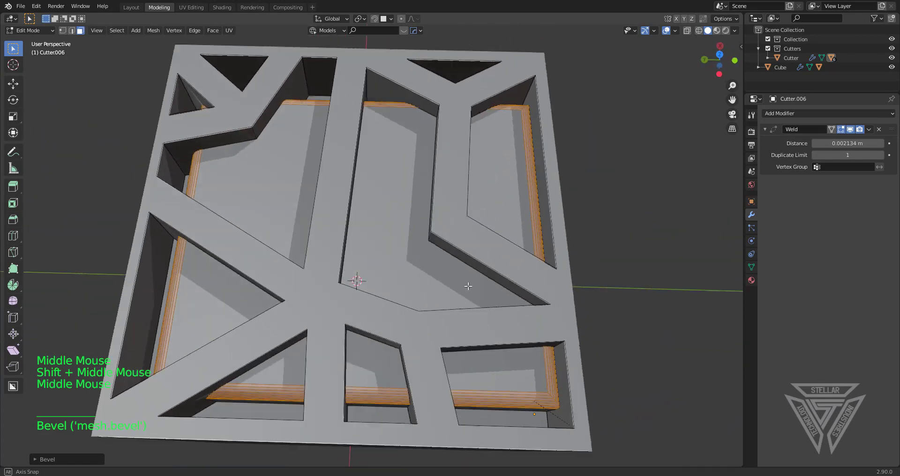
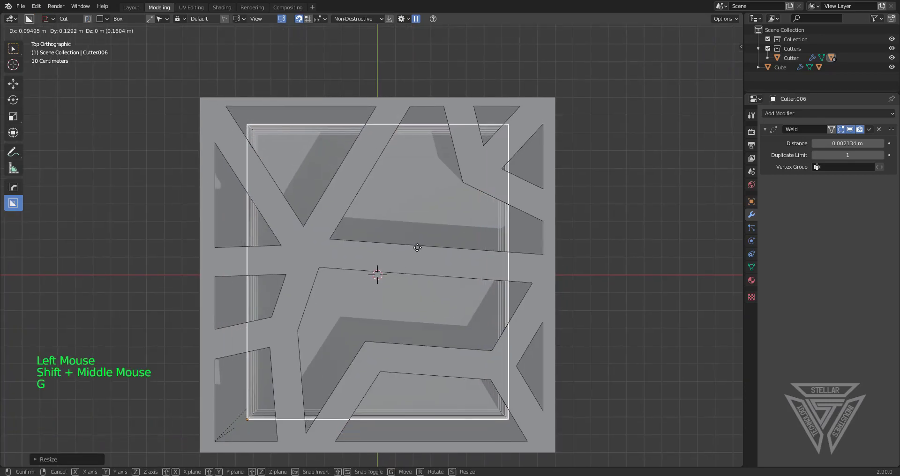
Look the recess over, leave Edit Mode and hide the bevelled rectangular cutter
{"action": "scroll", "scroll_direction": "down", "scroll_amount": 3}
{"action": "middle_click", "coordinate": [440, 301]}
{"action": "scroll", "scroll_direction": "up", "scroll_amount": 3}
{"action": "middle_click", "coordinate": [436, 299]}
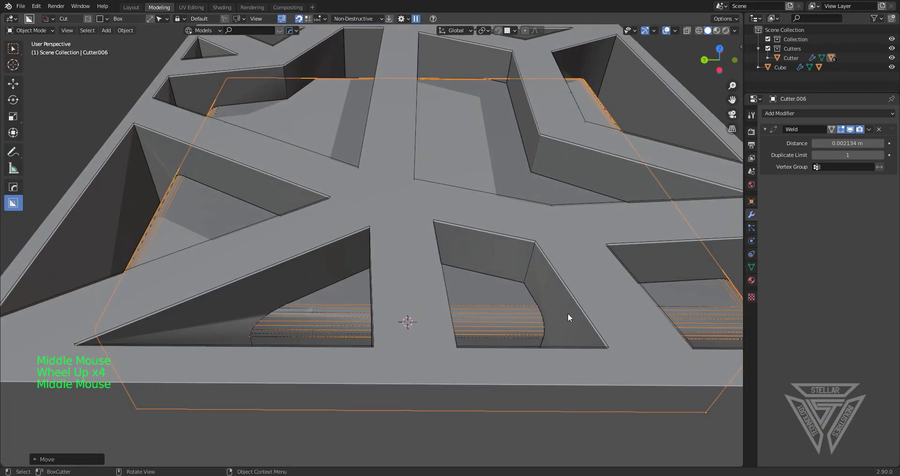
{"action": "scroll", "scroll_direction": "down", "scroll_amount": 3}
{"action": "scroll", "scroll_direction": "down", "scroll_amount": 3}
{"action": "key", "text": "Tab"}
{"action": "key", "text": "Tab"}
{"action": "key", "text": "h"}
Select the original Cutter object and hide it as well
{"action": "middle_click", "coordinate": [472, 244]}
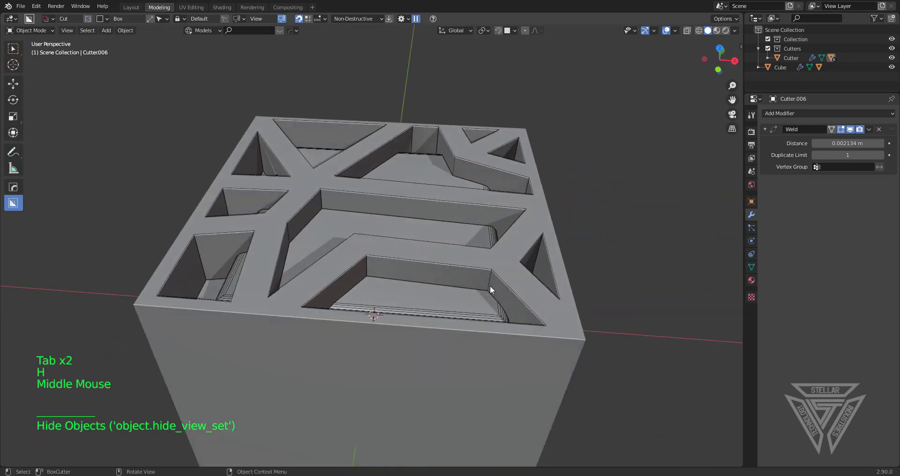
{"action": "left_click", "coordinate": [495, 278]}
{"action": "left_click", "coordinate": [491, 274]}
{"action": "left_click", "coordinate": [491, 273]}
{"action": "key", "text": "h"}
Orbit the block to check the rounded rail insets from several angles
{"action": "middle_click", "coordinate": [502, 296]}
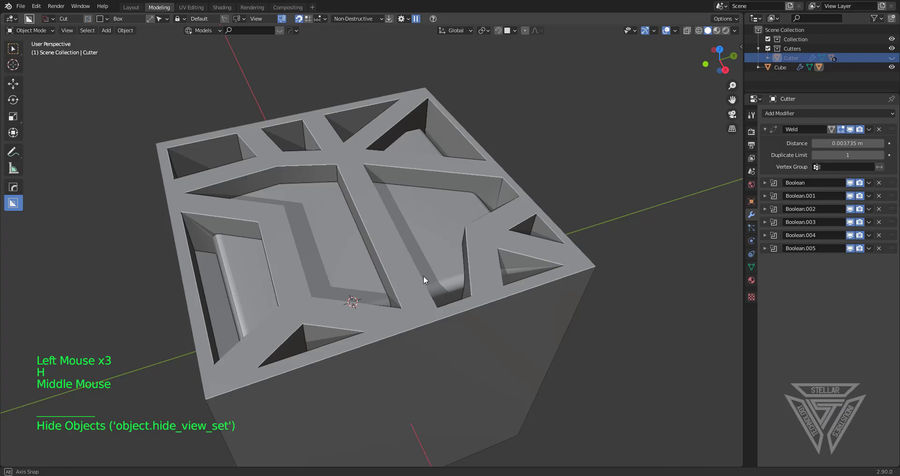
{"action": "scroll", "scroll_direction": "down", "scroll_amount": 3}
{"action": "scroll", "scroll_direction": "up", "scroll_amount": 3}
{"action": "middle_click", "coordinate": [405, 232]}
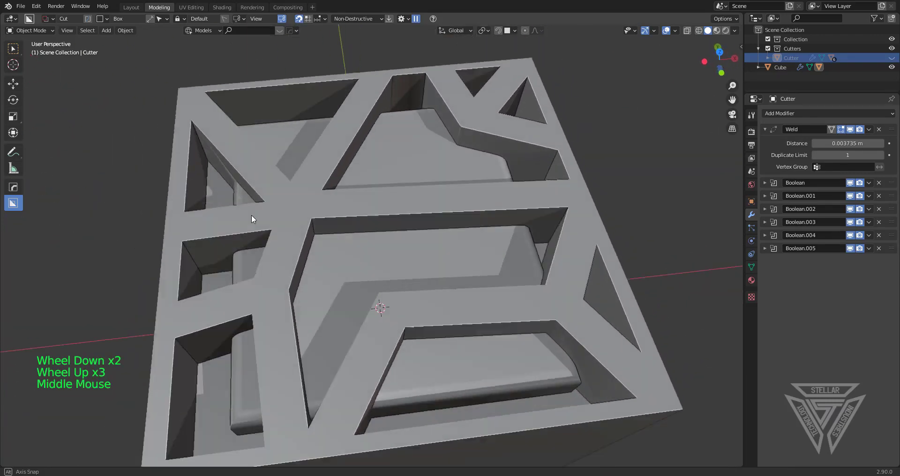
{"action": "scroll", "scroll_direction": "down", "scroll_amount": 3}
{"action": "middle_click", "coordinate": [335, 240]}
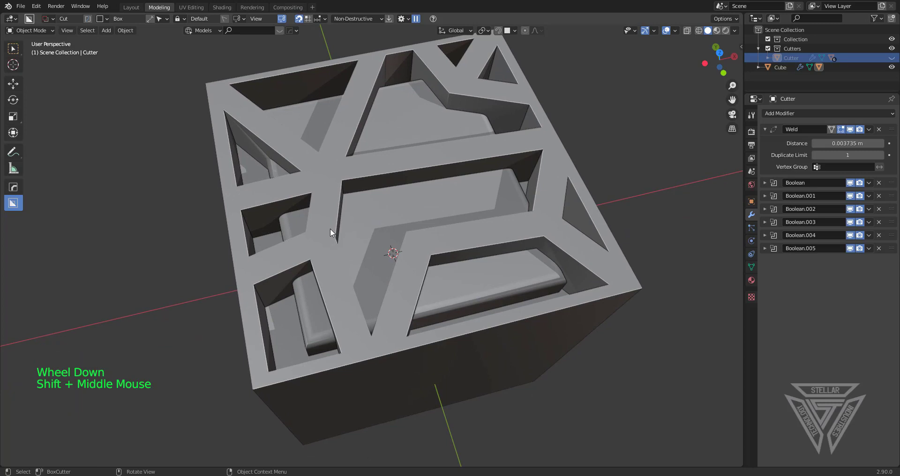
{"action": "scroll", "scroll_direction": "down", "scroll_amount": 3}
{"action": "middle_click", "coordinate": [380, 274]}
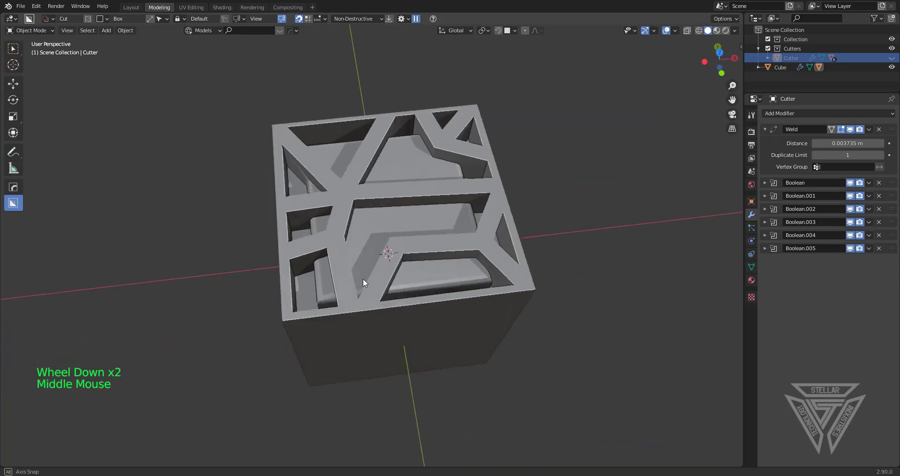
{"action": "scroll", "scroll_direction": "up", "scroll_amount": 3}
{"action": "middle_click", "coordinate": [378, 283]}
{"action": "middle_click", "coordinate": [421, 262]}
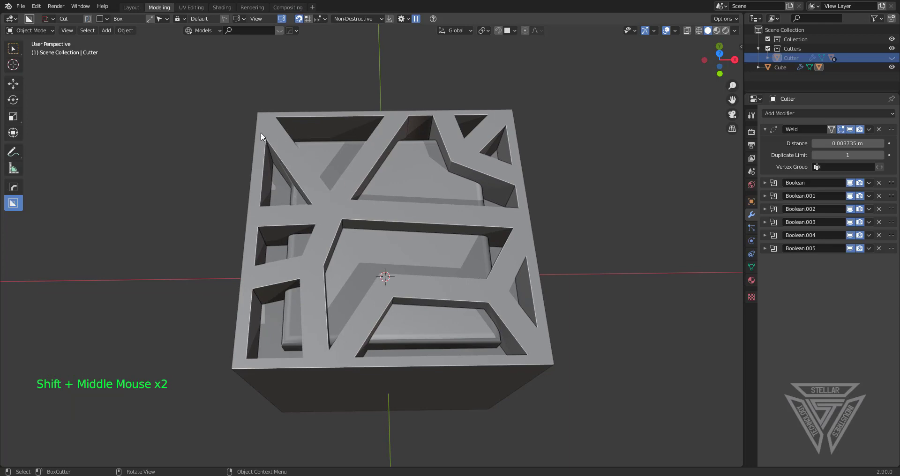
Switch BoxCutter to Extract mode and draw an extraction box over the patterned top face
{"action": "key", "text": "d"}
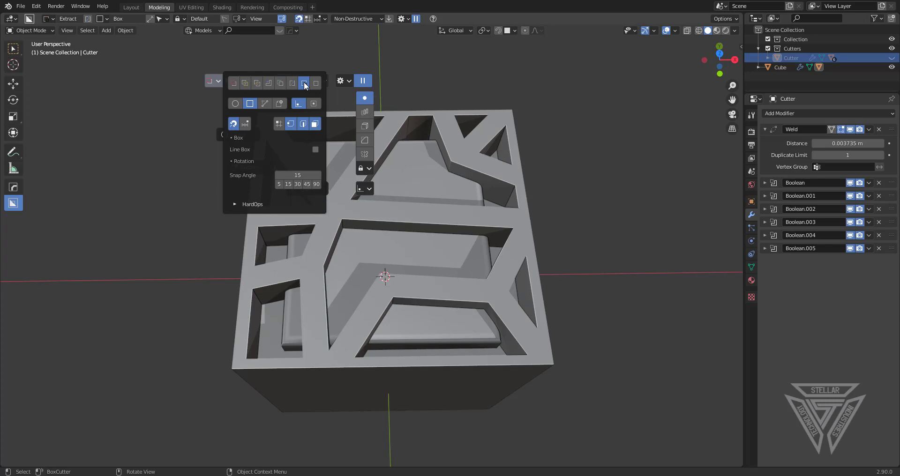
{"action": "left_click", "coordinate": [265, 117]}
{"action": "left_click", "coordinate": [292, 122]}
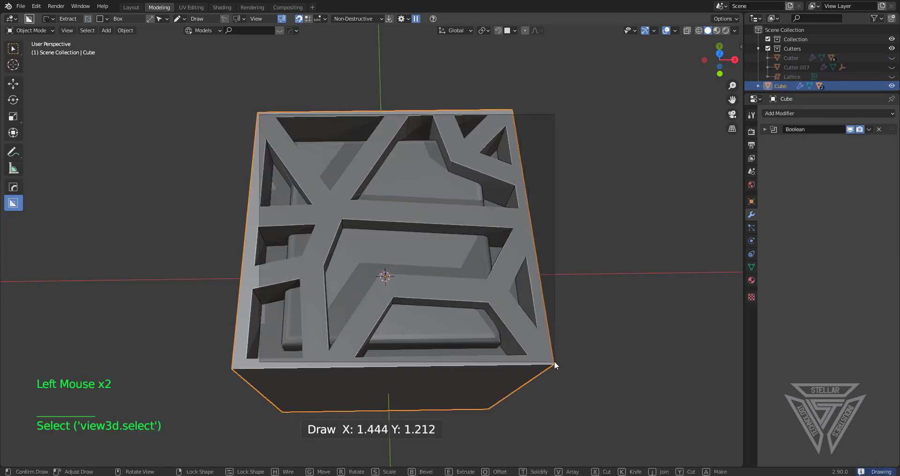
{"action": "key", "text": "d"}
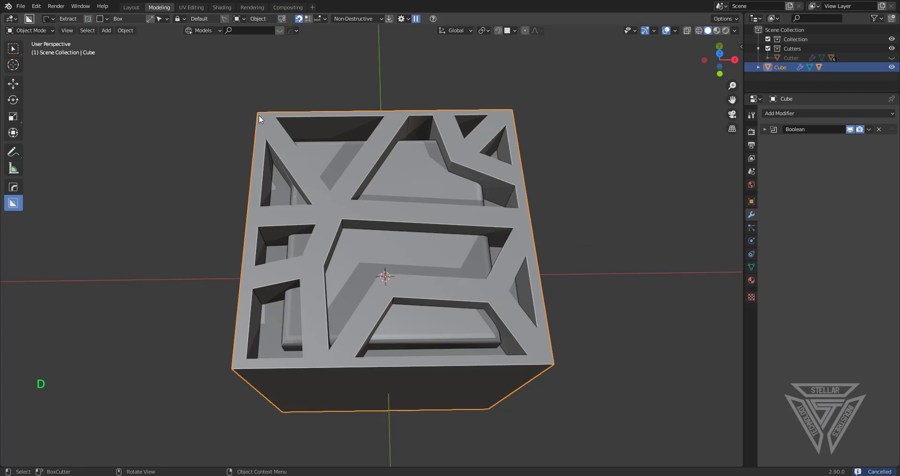
{"action": "left_click", "coordinate": [280, 132]}
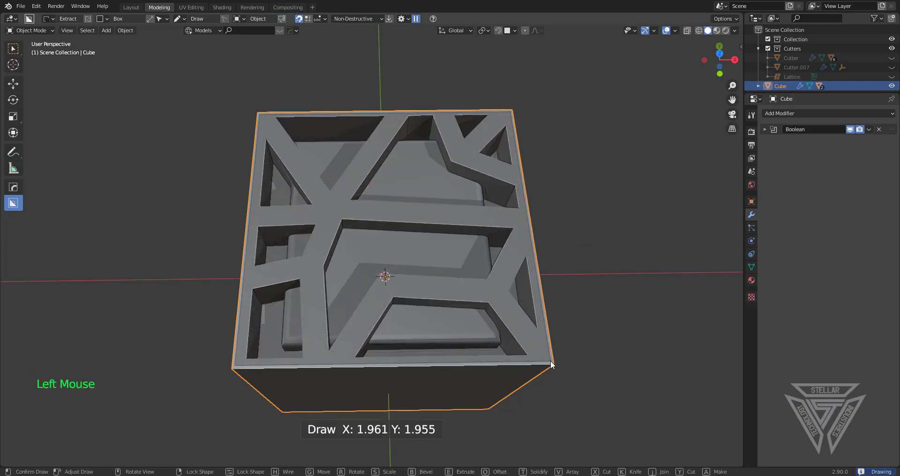
{"action": "middle_click", "coordinate": [552, 361]}
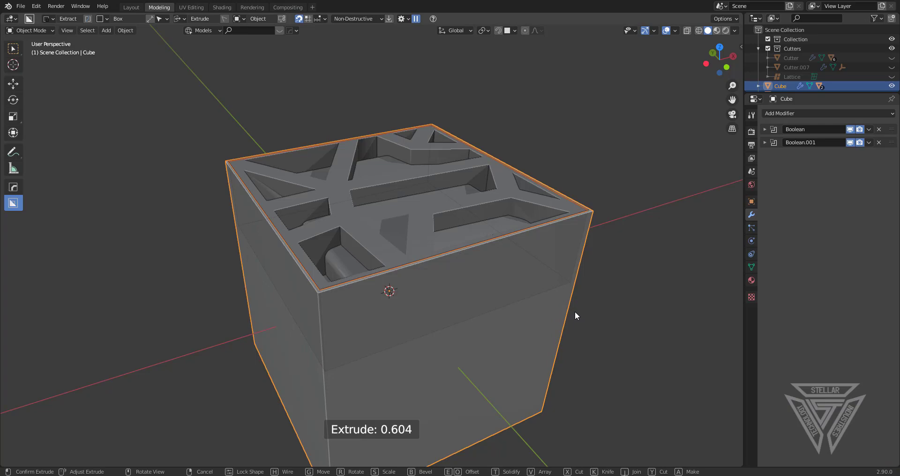
Orbit to face a plain side of the block and bring BoxCutter's options up again
{"action": "middle_click", "coordinate": [603, 309]}
{"action": "middle_click", "coordinate": [511, 283]}
{"action": "middle_click", "coordinate": [501, 211]}
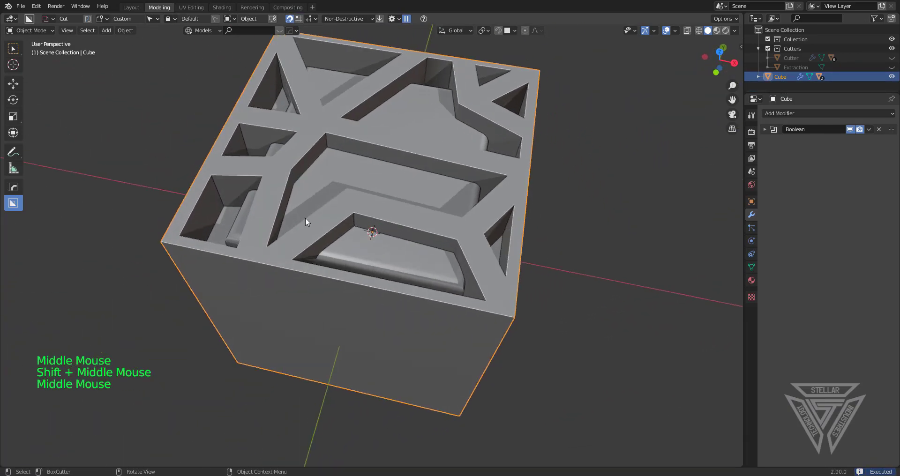
{"action": "middle_click", "coordinate": [466, 310]}
{"action": "middle_click", "coordinate": [473, 326]}
{"action": "middle_click", "coordinate": [475, 289]}
{"action": "key", "text": "d"}
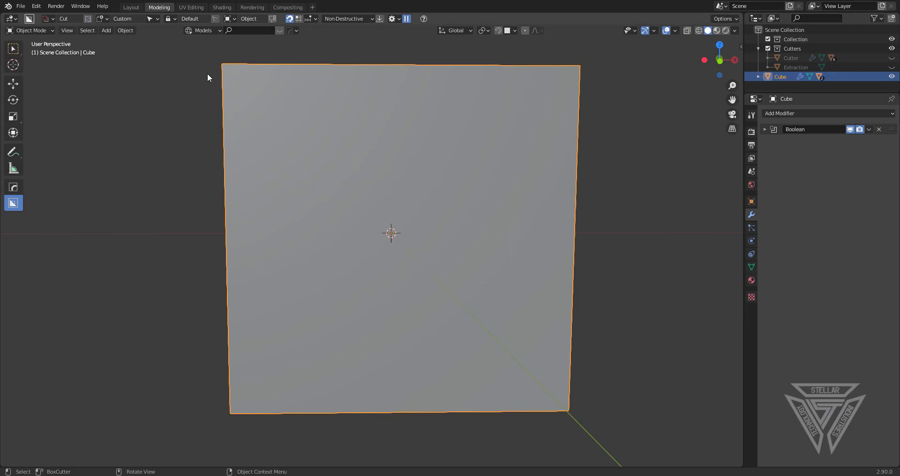
Stamp the Extraction shape as recessed cuts into two side faces of the cube
{"action": "left_click", "coordinate": [244, 97]}
{"action": "middle_click", "coordinate": [565, 387]}
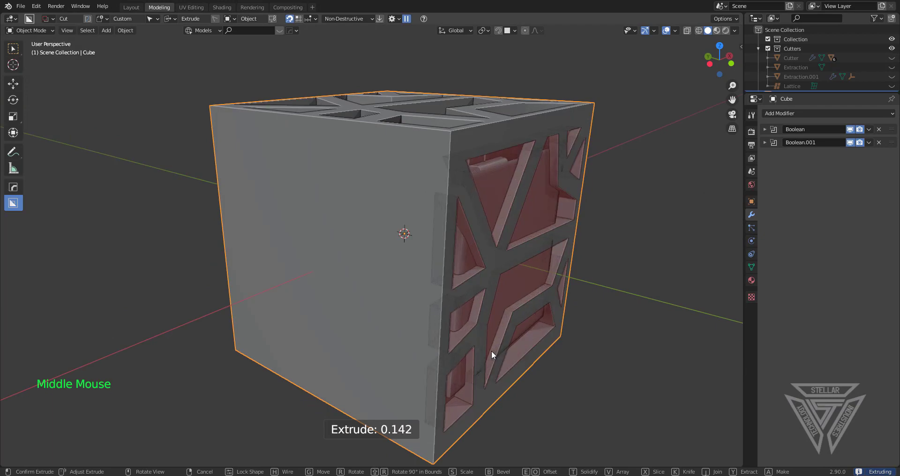
{"action": "middle_click", "coordinate": [549, 340]}
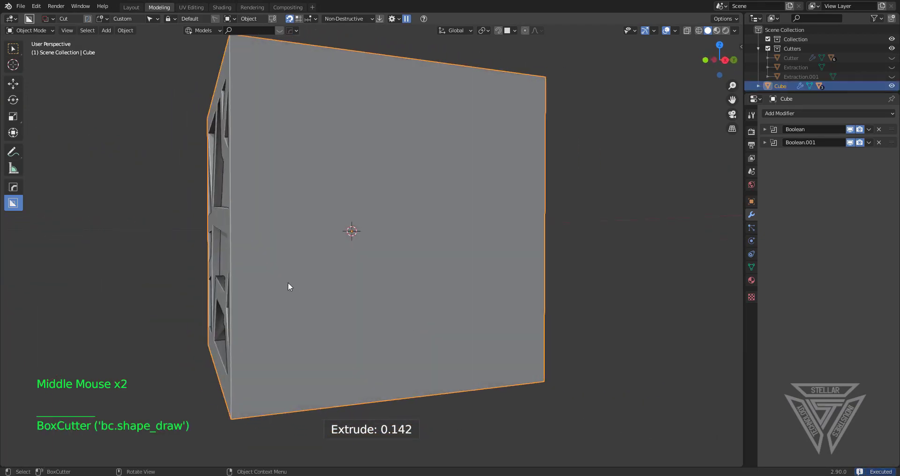
{"action": "left_click", "coordinate": [278, 295]}
{"action": "middle_click", "coordinate": [548, 358]}
{"action": "middle_click", "coordinate": [472, 348]}
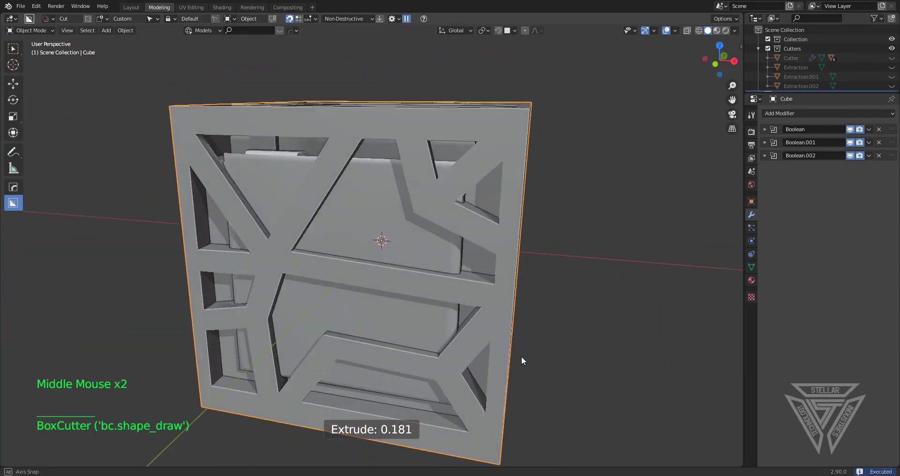
{"action": "middle_click", "coordinate": [461, 292]}
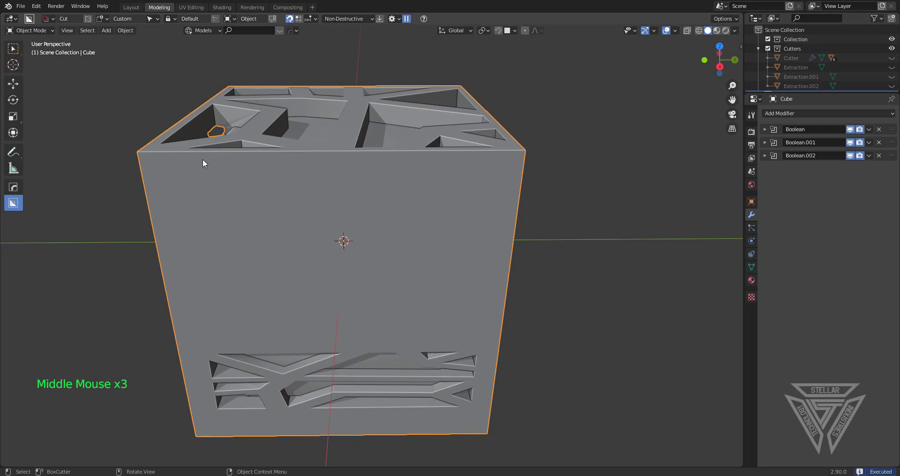
Stamp the pattern into the front face, then orbit the cube checking all the cuts
{"action": "left_click", "coordinate": [201, 195]}
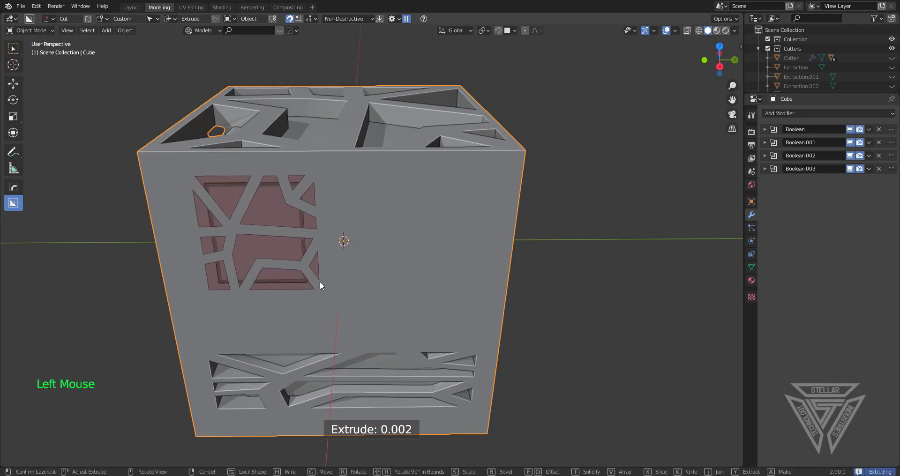
{"action": "scroll", "scroll_direction": "up", "scroll_amount": 3}
{"action": "middle_click", "coordinate": [401, 260]}
{"action": "middle_click", "coordinate": [423, 183]}
{"action": "key", "text": "d"}
{"action": "middle_click", "coordinate": [384, 226]}
{"action": "scroll", "scroll_direction": "up", "scroll_amount": 3}
{"action": "middle_click", "coordinate": [429, 293]}
{"action": "scroll", "scroll_direction": "down", "scroll_amount": 3}
{"action": "scroll", "scroll_direction": "up", "scroll_amount": 3}
{"action": "middle_click", "coordinate": [407, 249]}
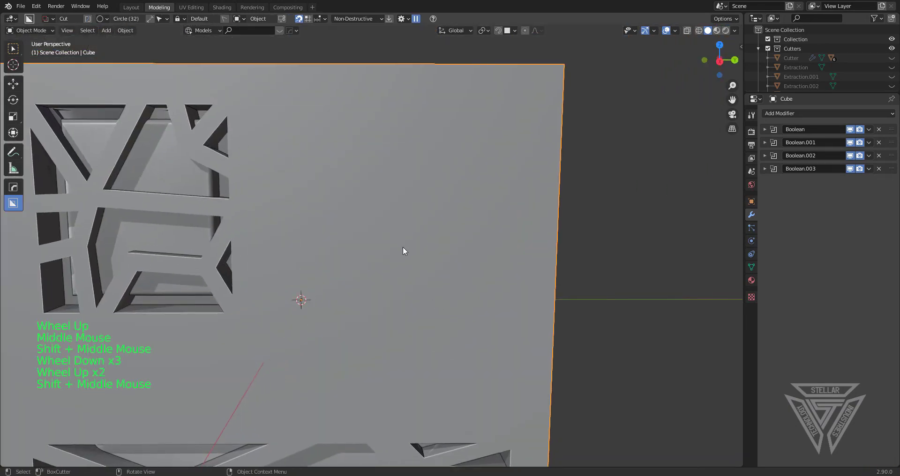
Cut a round BoxCutter circle hole into the block's side and nudge the cutter into place
{"action": "left_click", "coordinate": [392, 233]}
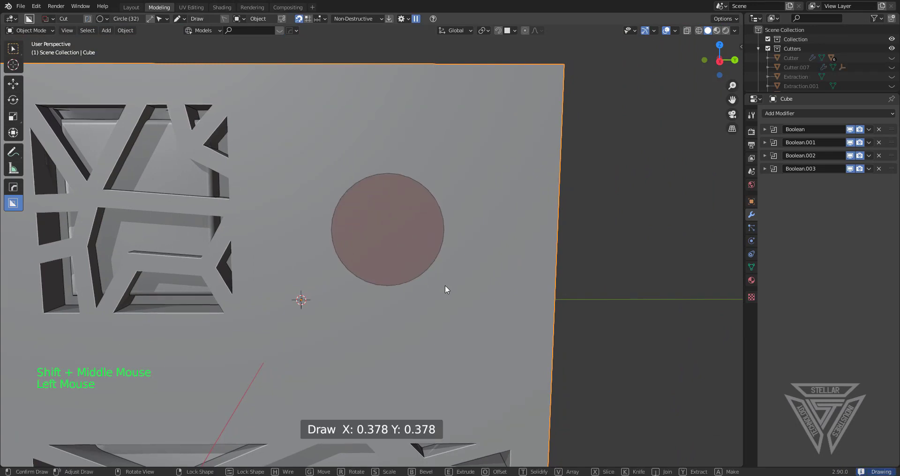
{"action": "middle_click", "coordinate": [399, 327]}
{"action": "middle_click", "coordinate": [327, 310]}
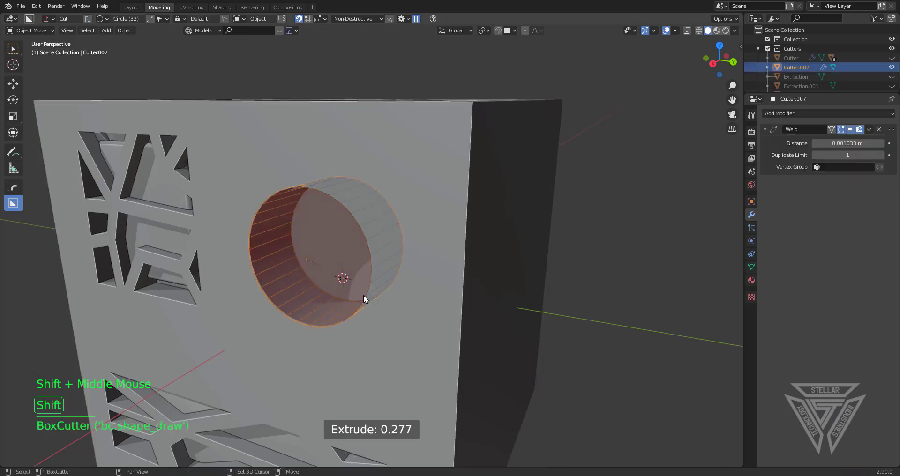
{"action": "middle_click", "coordinate": [525, 338]}
{"action": "key", "text": "g"}
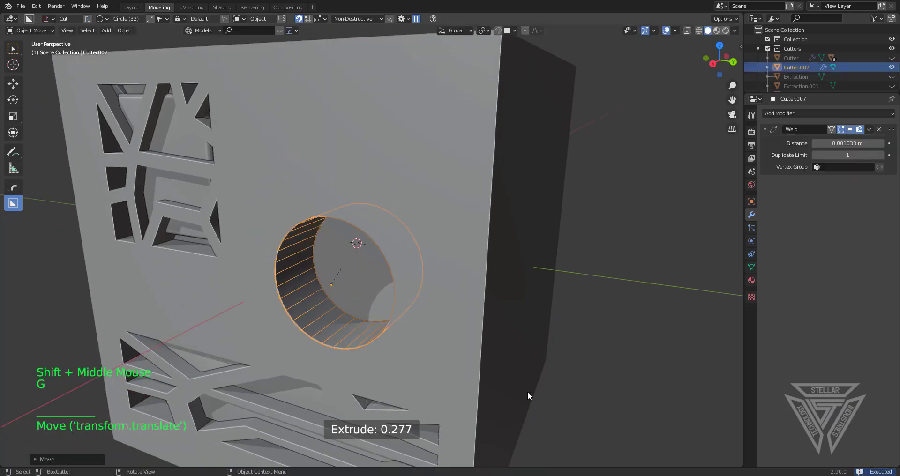
{"action": "middle_click", "coordinate": [423, 307]}
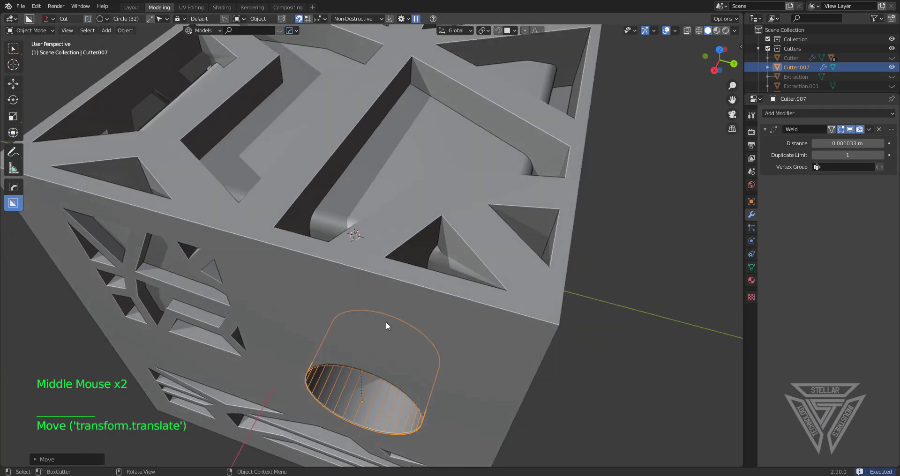
Face the round cut head-on and enter Edit Mode on the circular cutter
{"action": "scroll", "scroll_direction": "up", "scroll_amount": 3}
{"action": "middle_click", "coordinate": [405, 336]}
{"action": "middle_click", "coordinate": [416, 287]}
{"action": "middle_click", "coordinate": [424, 286]}
{"action": "middle_click", "coordinate": [429, 271]}
{"action": "key", "text": "Tab"}
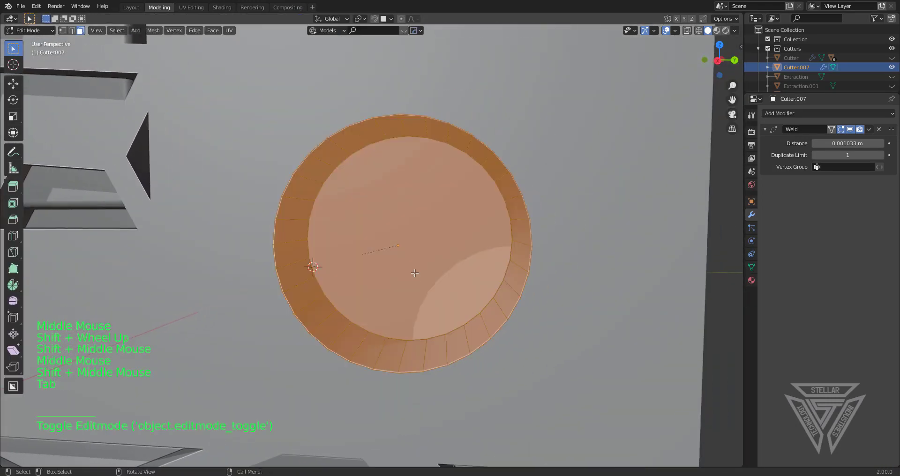
Add an edge loop around the cutter's rim and scale it outward to flare the hole
{"action": "key", "text": "ctrl+r"}
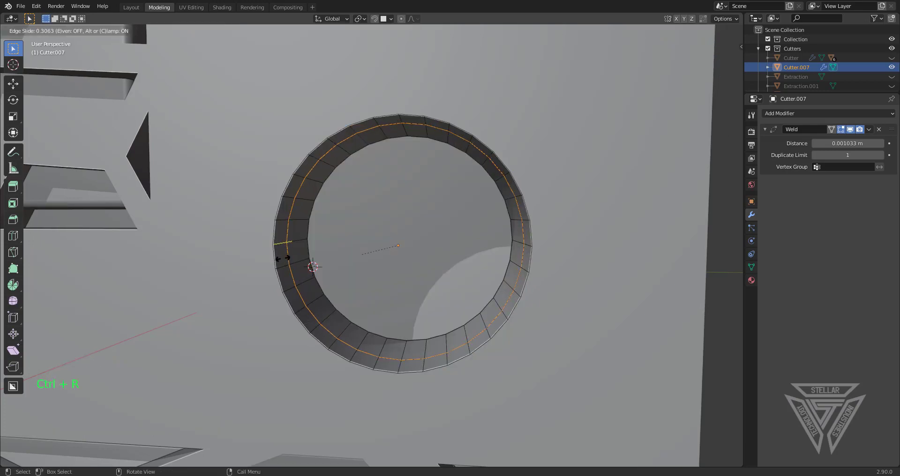
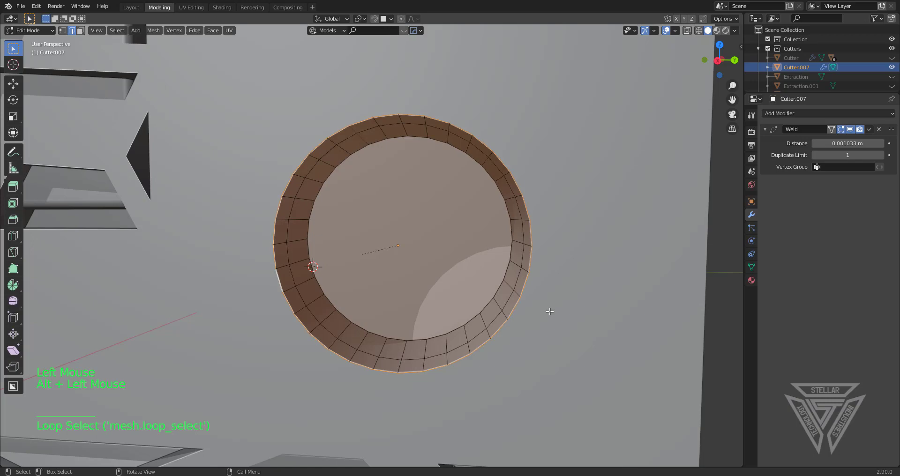
{"action": "key", "text": "s"}
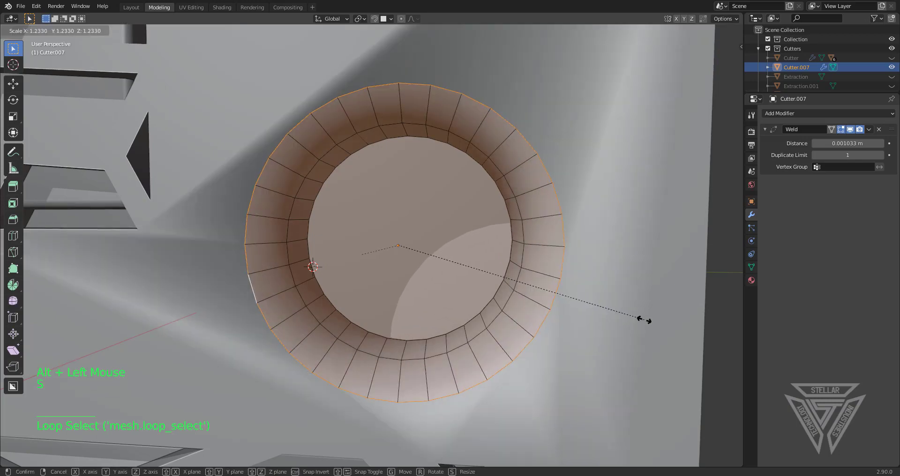
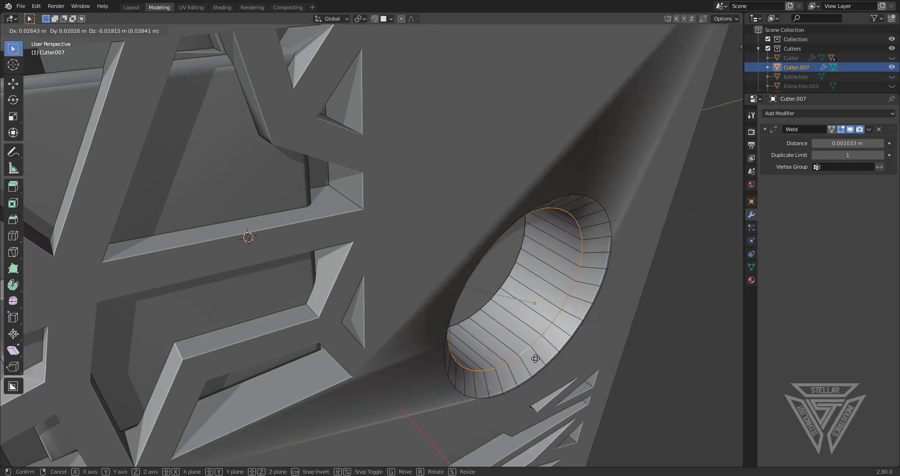
{"action": "key", "text": "Tab"}
Select the patterned block and give it a HardOps bevel with a 30° angle limit
{"action": "left_click", "coordinate": [638, 154]}
{"action": "key", "text": "q"}
{"action": "key", "text": "q"}
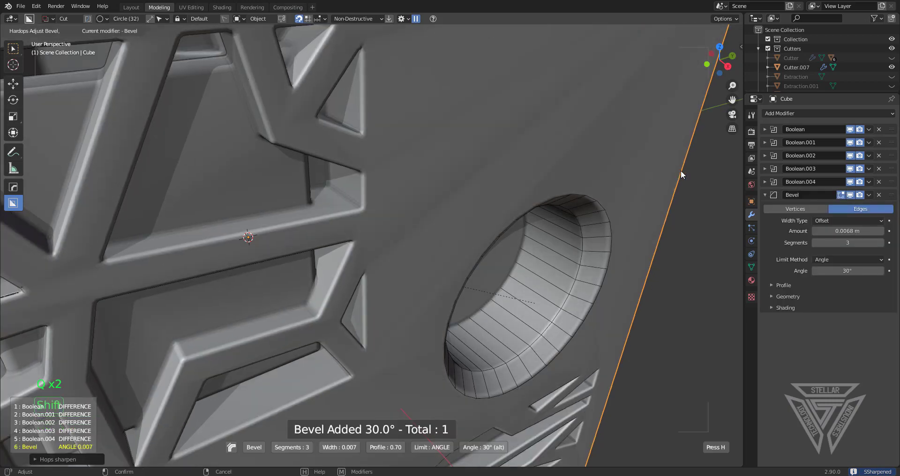
Orbit and zoom the view until the round hole faces the camera
{"action": "middle_click", "coordinate": [637, 188]}
{"action": "middle_click", "coordinate": [605, 180]}
{"action": "scroll", "scroll_direction": "down", "scroll_amount": 3}
{"action": "middle_click", "coordinate": [456, 177]}
{"action": "middle_click", "coordinate": [454, 195]}
{"action": "middle_click", "coordinate": [466, 250]}
{"action": "middle_click", "coordinate": [407, 280]}
{"action": "scroll", "scroll_direction": "up", "scroll_amount": 3}
{"action": "middle_click", "coordinate": [448, 205]}
{"action": "scroll", "scroll_direction": "up", "scroll_amount": 3}
{"action": "middle_click", "coordinate": [451, 252]}
{"action": "middle_click", "coordinate": [438, 237]}
{"action": "middle_click", "coordinate": [445, 238]}
Select the round cutter, enter face select mode and pick its end face inside the hole
{"action": "key", "text": "Tab"}
{"action": "key", "text": "Tab"}
{"action": "left_click", "coordinate": [480, 283]}
{"action": "left_click", "coordinate": [481, 286]}
{"action": "key", "text": "Tab"}
{"action": "key", "text": "3"}
{"action": "left_click", "coordinate": [348, 238]}
{"action": "middle_click", "coordinate": [414, 286]}
{"action": "key", "text": "h"}
{"action": "middle_click", "coordinate": [461, 273]}
{"action": "left_click", "coordinate": [403, 252]}
{"action": "middle_click", "coordinate": [429, 251]}
Inset the end face, extrude it deeper into the block and bevel the resulting ring of edges
{"action": "key", "text": "i"}
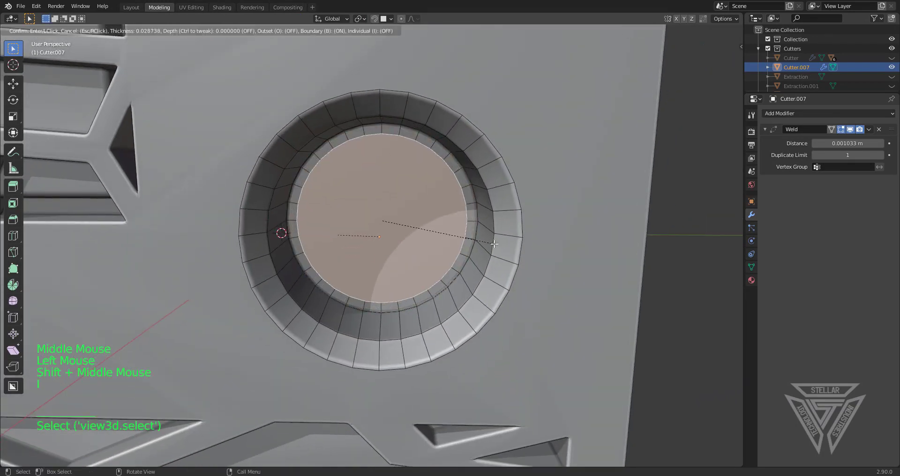
{"action": "middle_click", "coordinate": [499, 229]}
{"action": "key", "text": "e"}
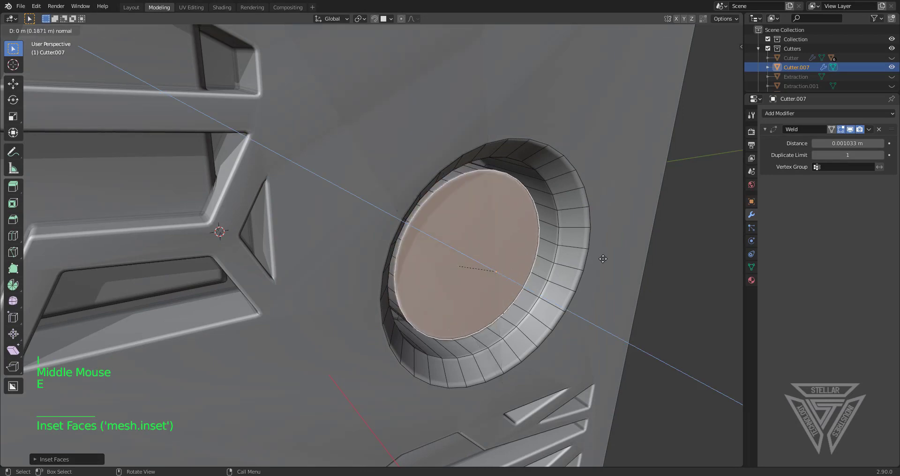
{"action": "middle_click", "coordinate": [535, 244]}
{"action": "key", "text": "ctrl+b"}
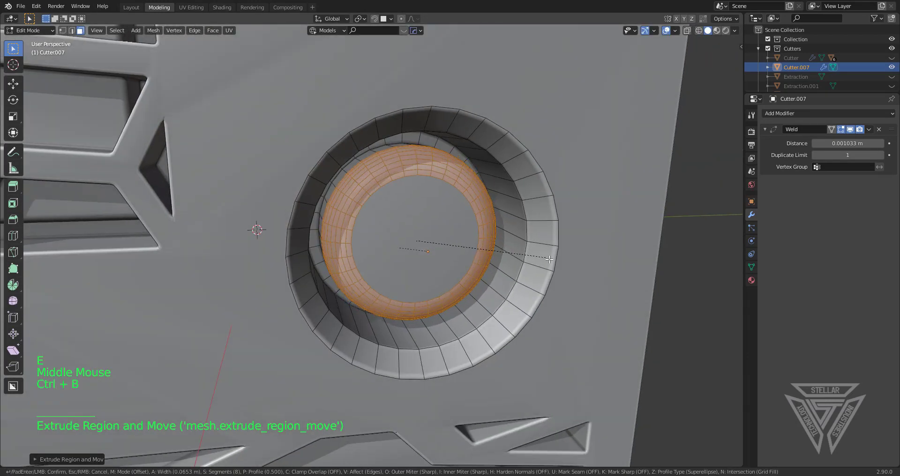
{"action": "left_click", "coordinate": [386, 232]}
Inset and extrude the inner face again, shrink the innermost ring into stepped tiers, then leave Edit Mode
{"action": "key", "text": "i"}
{"action": "key", "text": "g"}
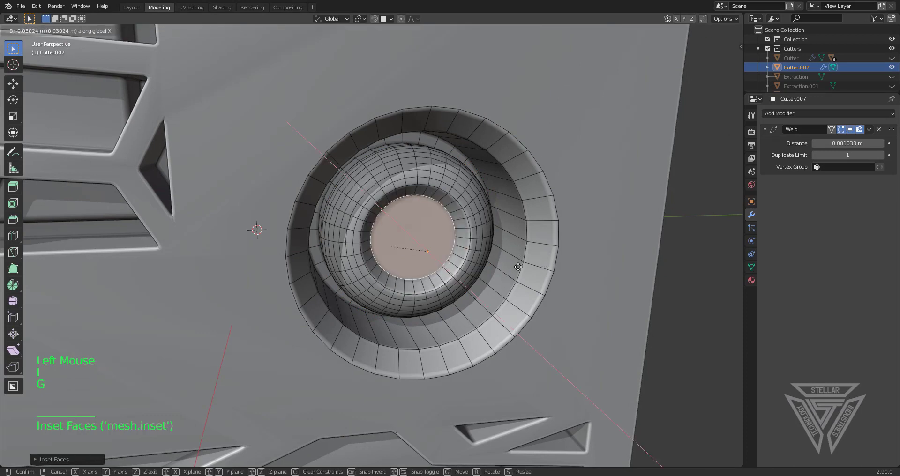
{"action": "key", "text": "i"}
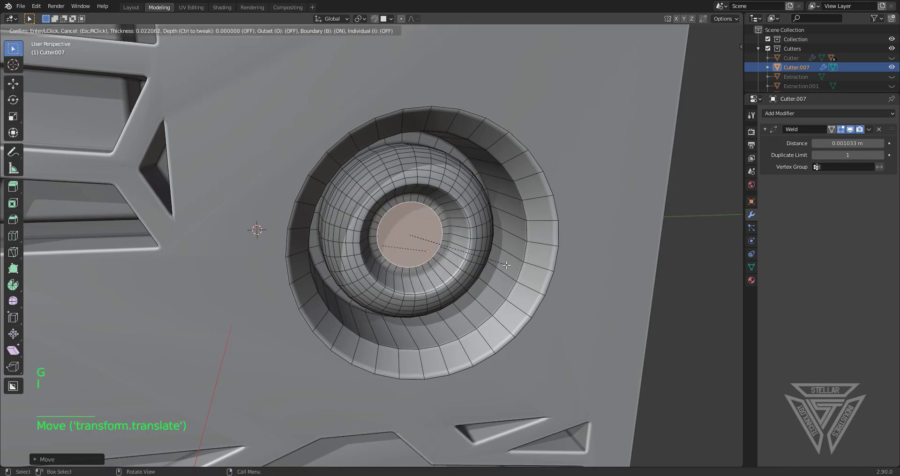
{"action": "key", "text": "e"}
{"action": "key", "text": "s"}
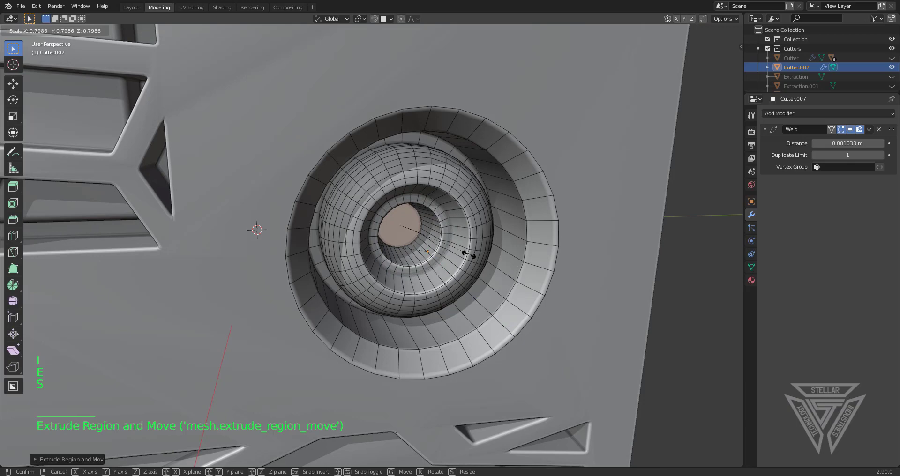
{"action": "key", "text": "e"}
{"action": "key", "text": "Tab"}
{"action": "scroll", "scroll_direction": "down", "scroll_amount": 3}
{"action": "middle_click", "coordinate": [437, 244]}
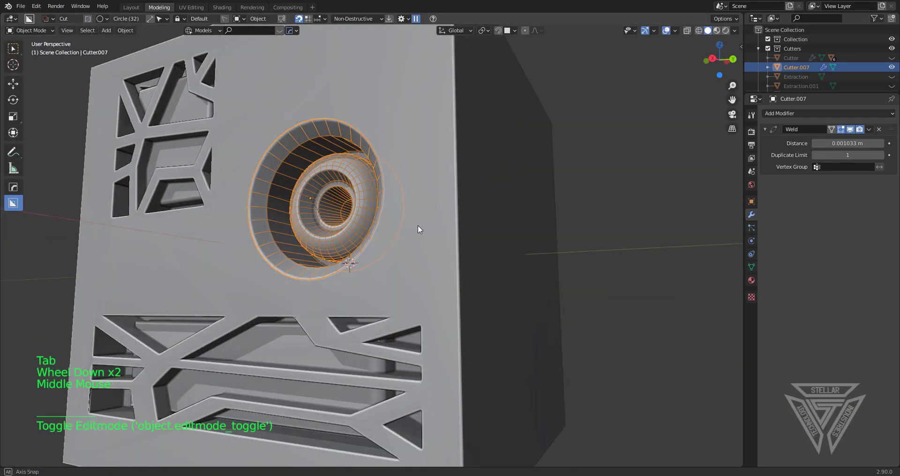
Move and scale the ringed round cutter to reposition it across the block's side
{"action": "key", "text": "g"}
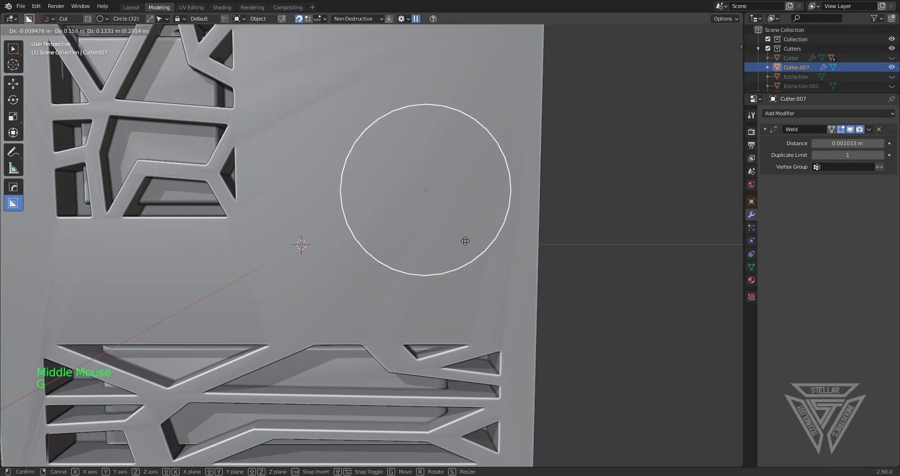
{"action": "middle_click", "coordinate": [464, 271]}
{"action": "scroll", "scroll_direction": "down", "scroll_amount": 3}
{"action": "middle_click", "coordinate": [382, 316]}
{"action": "middle_click", "coordinate": [378, 298]}
{"action": "key", "text": "g"}
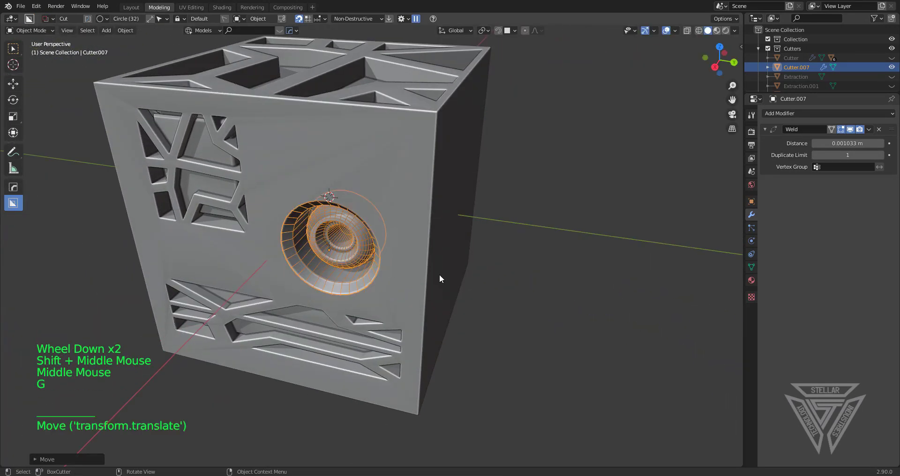
{"action": "key", "text": "s"}
Hide the cutter, face the ringed hole and bring up BoxCutter's shape options for box extraction
{"action": "middle_click", "coordinate": [409, 250]}
{"action": "scroll", "scroll_direction": "up", "scroll_amount": 3}
{"action": "middle_click", "coordinate": [441, 243]}
{"action": "key", "text": "h"}
{"action": "middle_click", "coordinate": [435, 238]}
{"action": "middle_click", "coordinate": [435, 255]}
{"action": "key", "text": "d"}
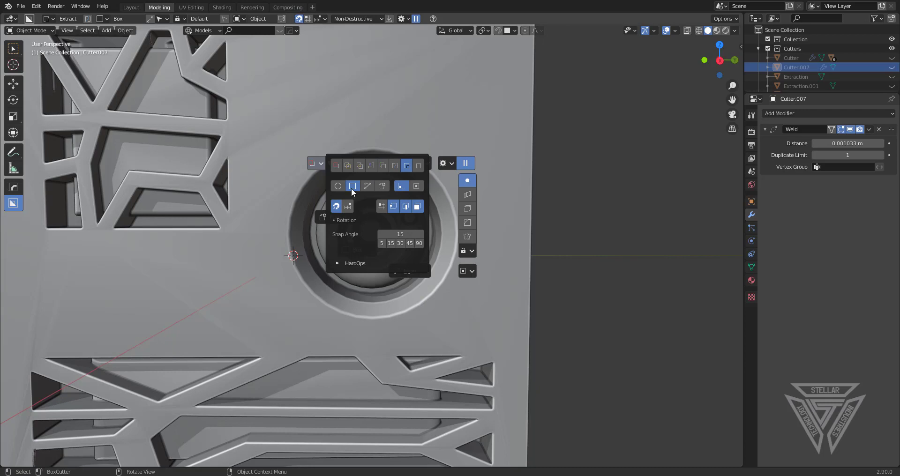
{"action": "left_click", "coordinate": [284, 146]}
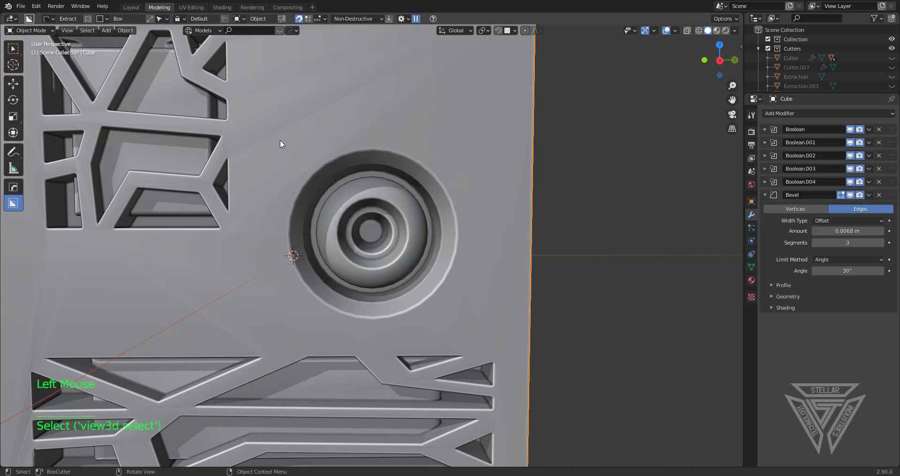
{"action": "left_click", "coordinate": [279, 146]}
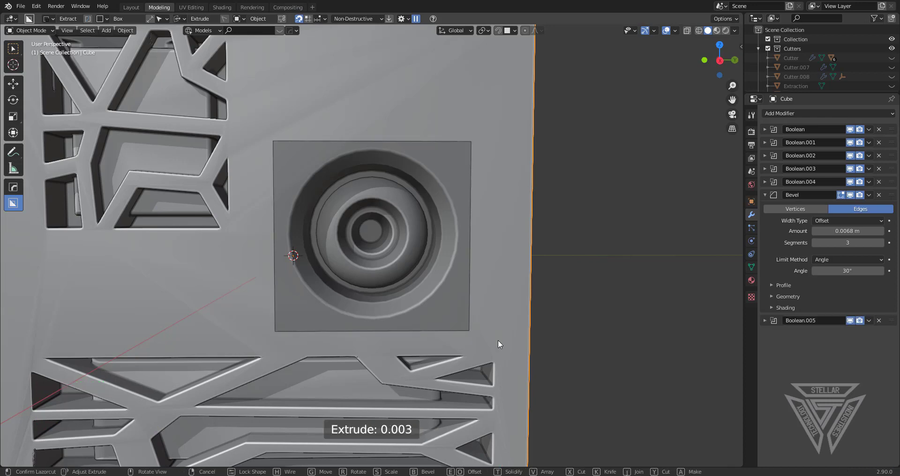
{"action": "middle_click", "coordinate": [518, 348]}
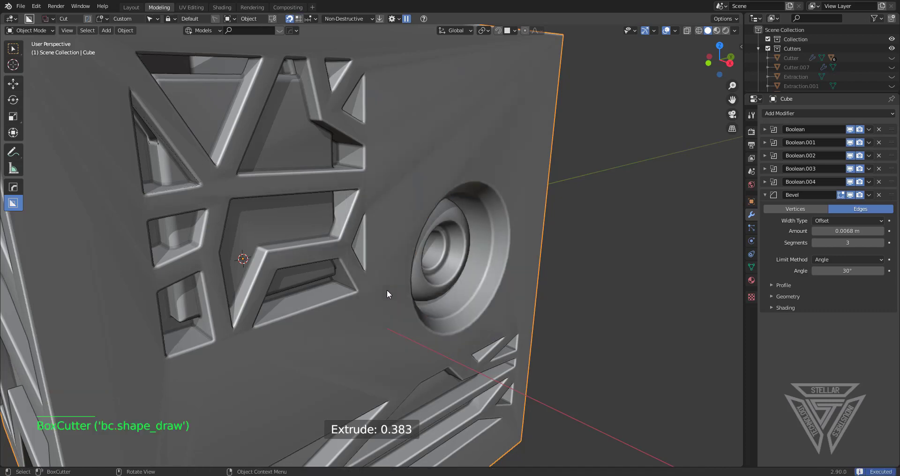
Add a fresh Mesh > Cube to the scene via Shift+A beside the patterned block
{"action": "middle_click", "coordinate": [492, 293]}
{"action": "scroll", "scroll_direction": "down", "scroll_amount": 3}
{"action": "middle_click", "coordinate": [429, 231]}
{"action": "middle_click", "coordinate": [436, 230]}
{"action": "middle_click", "coordinate": [423, 249]}
{"action": "middle_click", "coordinate": [417, 268]}
{"action": "scroll", "scroll_direction": "down", "scroll_amount": 3}
{"action": "key", "text": "shift+a"}
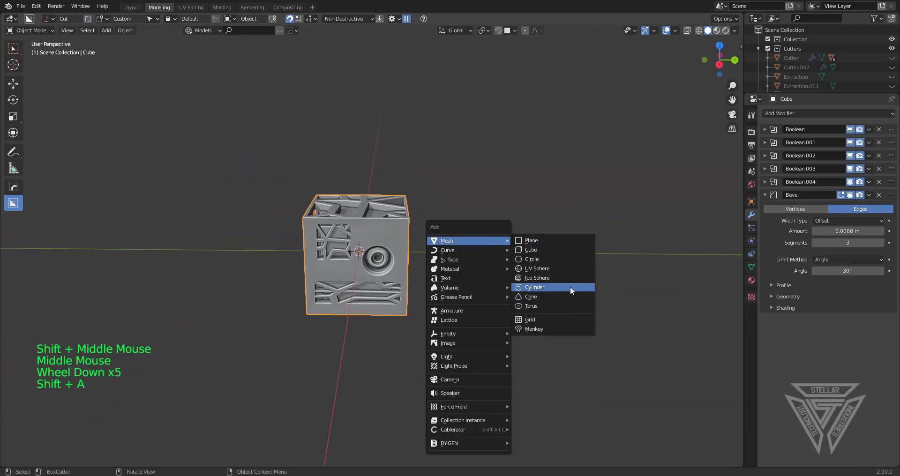
{"action": "scroll", "scroll_direction": "up", "scroll_amount": 3}
Move the new cube away from the block and look down onto its top face
{"action": "middle_click", "coordinate": [487, 277]}
{"action": "key", "text": "g"}
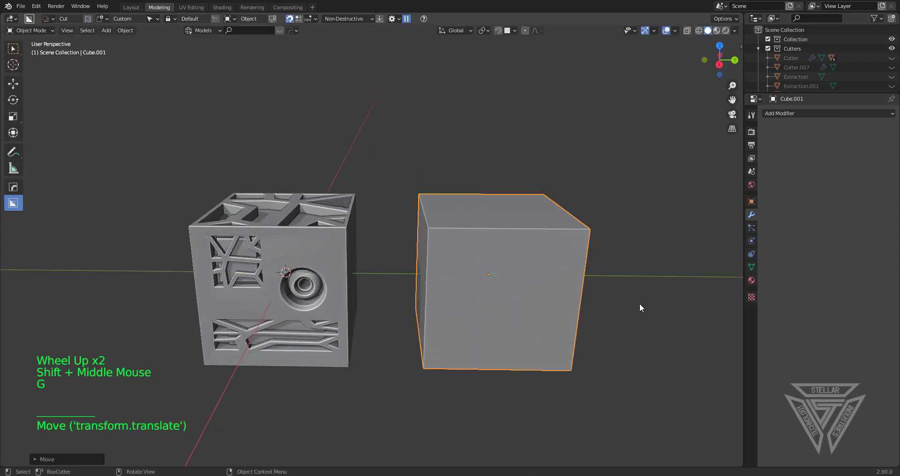
{"action": "scroll", "scroll_direction": "up", "scroll_amount": 3}
{"action": "middle_click", "coordinate": [525, 297]}
{"action": "middle_click", "coordinate": [456, 313]}
{"action": "middle_click", "coordinate": [464, 292]}
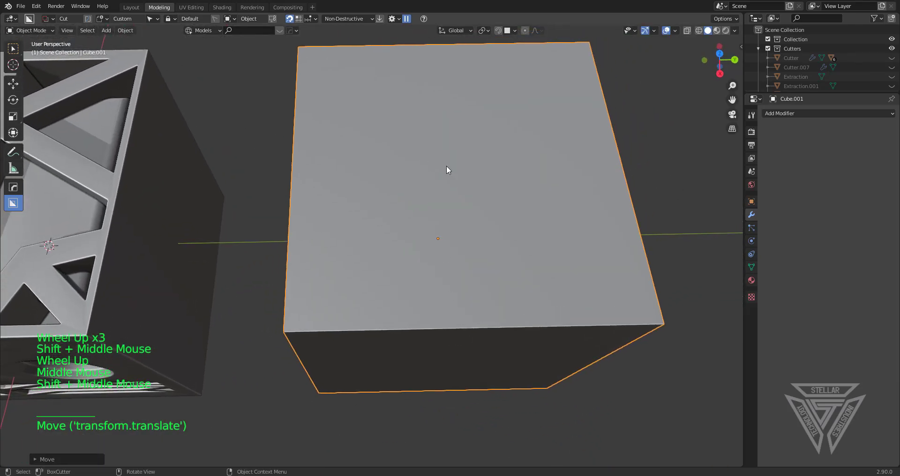
{"action": "scroll", "scroll_direction": "down", "scroll_amount": 3}
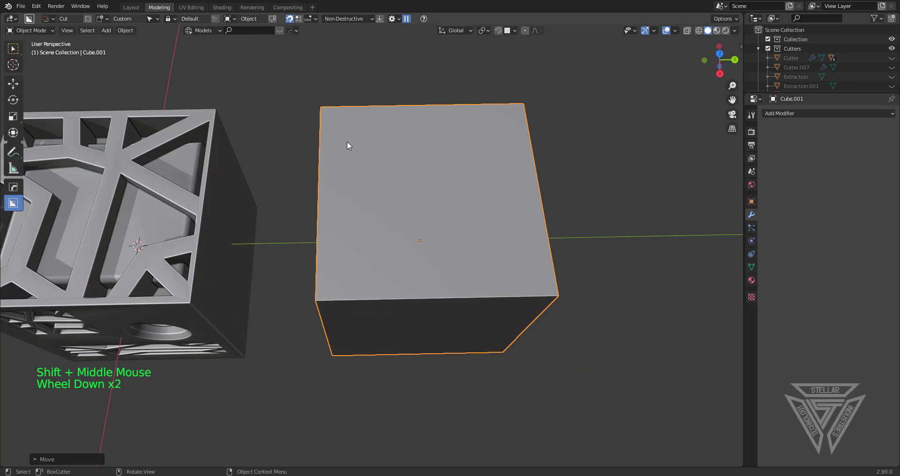
Draw a BoxCutter circle on the cube's top face to stamp the stepped round hole into it
{"action": "left_click", "coordinate": [365, 181]}
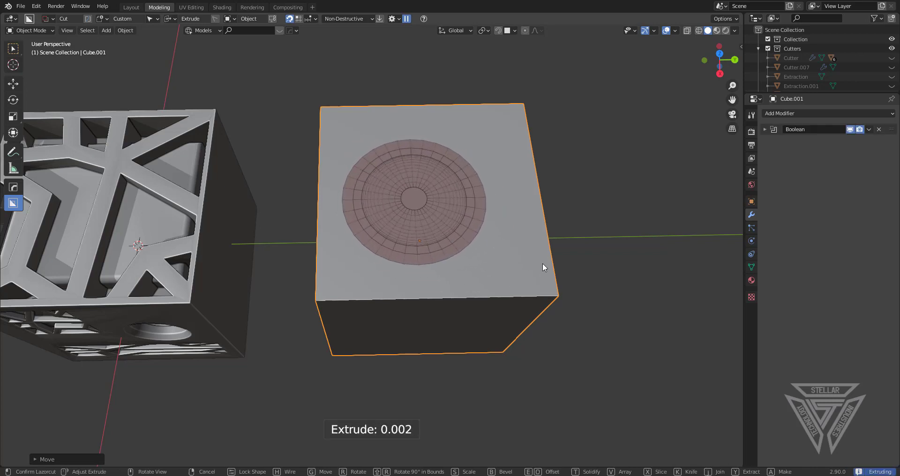
{"action": "middle_click", "coordinate": [528, 295]}
{"action": "middle_click", "coordinate": [490, 253]}
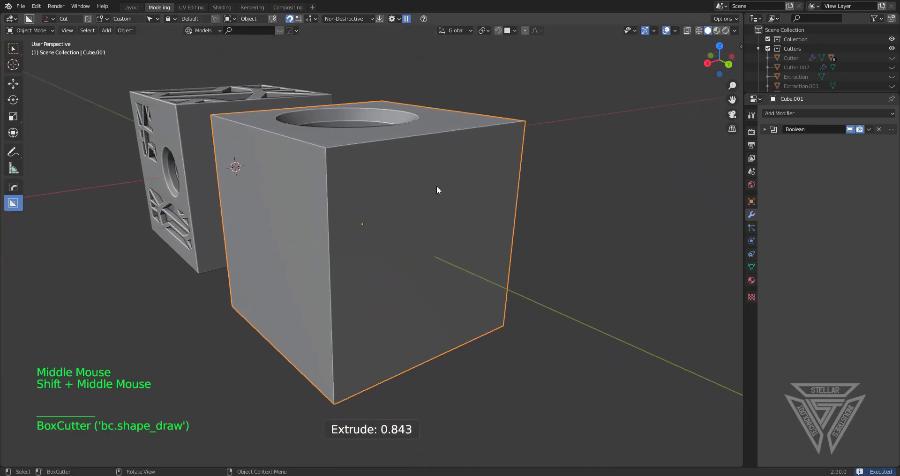
Draw a circle cutter on the cube's front face to add a second stepped round recess
{"action": "middle_click", "coordinate": [455, 238]}
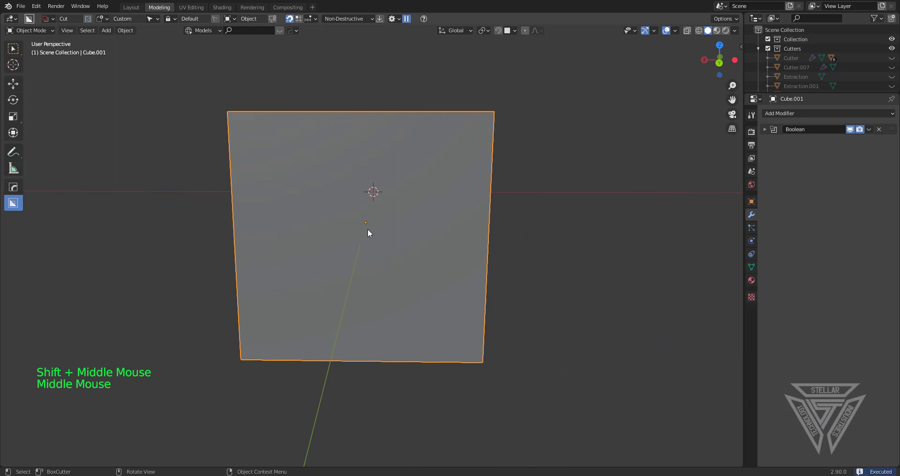
{"action": "middle_click", "coordinate": [399, 207]}
{"action": "middle_click", "coordinate": [406, 208]}
{"action": "middle_click", "coordinate": [401, 193]}
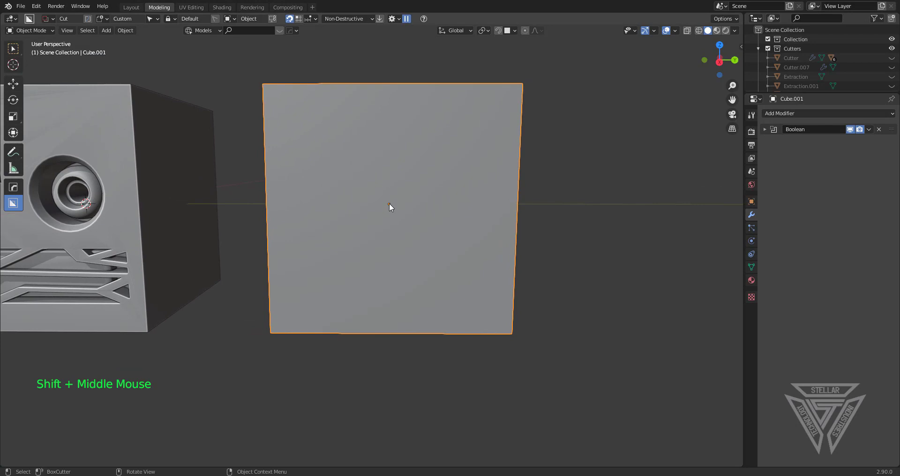
{"action": "left_click", "coordinate": [391, 207]}
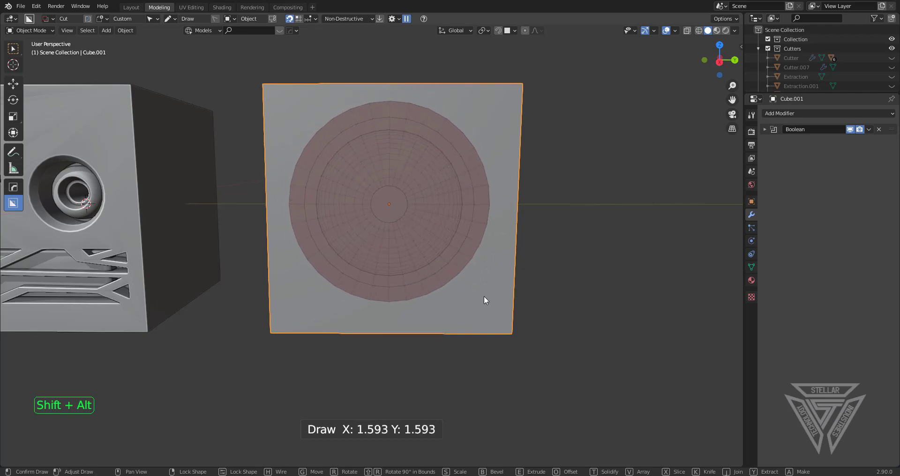
Inspect the cut cube from all sides and switch to a fresh scene with a single plain cube
{"action": "middle_click", "coordinate": [497, 303]}
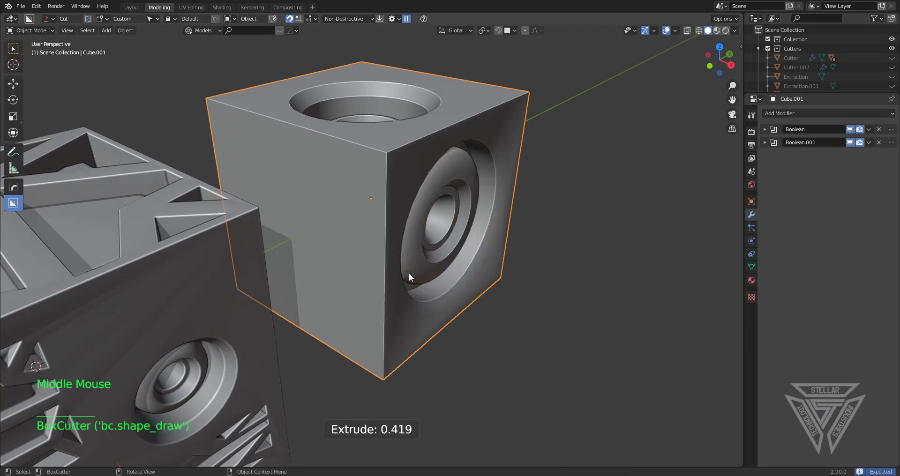
{"action": "middle_click", "coordinate": [479, 303]}
{"action": "scroll", "scroll_direction": "down", "scroll_amount": 3}
{"action": "middle_click", "coordinate": [437, 307]}
{"action": "middle_click", "coordinate": [470, 291]}
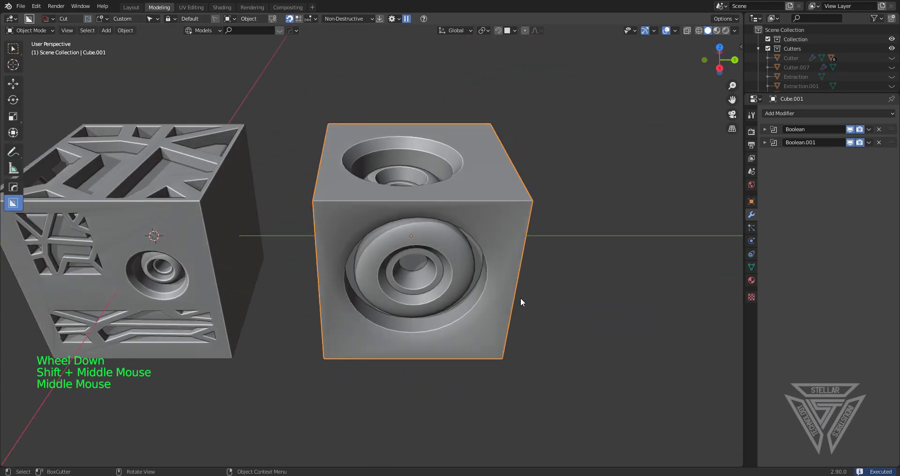
{"action": "scroll", "scroll_direction": "down", "scroll_amount": 3}
{"action": "middle_click", "coordinate": [554, 271]}
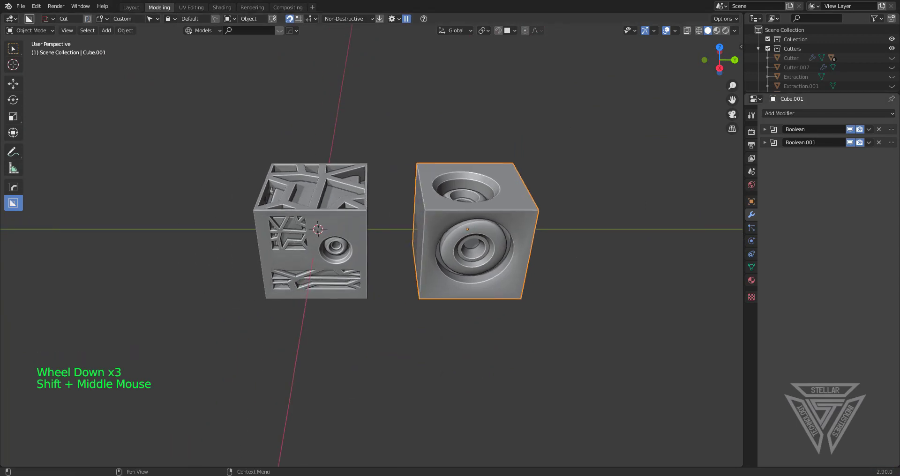
{"action": "left_click", "coordinate": [501, 279]}
Select the plain cube and duplicate it with Shift+D, offsetting the copy over a corner
{"action": "middle_click", "coordinate": [451, 263]}
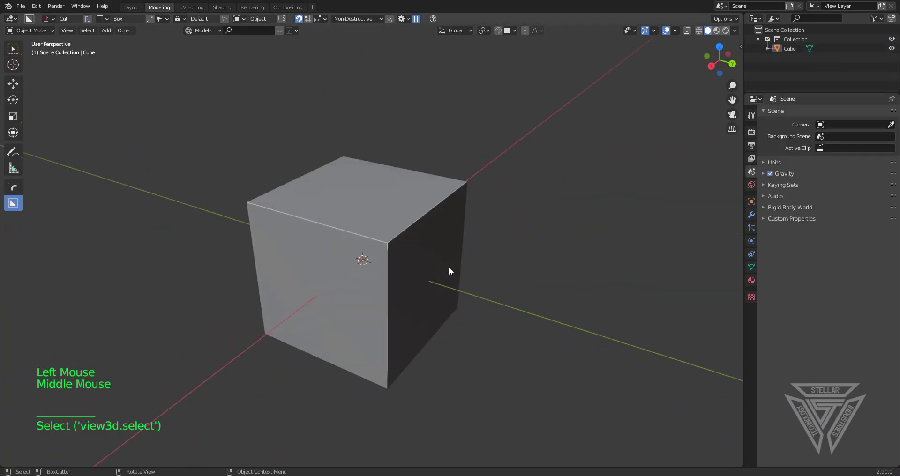
{"action": "scroll", "scroll_direction": "up", "scroll_amount": 3}
{"action": "middle_click", "coordinate": [448, 251]}
{"action": "middle_click", "coordinate": [453, 254]}
{"action": "left_click", "coordinate": [422, 251]}
{"action": "middle_click", "coordinate": [418, 255]}
{"action": "scroll", "scroll_direction": "down", "scroll_amount": 3}
{"action": "middle_click", "coordinate": [464, 239]}
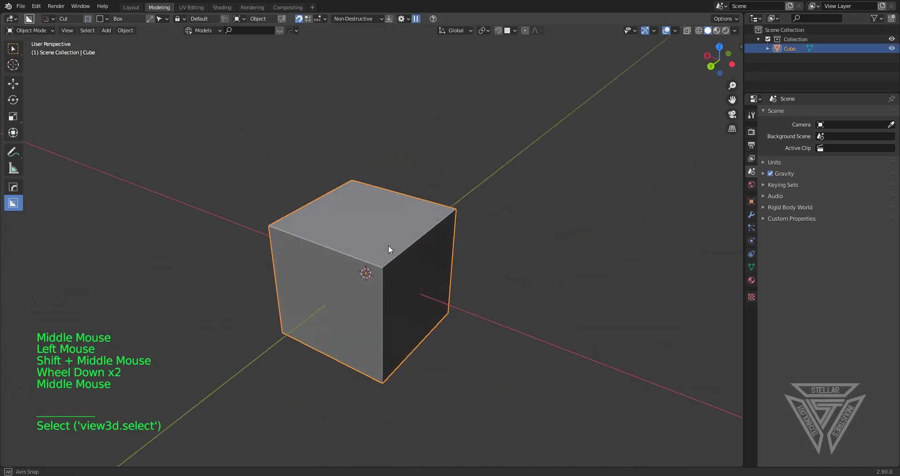
{"action": "key", "text": "shift+d"}
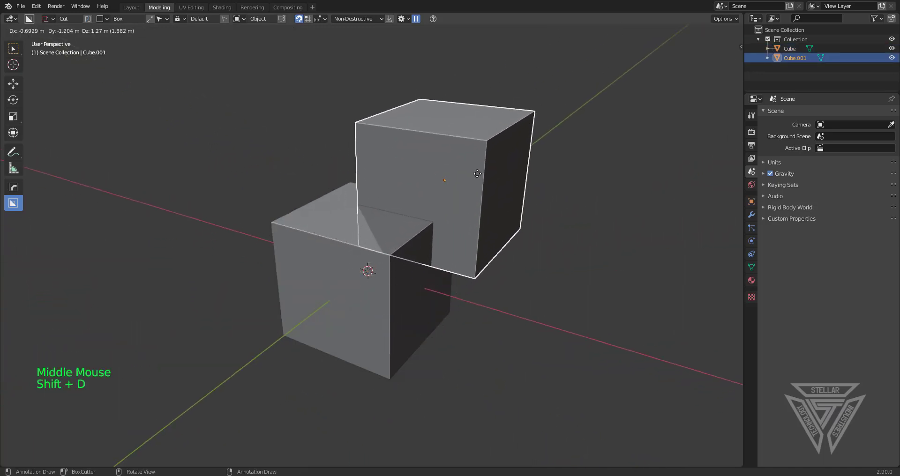
Add the original cube to the selection and apply the copy as a HardOps difference cutter notching its corner
{"action": "middle_click", "coordinate": [447, 237]}
{"action": "scroll", "scroll_direction": "up", "scroll_amount": 3}
{"action": "middle_click", "coordinate": [421, 264]}
{"action": "middle_click", "coordinate": [480, 308]}
{"action": "left_click", "coordinate": [453, 282]}
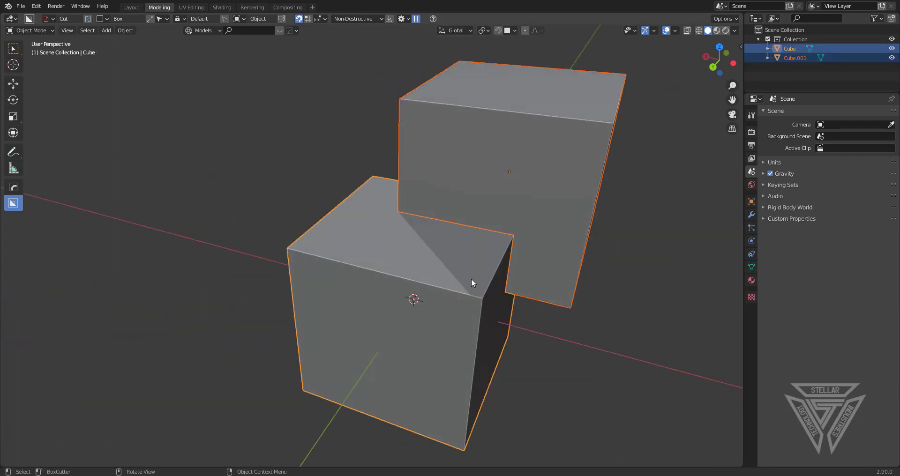
{"action": "key", "text": "q"}
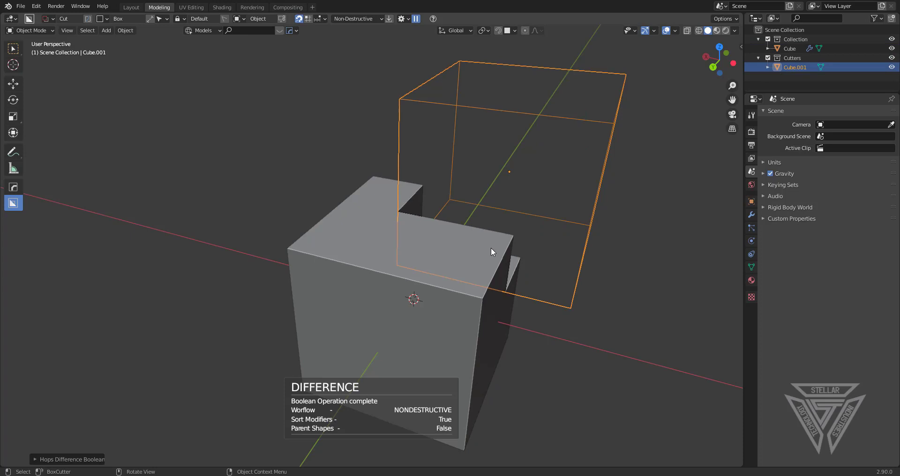
Hide the cutter to preview the notch, then undo the boolean so Cube and Cube.001 are plain meshes
{"action": "middle_click", "coordinate": [553, 272]}
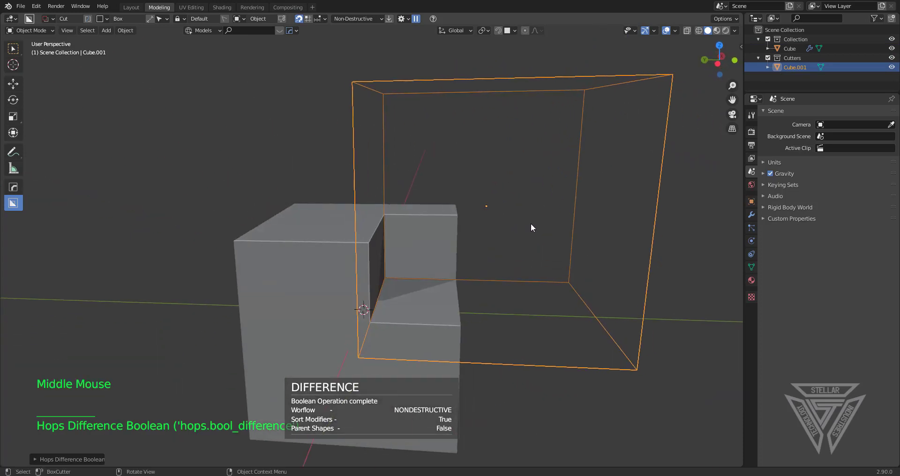
{"action": "key", "text": "h"}
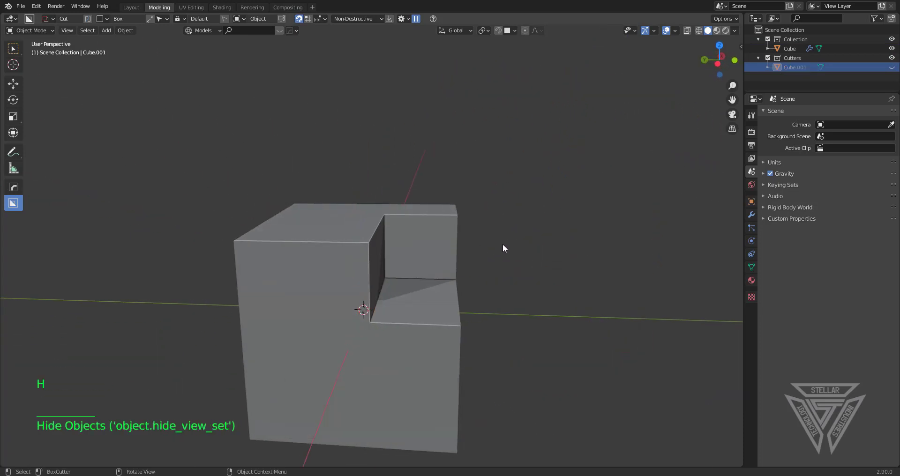
{"action": "key", "text": "ctrl+z"}
{"action": "key", "text": "g"}
{"action": "middle_click", "coordinate": [432, 299]}
{"action": "left_click", "coordinate": [759, 219]}
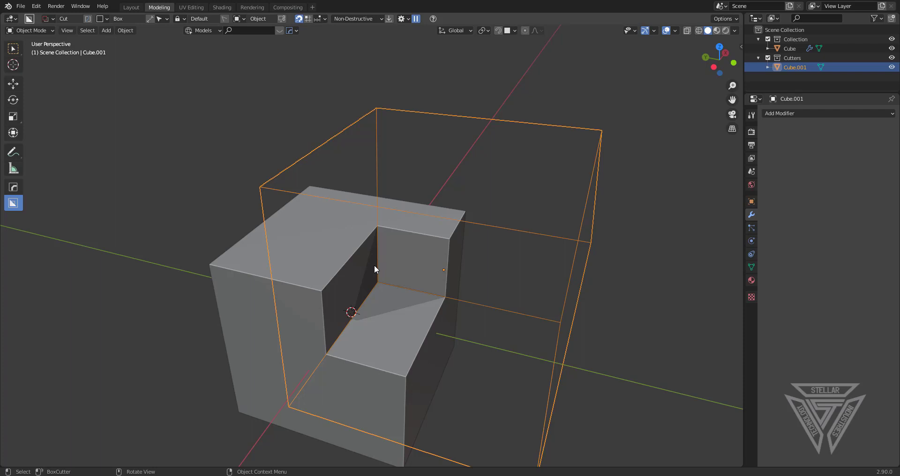
{"action": "key", "text": "h"}
{"action": "key", "text": "ctrl+z"}
{"action": "key", "text": "ctrl+z"}
Select both solid cubes again and bring up the HardOps Q menu
{"action": "middle_click", "coordinate": [409, 267]}
{"action": "middle_click", "coordinate": [491, 237]}
{"action": "left_click", "coordinate": [413, 264]}
{"action": "scroll", "scroll_direction": "up", "scroll_amount": 3}
{"action": "middle_click", "coordinate": [420, 286]}
{"action": "left_click", "coordinate": [292, 317]}
{"action": "key", "text": "q"}
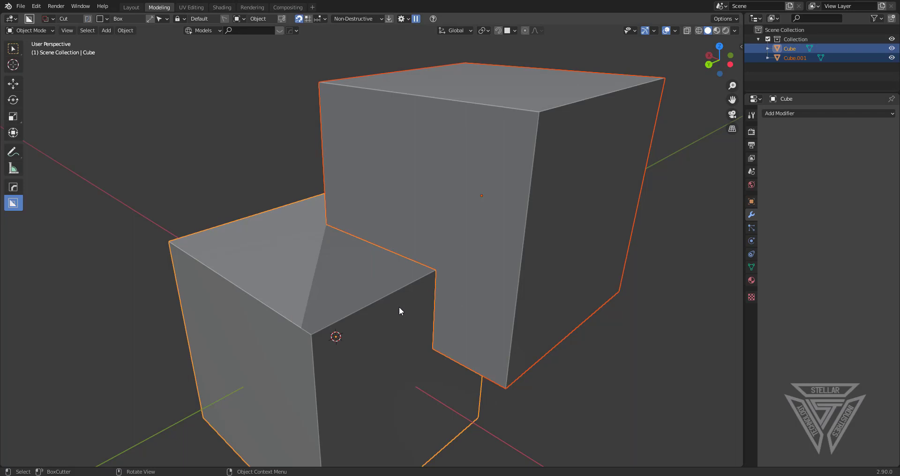
Run a HardOps Union Boolean between Cube.001 and the cube, retrying once after an undo
{"action": "key", "text": "shift+q"}
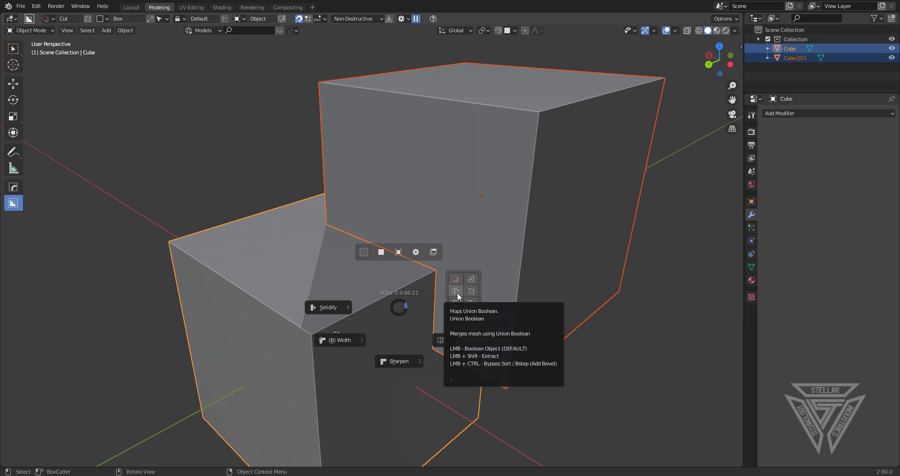
{"action": "middle_click", "coordinate": [478, 309]}
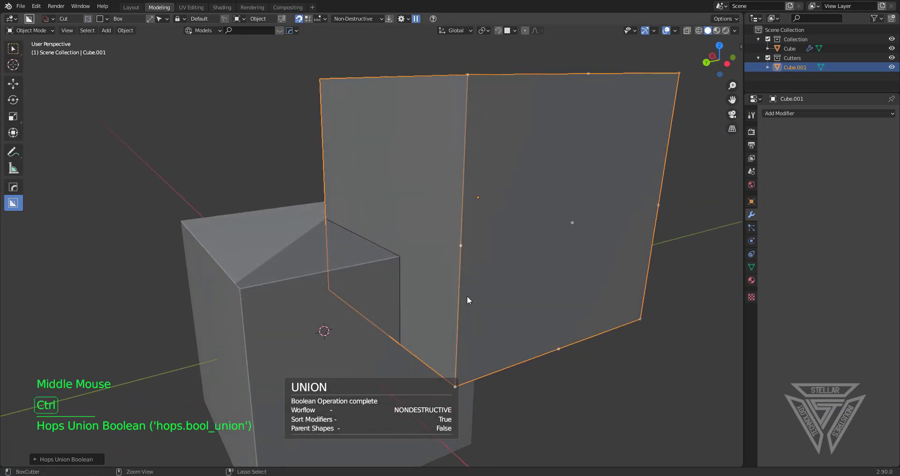
{"action": "key", "text": "ctrl+z"}
{"action": "key", "text": "shift+q"}
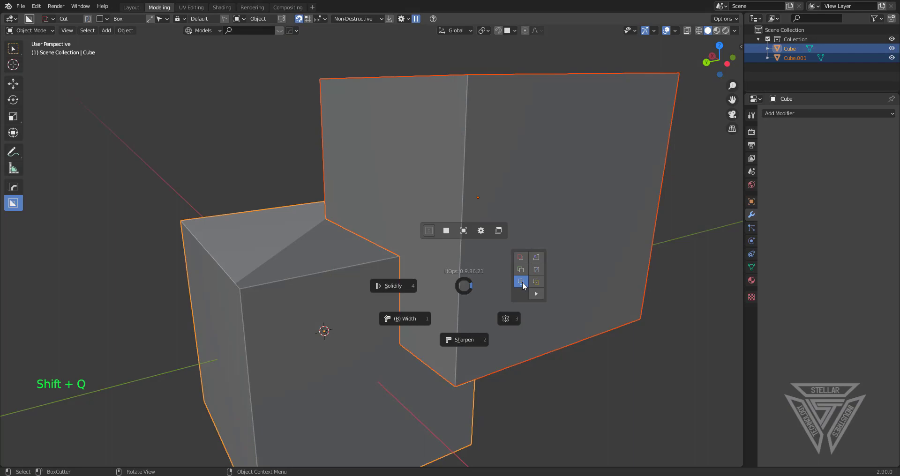
{"action": "middle_click", "coordinate": [549, 306]}
Try hiding the copy, undo it, and pick Cube.001 in the outliner instead
{"action": "key", "text": "h"}
{"action": "scroll", "scroll_direction": "down", "scroll_amount": 3}
{"action": "key", "text": "ctrl+z"}
{"action": "middle_click", "coordinate": [505, 289]}
{"action": "key", "text": "h"}
{"action": "key", "text": "ctrl+z"}
{"action": "left_click", "coordinate": [603, 193]}
{"action": "left_click", "coordinate": [605, 214]}
Undo a stray move and hide Cube.001, leaving a single solid block without a notch
{"action": "key", "text": "g"}
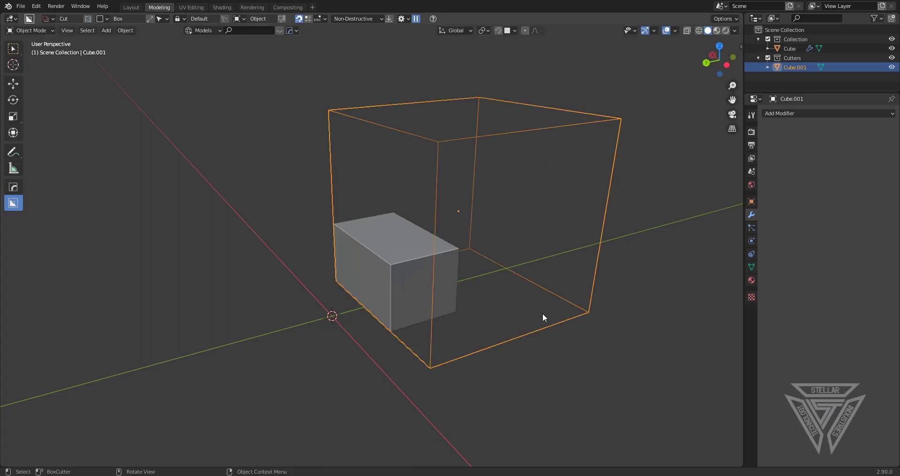
{"action": "key", "text": "ctrl+z"}
{"action": "key", "text": "ctrl+z"}
{"action": "key", "text": "ctrl+z"}
{"action": "scroll", "scroll_direction": "up", "scroll_amount": 3}
{"action": "left_click", "coordinate": [534, 213]}
{"action": "key", "text": "h"}
{"action": "scroll", "scroll_direction": "down", "scroll_amount": 3}
{"action": "middle_click", "coordinate": [354, 282]}
{"action": "left_click", "coordinate": [446, 301]}
{"action": "scroll", "scroll_direction": "up", "scroll_amount": 3}
{"action": "middle_click", "coordinate": [439, 287]}
{"action": "middle_click", "coordinate": [461, 301]}
{"action": "key", "text": "shift+q"}
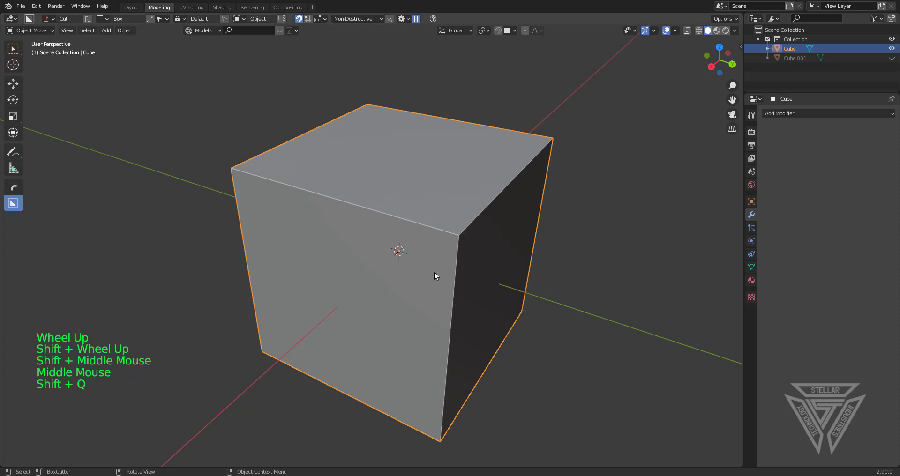
{"action": "key", "text": "shift+q"}
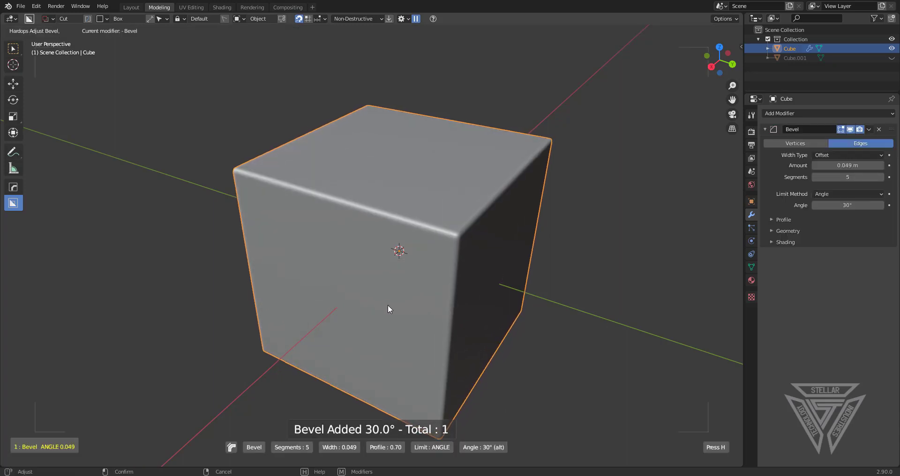
{"action": "key", "text": "shift+q"}
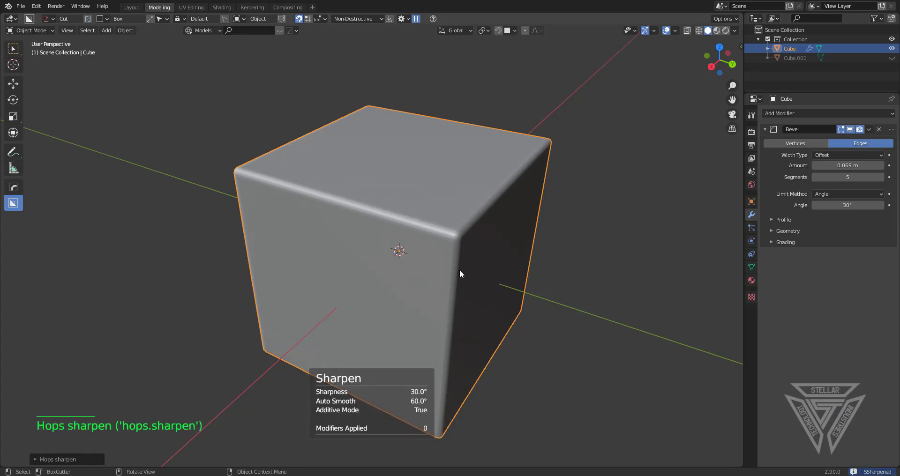
{"action": "middle_click", "coordinate": [461, 274]}
{"action": "key", "text": "x"}
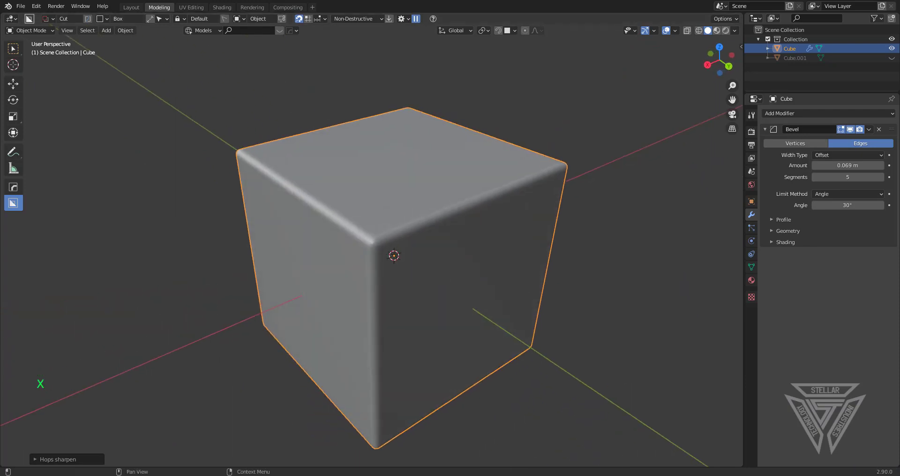
{"action": "middle_click", "coordinate": [441, 258]}
{"action": "middle_click", "coordinate": [468, 246]}
{"action": "middle_click", "coordinate": [468, 266]}
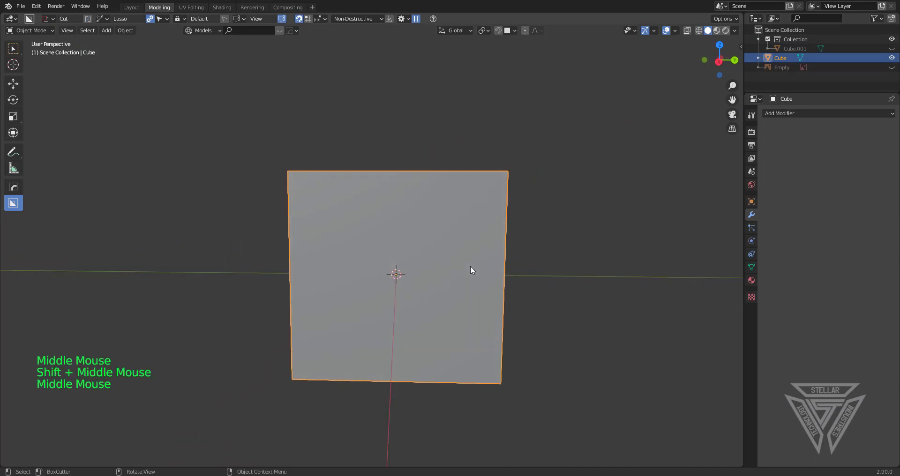
Frame the cube in Right Orthographic side view
{"action": "key", "text": "KP_3"}
{"action": "scroll", "scroll_direction": "up", "scroll_amount": 3}
{"action": "middle_click", "coordinate": [468, 263]}
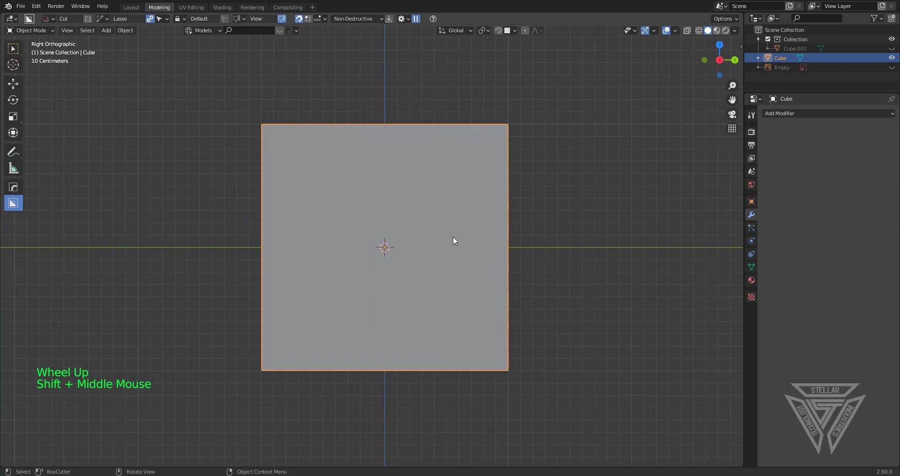
{"action": "scroll", "scroll_direction": "up", "scroll_amount": 3}
{"action": "middle_click", "coordinate": [456, 231]}
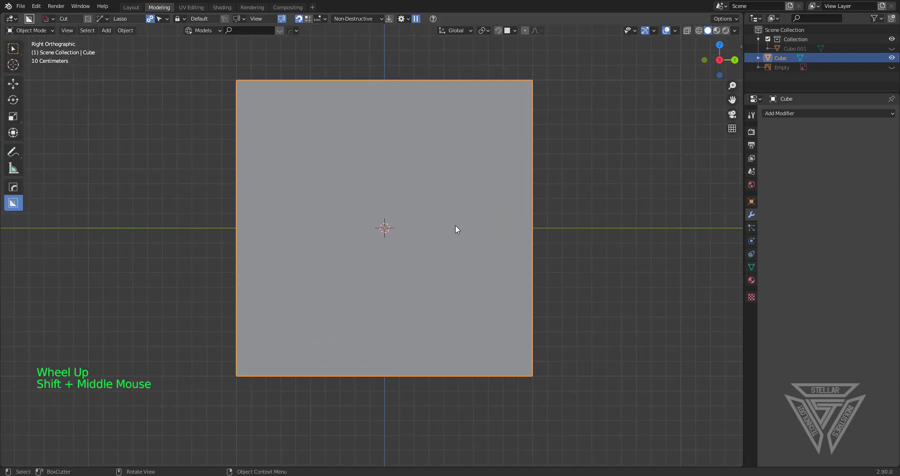
{"action": "middle_click", "coordinate": [457, 212]}
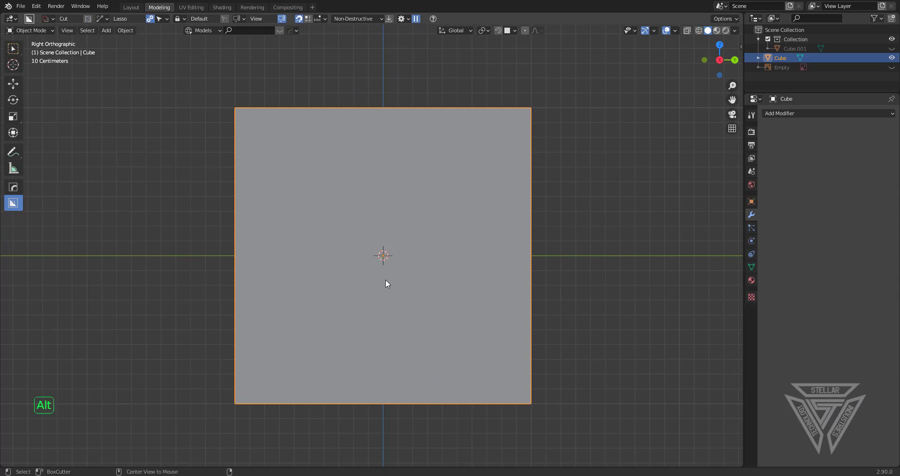
{"action": "scroll", "scroll_direction": "down", "scroll_amount": 3}
{"action": "scroll", "scroll_direction": "up", "scroll_amount": 3}
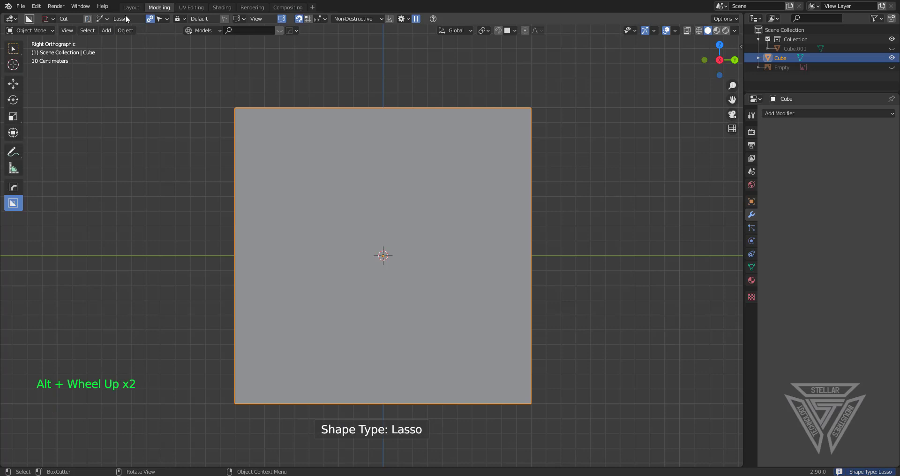
Set the BoxCutter shape to Lasso and start drawing a curved outline across the cube
{"action": "middle_click", "coordinate": [553, 278]}
{"action": "key", "text": "d"}
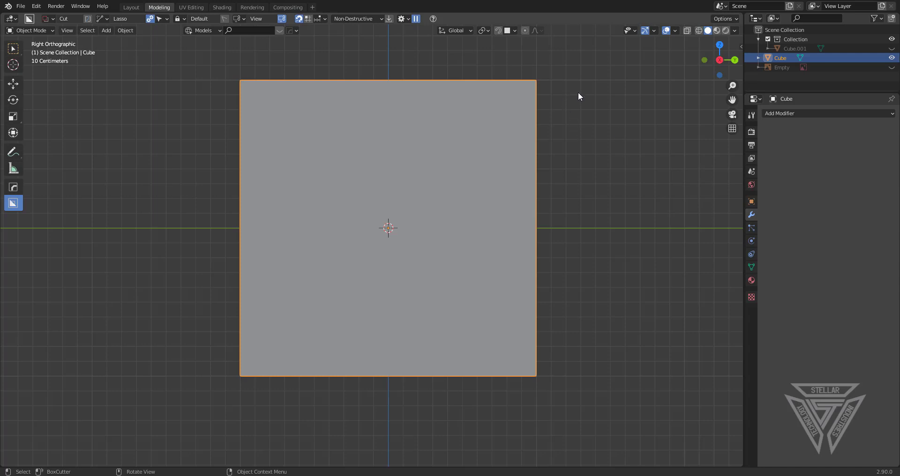
{"action": "left_click", "coordinate": [581, 97]}
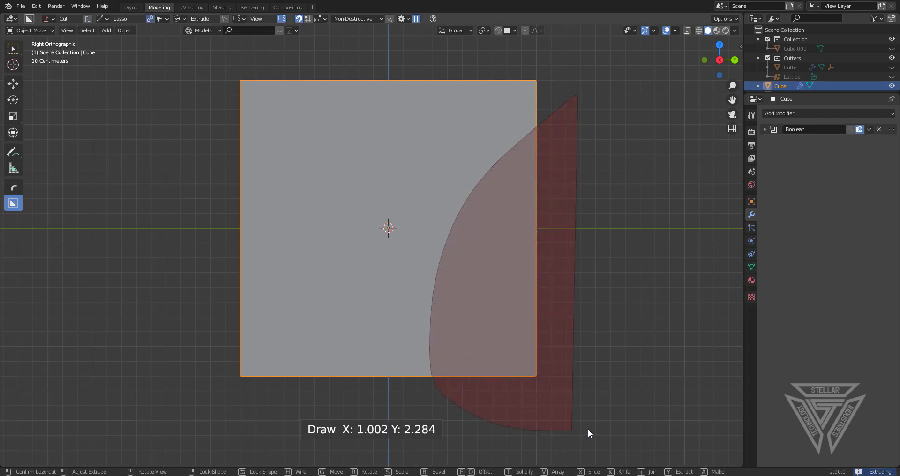
Select the Cutter and orbit around the curved cut to inspect its shape
{"action": "middle_click", "coordinate": [556, 298]}
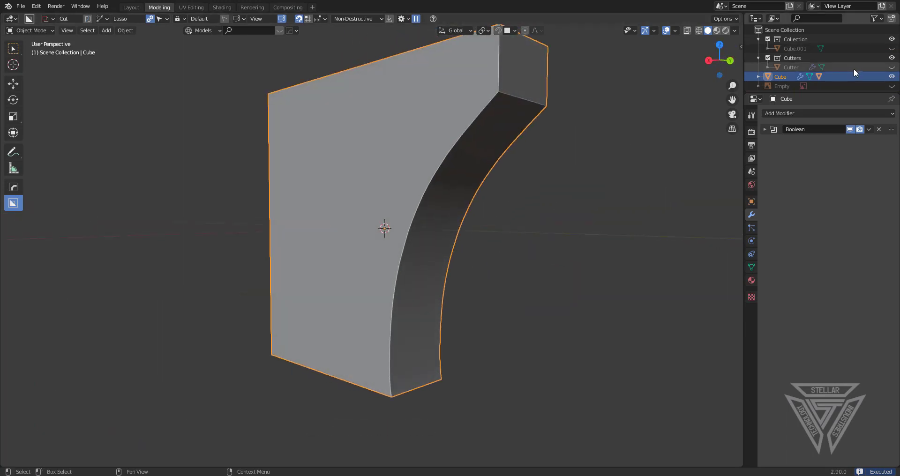
{"action": "scroll", "scroll_direction": "down", "scroll_amount": 3}
{"action": "scroll", "scroll_direction": "up", "scroll_amount": 3}
{"action": "left_click", "coordinate": [890, 71]}
{"action": "left_click", "coordinate": [550, 230]}
{"action": "middle_click", "coordinate": [535, 225]}
{"action": "scroll", "scroll_direction": "down", "scroll_amount": 3}
{"action": "middle_click", "coordinate": [498, 177]}
{"action": "middle_click", "coordinate": [526, 144]}
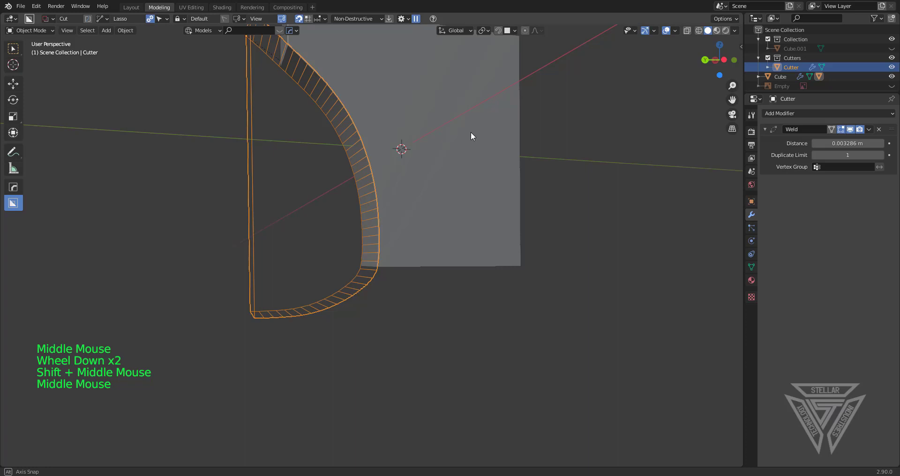
{"action": "middle_click", "coordinate": [503, 166]}
{"action": "middle_click", "coordinate": [522, 187]}
{"action": "middle_click", "coordinate": [541, 186]}
{"action": "scroll", "scroll_direction": "up", "scroll_amount": 3}
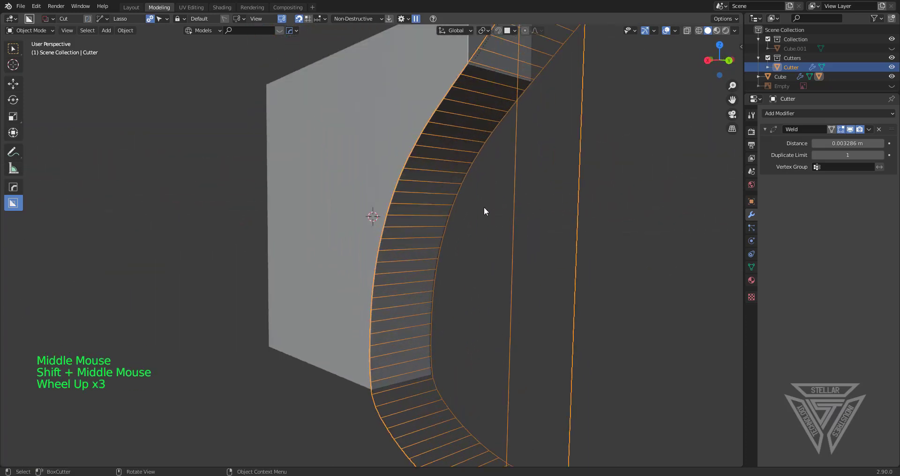
{"action": "middle_click", "coordinate": [477, 256]}
{"action": "middle_click", "coordinate": [445, 220]}
{"action": "scroll", "scroll_direction": "down", "scroll_amount": 3}
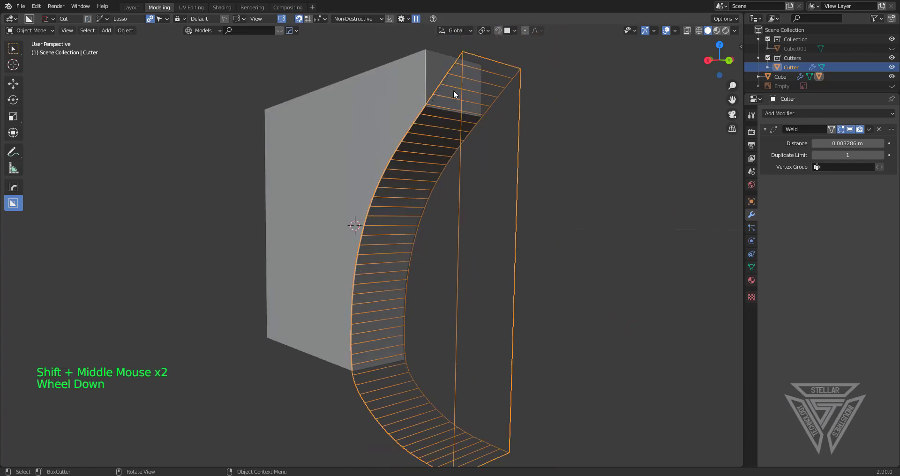
{"action": "middle_click", "coordinate": [467, 187]}
{"action": "middle_click", "coordinate": [463, 181]}
In Edit Mode on the cutter, add loop cuts and move vertices to smooth the groove
{"action": "key", "text": "Tab"}
{"action": "middle_click", "coordinate": [467, 216]}
{"action": "scroll", "scroll_direction": "down", "scroll_amount": 3}
{"action": "middle_click", "coordinate": [433, 247]}
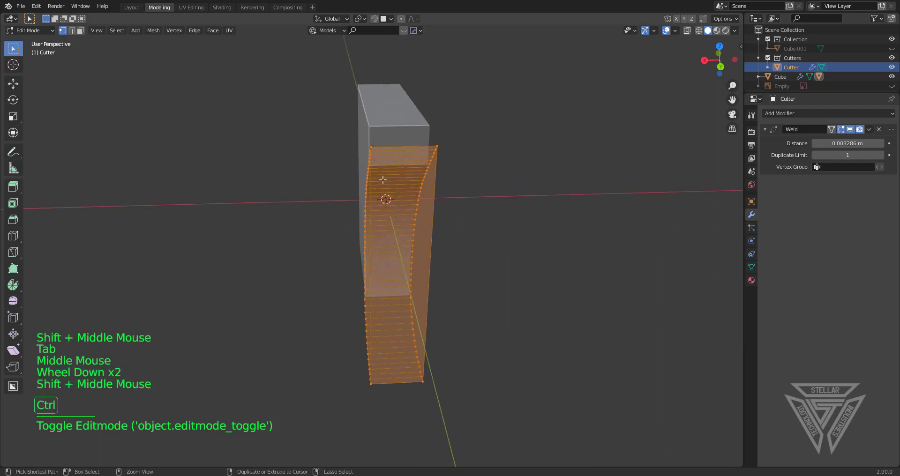
{"action": "key", "text": "ctrl+r"}
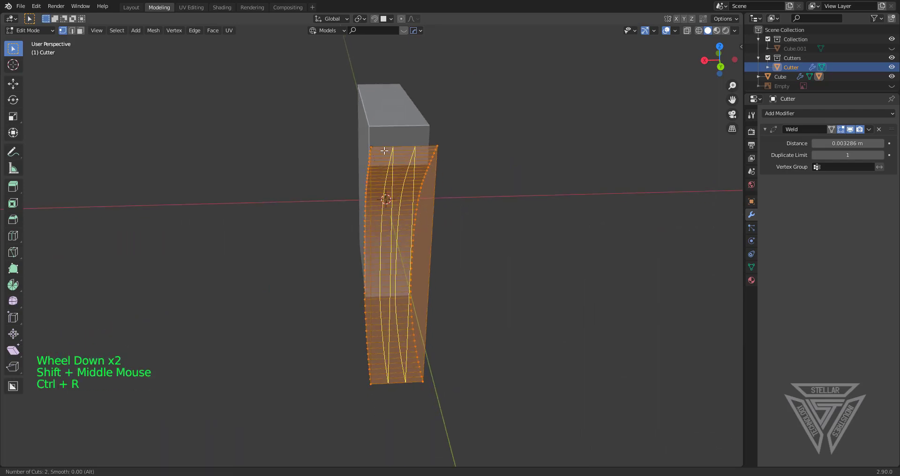
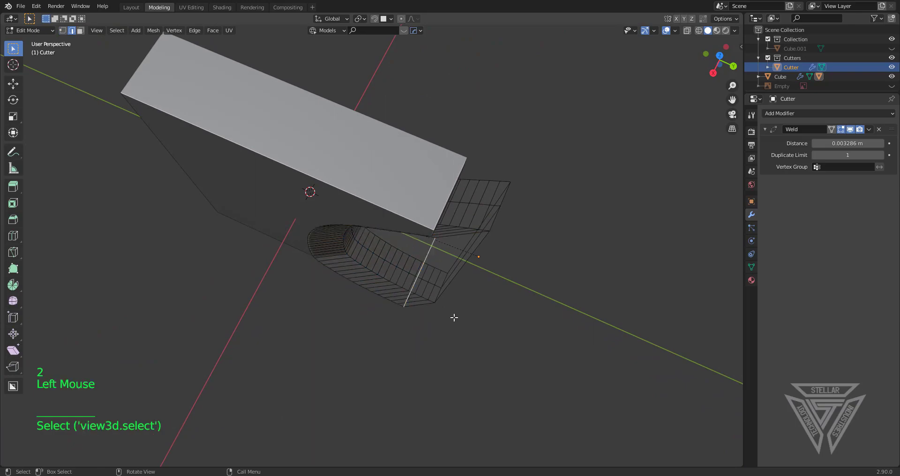
{"action": "key", "text": "g"}
{"action": "key", "text": "Tab"}
Hide the cutter and select the grooved cube for mirroring
{"action": "middle_click", "coordinate": [475, 323]}
{"action": "middle_click", "coordinate": [462, 251]}
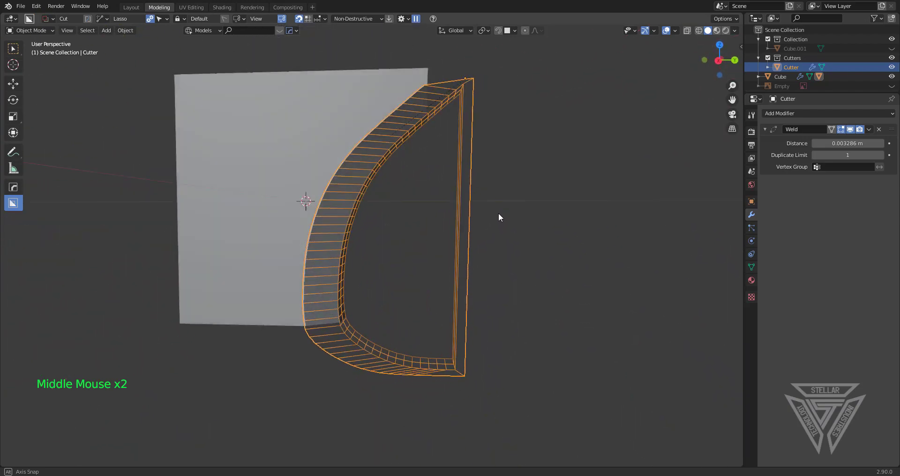
{"action": "middle_click", "coordinate": [487, 223]}
{"action": "key", "text": "Tab"}
{"action": "key", "text": "h"}
{"action": "key", "text": "Escape"}
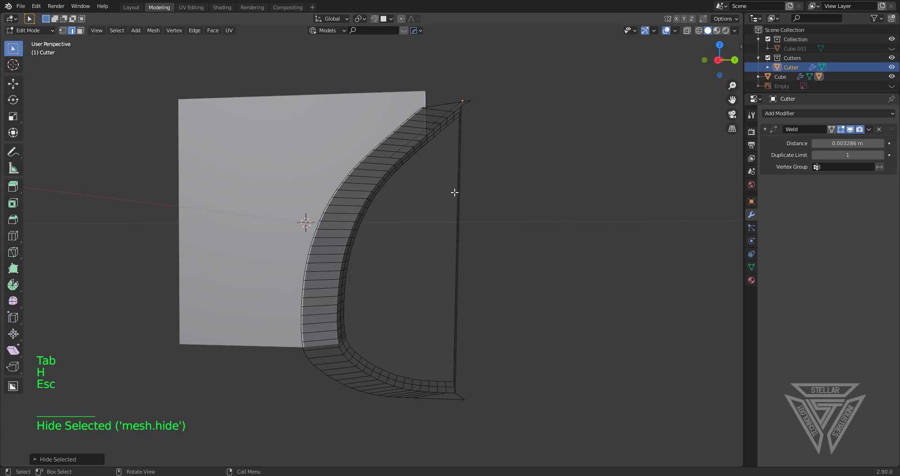
{"action": "key", "text": "Tab"}
{"action": "middle_click", "coordinate": [446, 243]}
{"action": "key", "text": "h"}
{"action": "middle_click", "coordinate": [431, 280]}
{"action": "left_click", "coordinate": [405, 249]}
{"action": "middle_click", "coordinate": [421, 267]}
Mirror the curved block along X with the HardOps mirror gizmo
{"action": "key", "text": "alt+x"}
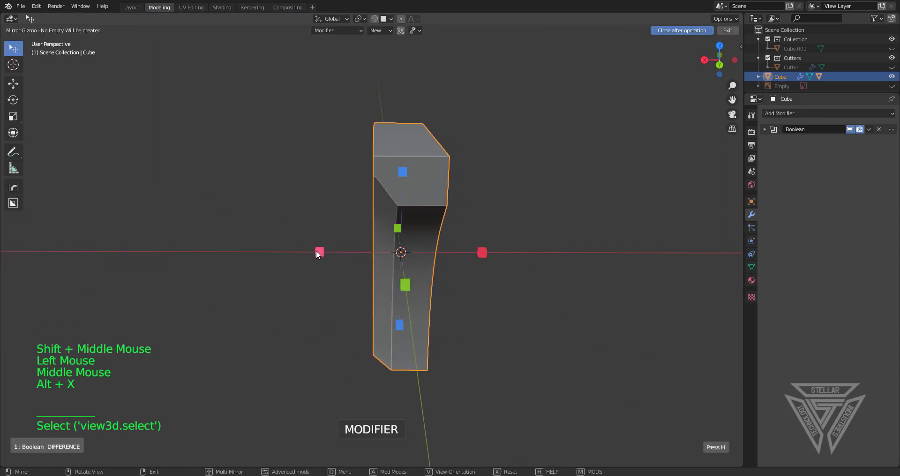
{"action": "left_click", "coordinate": [319, 255]}
{"action": "middle_click", "coordinate": [371, 286]}
{"action": "scroll", "scroll_direction": "up", "scroll_amount": 3}
{"action": "middle_click", "coordinate": [460, 266]}
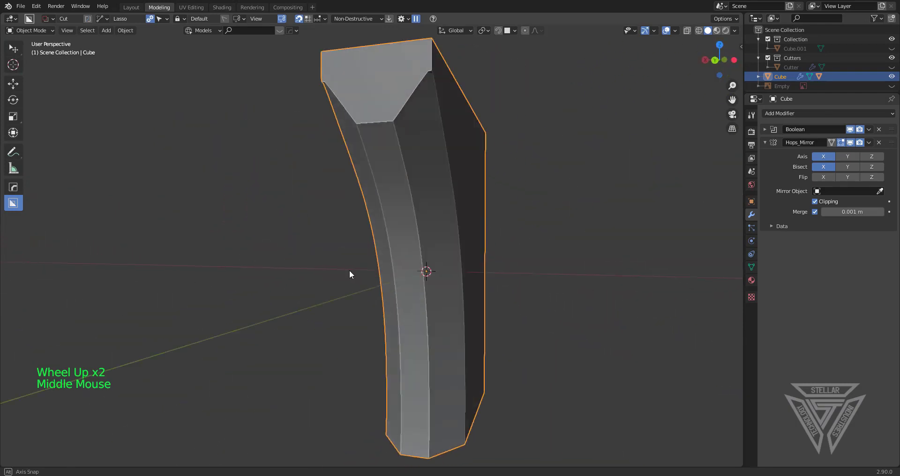
{"action": "middle_click", "coordinate": [493, 257]}
From the side view, draw a BoxCutter box over the upper corner to slice it off
{"action": "left_click", "coordinate": [722, 62]}
{"action": "key", "text": "d"}
{"action": "left_click", "coordinate": [507, 136]}
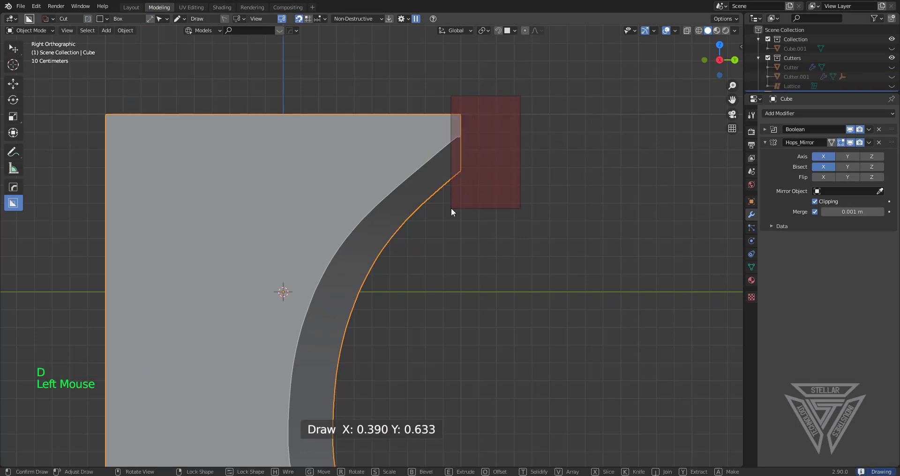
{"action": "middle_click", "coordinate": [498, 217]}
{"action": "middle_click", "coordinate": [483, 203]}
{"action": "key", "text": "q"}
Apply the Boolean so only the mirror modifier remains on the slim curved bracket
{"action": "scroll", "scroll_direction": "up", "scroll_amount": 3}
{"action": "middle_click", "coordinate": [499, 138]}
{"action": "scroll", "scroll_direction": "down", "scroll_amount": 3}
{"action": "middle_click", "coordinate": [488, 177]}
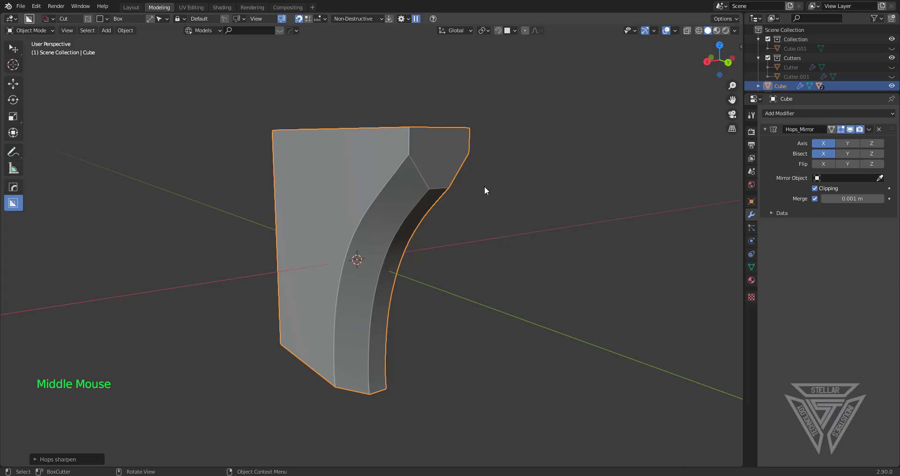
{"action": "middle_click", "coordinate": [360, 207]}
{"action": "middle_click", "coordinate": [417, 211]}
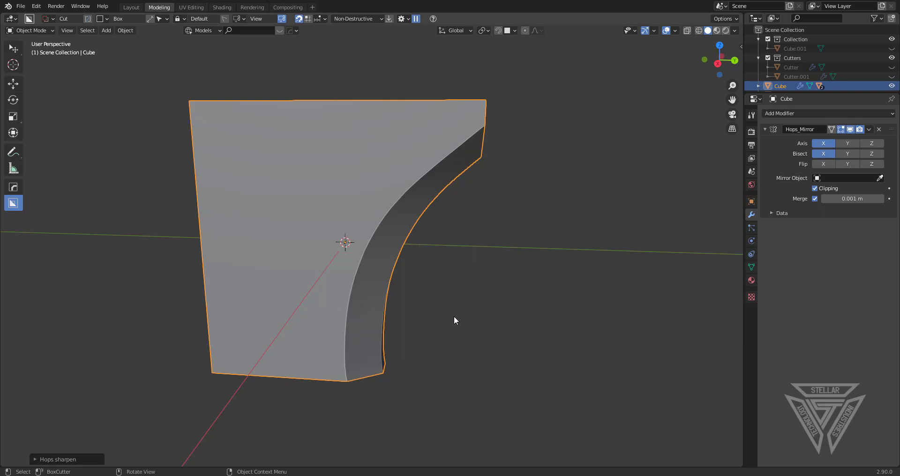
{"action": "middle_click", "coordinate": [435, 319]}
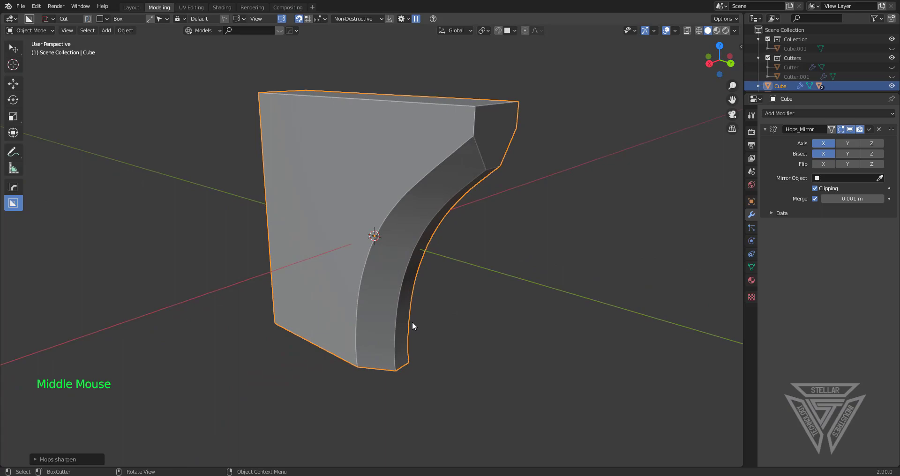
{"action": "key", "text": "q"}
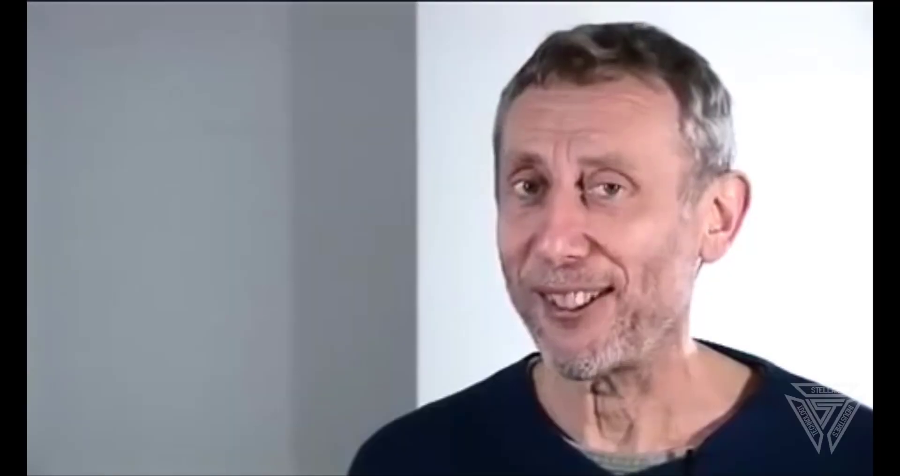
{"action": "scroll", "scroll_direction": "up", "scroll_amount": 3}
{"action": "middle_click", "coordinate": [427, 246]}
{"action": "middle_click", "coordinate": [453, 220]}
{"action": "middle_click", "coordinate": [459, 235]}
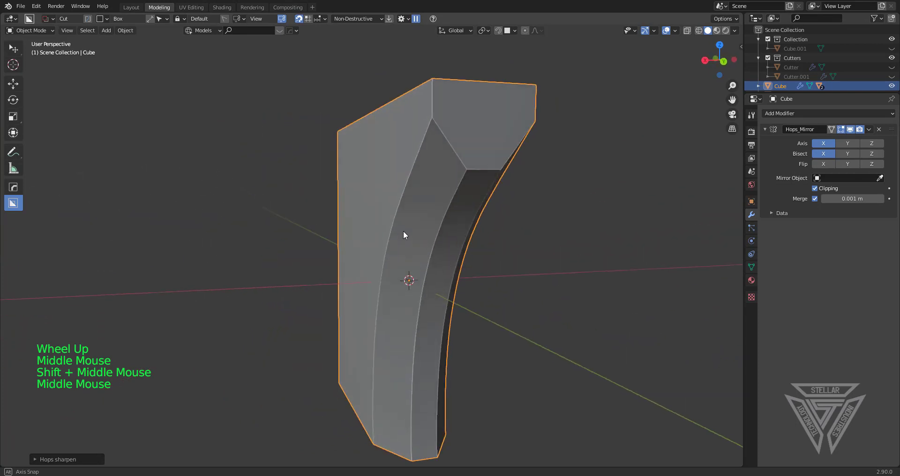
Inspect the bracket's mesh in Edit Mode and return to Object Mode
{"action": "middle_click", "coordinate": [434, 245]}
{"action": "key", "text": "Tab"}
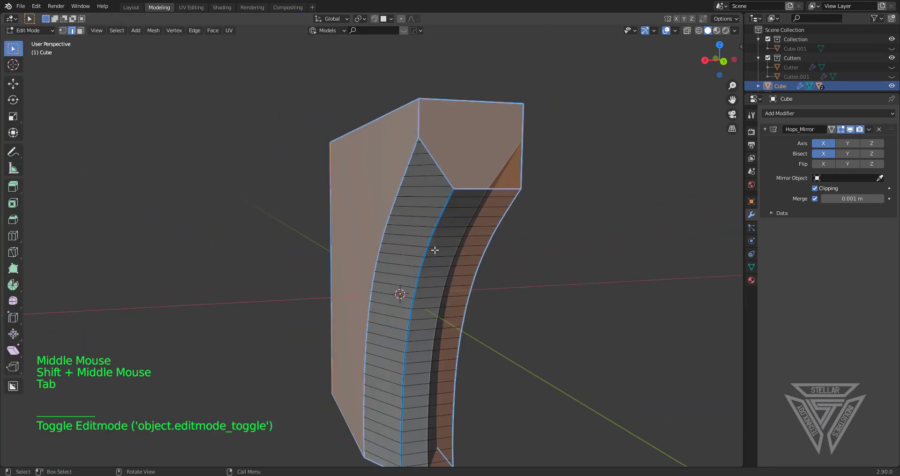
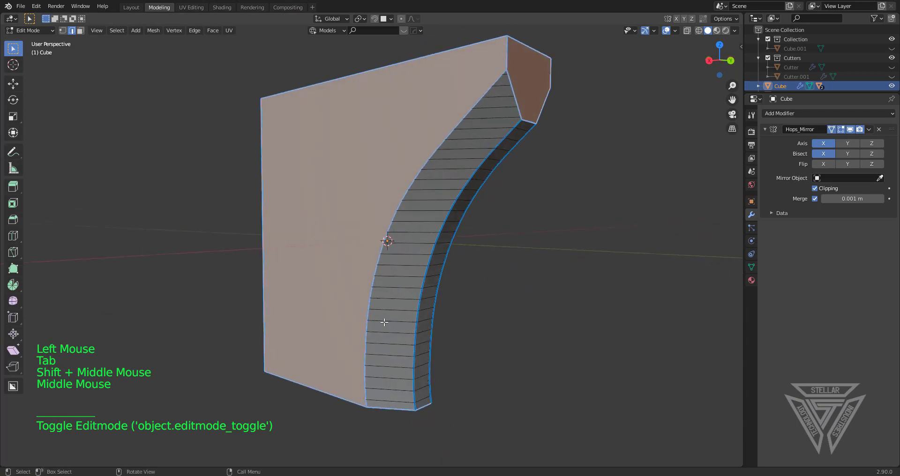
{"action": "middle_click", "coordinate": [494, 144]}
{"action": "key", "text": "Tab"}
{"action": "scroll", "scroll_direction": "down", "scroll_amount": 3}
{"action": "middle_click", "coordinate": [438, 237]}
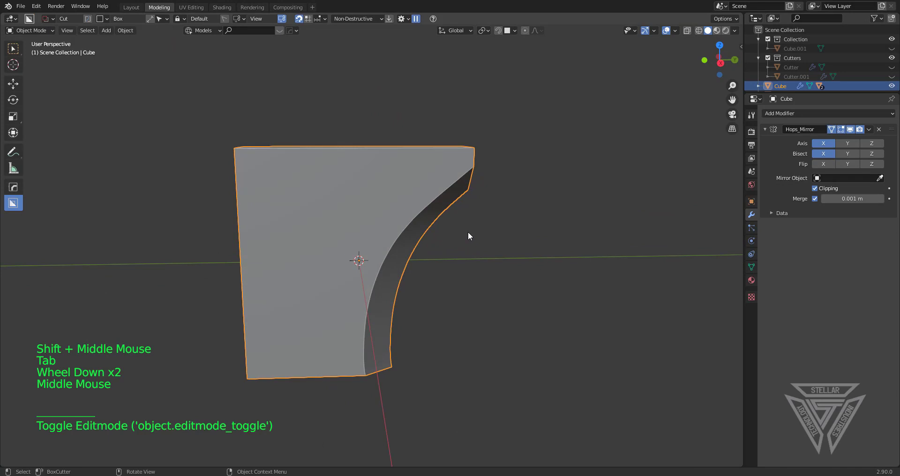
Delete the Cube object and return to the Right side view of the empty scene
{"action": "key", "text": "x"}
{"action": "middle_click", "coordinate": [498, 216]}
{"action": "middle_click", "coordinate": [508, 214]}
{"action": "key", "text": "KP_3"}
{"action": "scroll", "scroll_direction": "up", "scroll_amount": 3}
{"action": "middle_click", "coordinate": [452, 277]}
Switch the BoxCutter mode from Cut to Make in its popup
{"action": "key", "text": "d"}
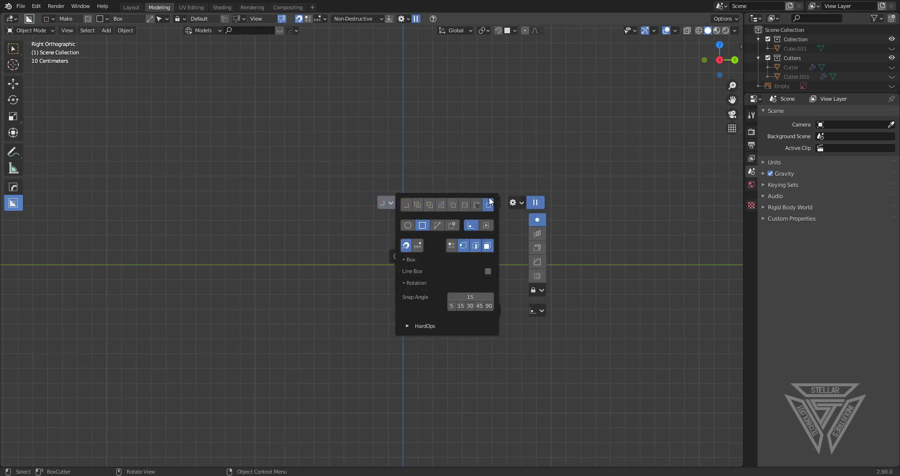
{"action": "scroll", "scroll_direction": "down", "scroll_amount": 3}
{"action": "scroll", "scroll_direction": "up", "scroll_amount": 3}
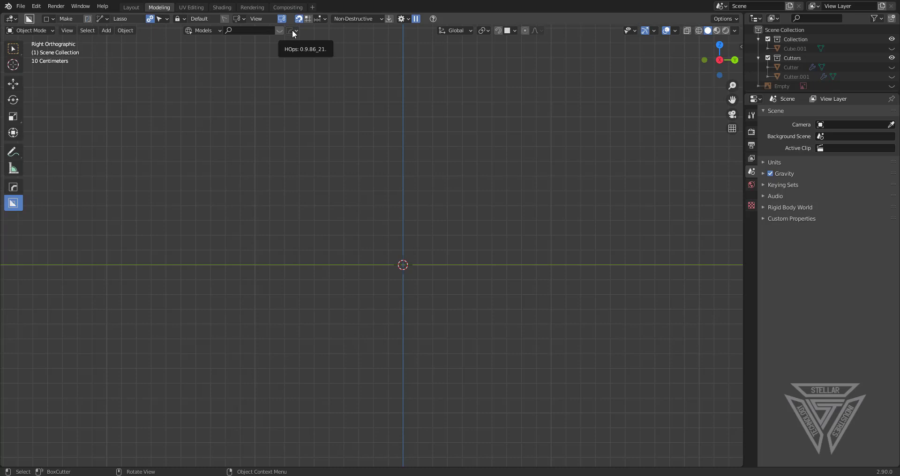
Look through the HardOps settings panel, then view the empty scene in Top Orthographic
{"action": "left_click", "coordinate": [295, 33]}
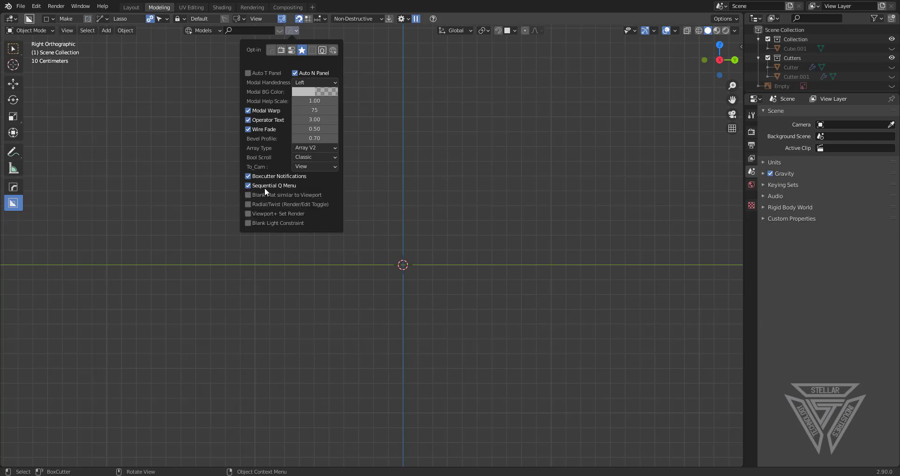
{"action": "left_click", "coordinate": [422, 195]}
{"action": "scroll", "scroll_direction": "up", "scroll_amount": 3}
{"action": "middle_click", "coordinate": [440, 212]}
{"action": "scroll", "scroll_direction": "down", "scroll_amount": 3}
{"action": "middle_click", "coordinate": [438, 242]}
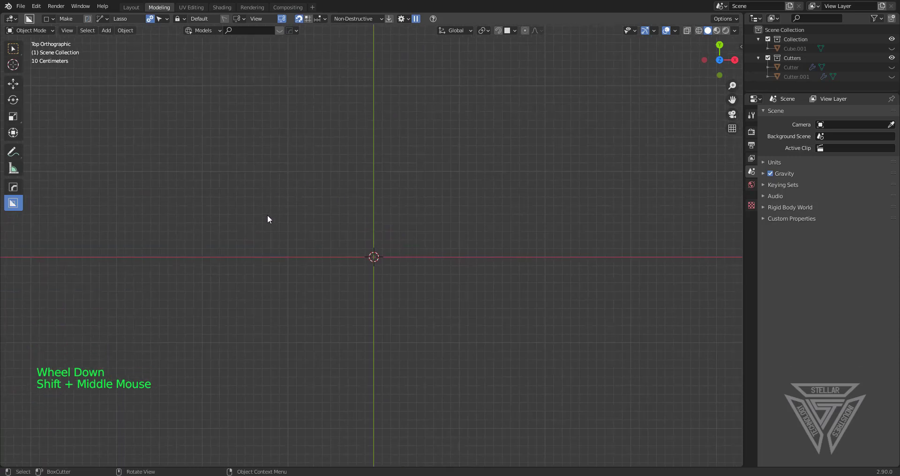
Draw a curvy lasso outline from above and extrude it into a thick slab
{"action": "left_click", "coordinate": [270, 213]}
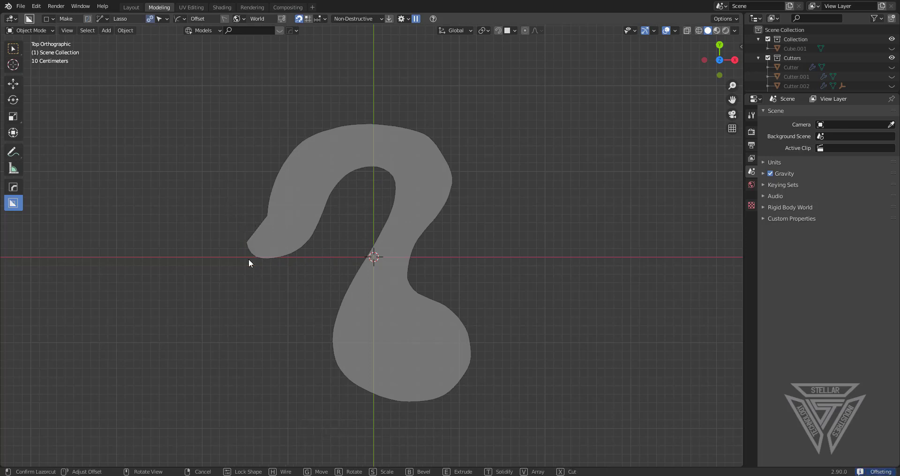
{"action": "middle_click", "coordinate": [259, 265]}
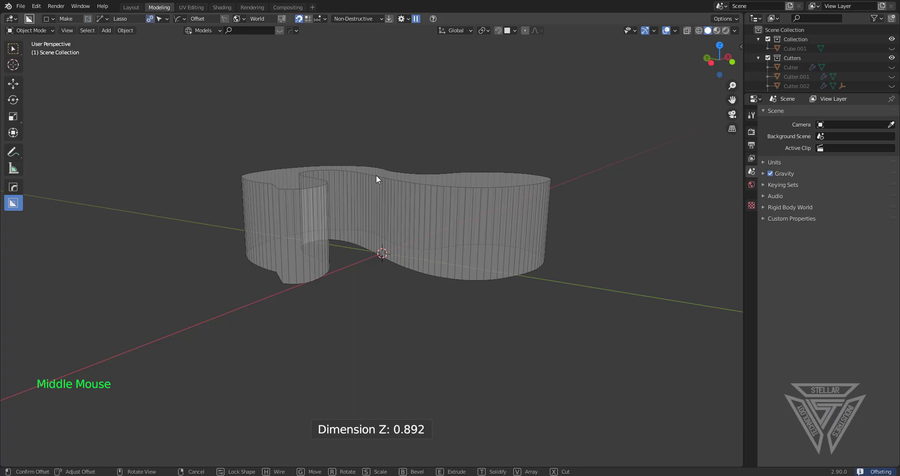
{"action": "middle_click", "coordinate": [600, 277]}
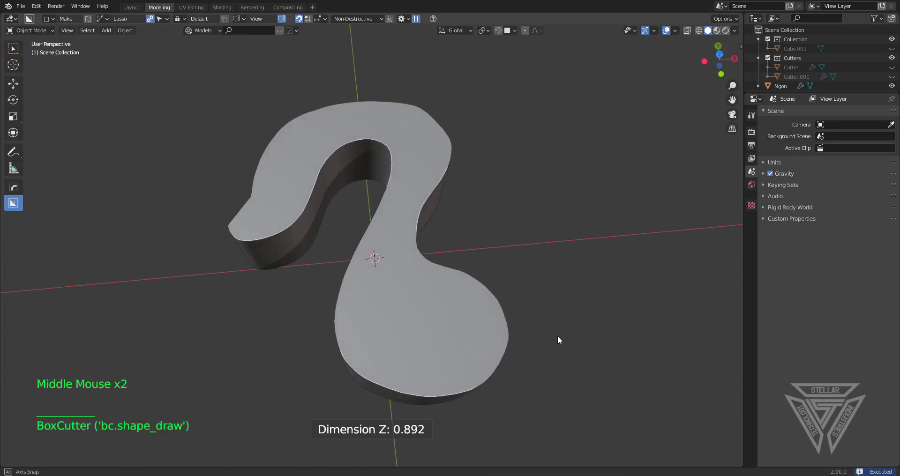
{"action": "scroll", "scroll_direction": "down", "scroll_amount": 3}
{"action": "middle_click", "coordinate": [520, 324]}
{"action": "scroll", "scroll_direction": "up", "scroll_amount": 3}
{"action": "middle_click", "coordinate": [439, 231]}
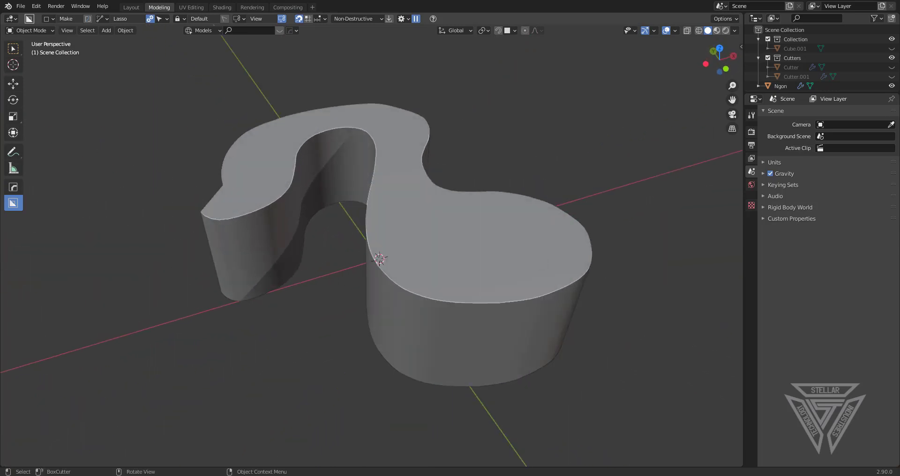
Select the new curvy Ngon solid
{"action": "left_click", "coordinate": [406, 192]}
{"action": "middle_click", "coordinate": [455, 258]}
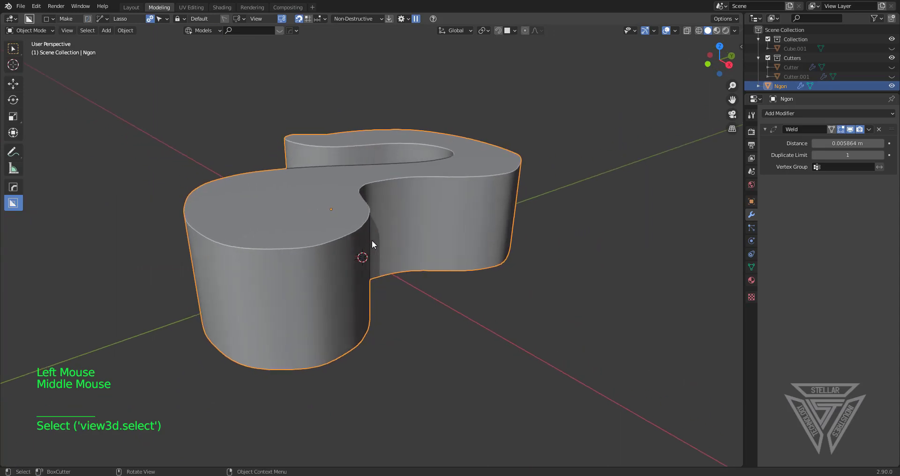
{"action": "middle_click", "coordinate": [372, 210]}
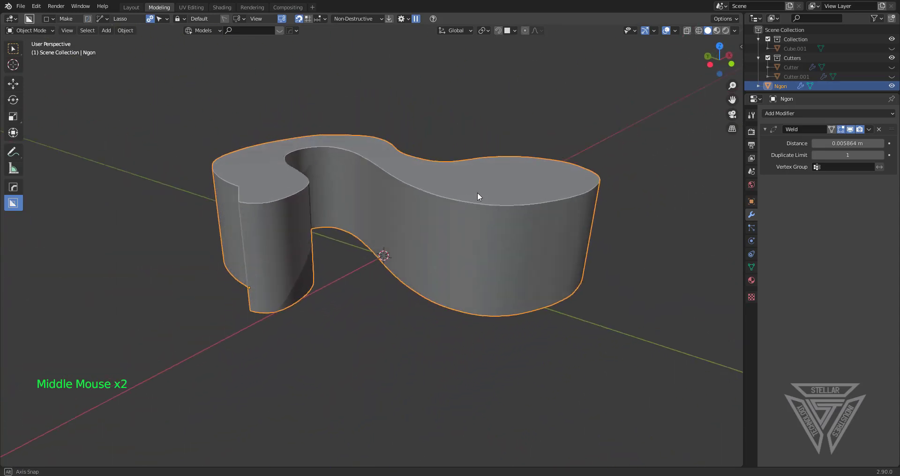
{"action": "scroll", "scroll_direction": "down", "scroll_amount": 3}
Add a mesh cube beneath the Ngon and scale it up into a large block
{"action": "key", "text": "shift+a"}
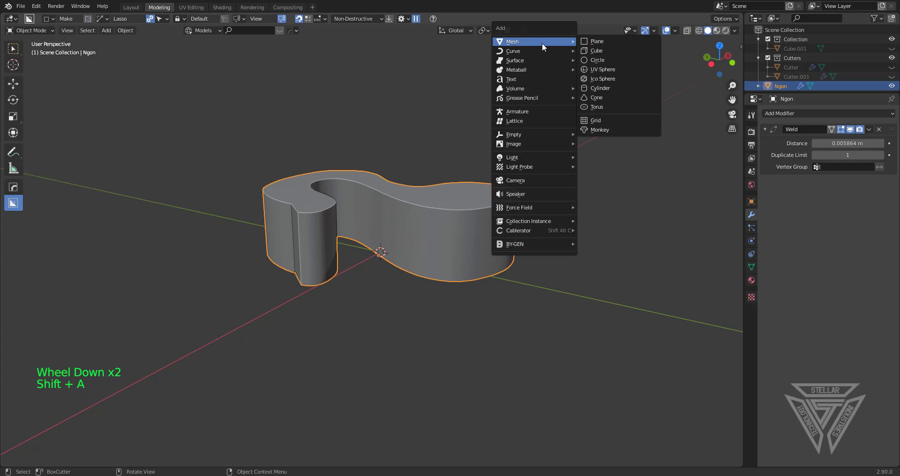
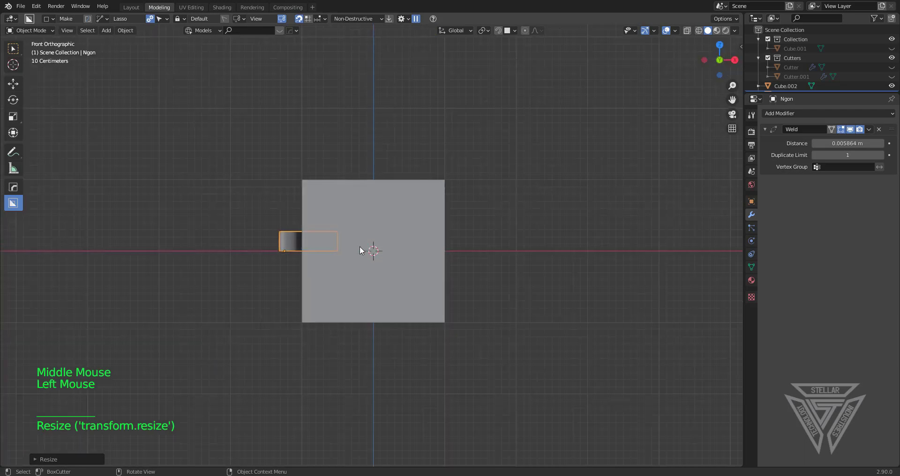
{"action": "key", "text": "g"}
{"action": "middle_click", "coordinate": [431, 198]}
{"action": "scroll", "scroll_direction": "up", "scroll_amount": 3}
{"action": "middle_click", "coordinate": [450, 263]}
{"action": "middle_click", "coordinate": [445, 283]}
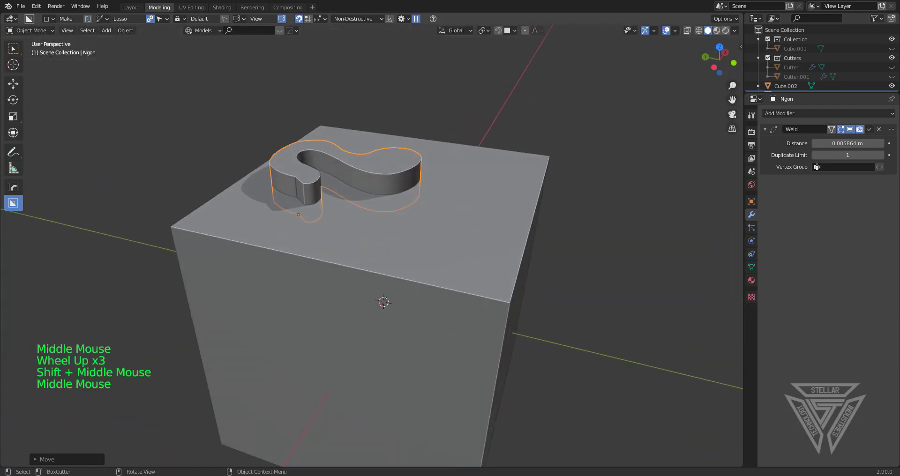
Enlarge the Ngon across the block's top, select both, and bring up the HardOps boolean menu
{"action": "key", "text": "s"}
{"action": "key", "text": "g"}
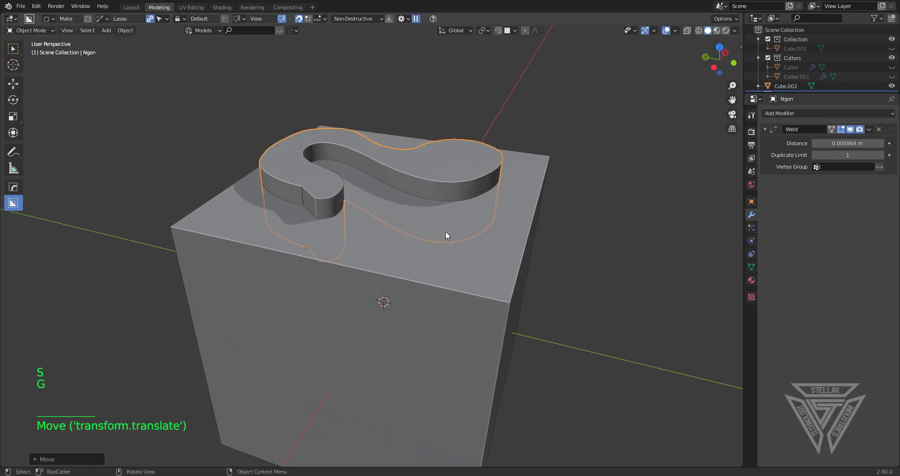
{"action": "left_click", "coordinate": [389, 249]}
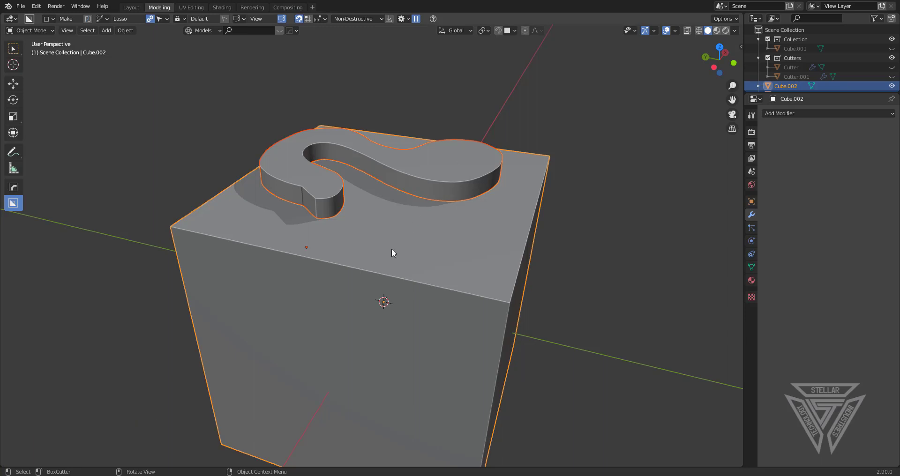
{"action": "key", "text": "shift+q"}
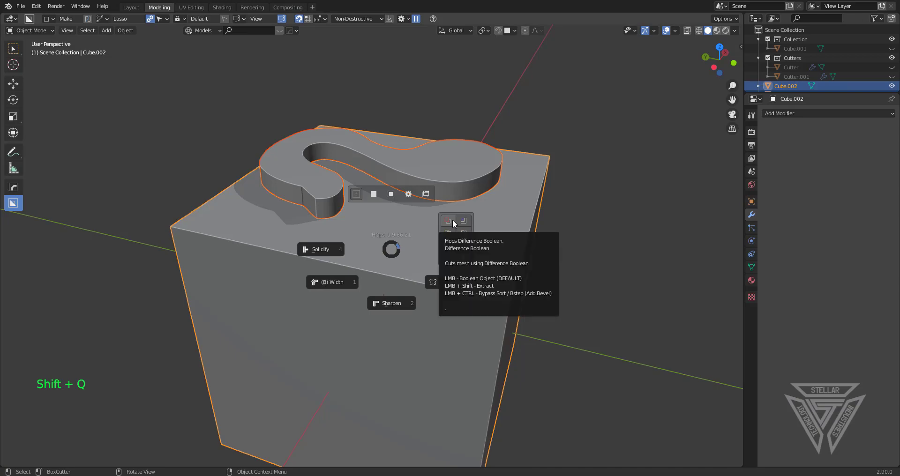
Cut the S-shaped recess into the block with a Hops Difference Boolean and inspect it
{"action": "middle_click", "coordinate": [473, 225]}
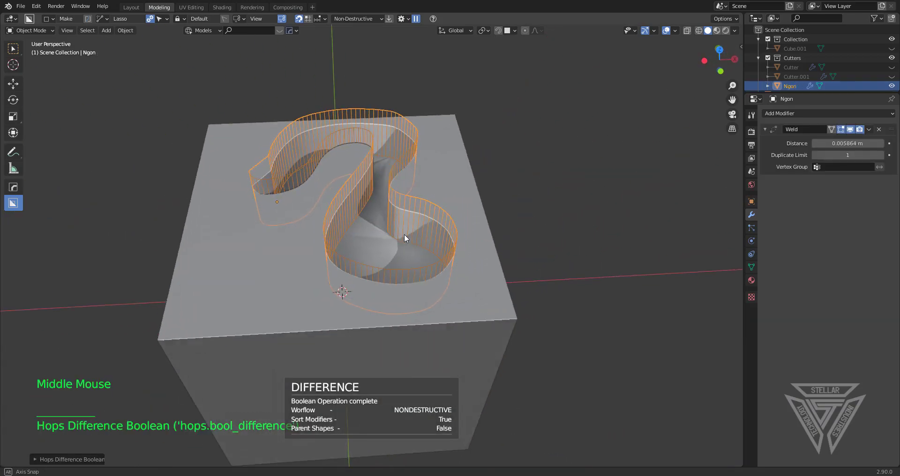
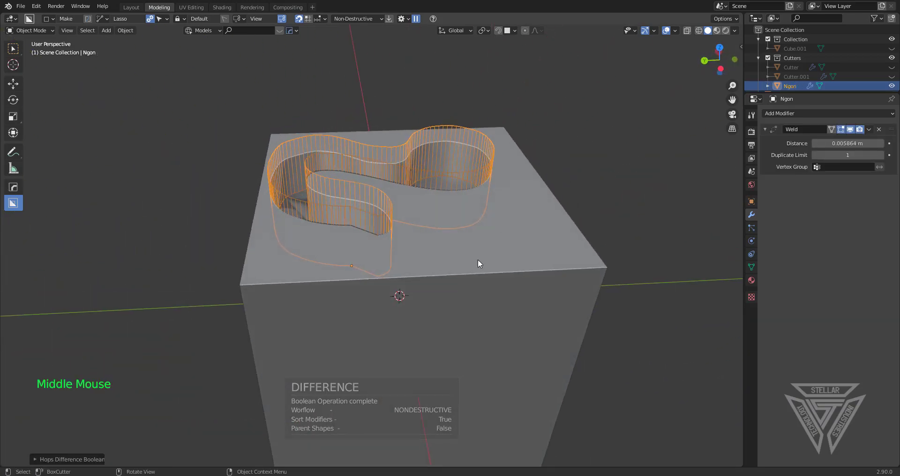
{"action": "middle_click", "coordinate": [458, 264]}
{"action": "middle_click", "coordinate": [500, 295]}
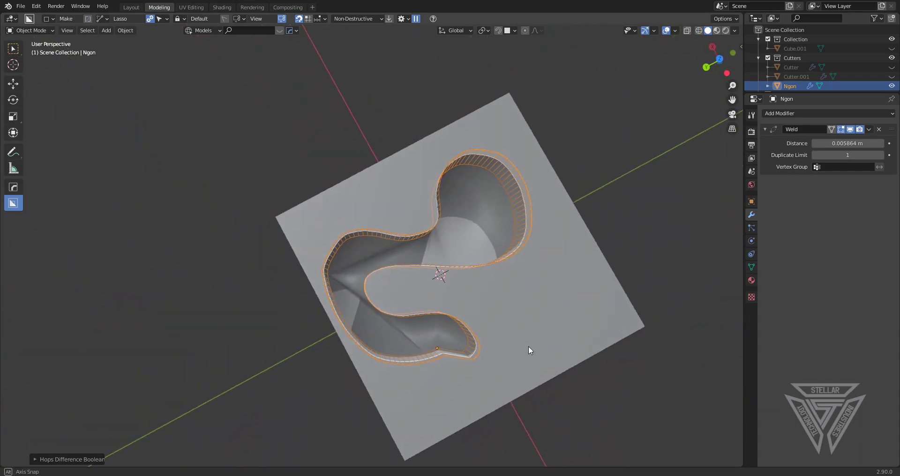
{"action": "scroll", "scroll_direction": "up", "scroll_amount": 3}
{"action": "middle_click", "coordinate": [489, 263]}
{"action": "middle_click", "coordinate": [503, 265]}
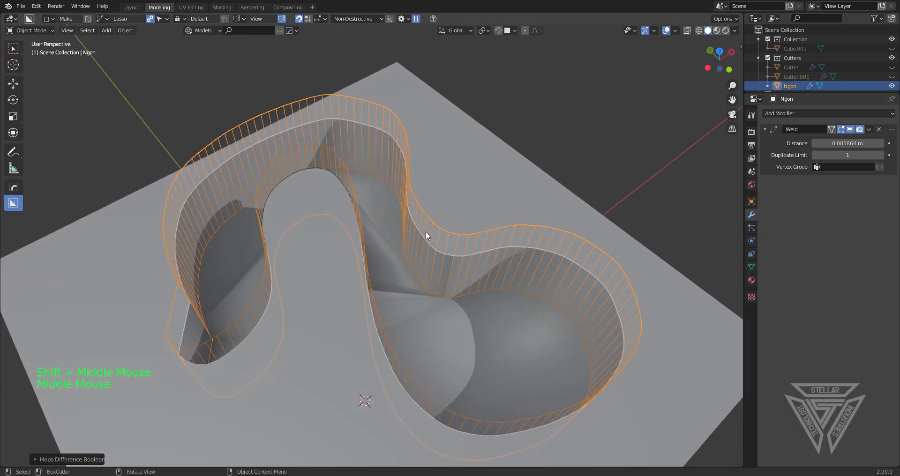
Sharpen the block's edges with CSharpen and check the recess mesh in Edit Mode
{"action": "key", "text": "h"}
{"action": "left_click", "coordinate": [437, 220]}
{"action": "key", "text": "q"}
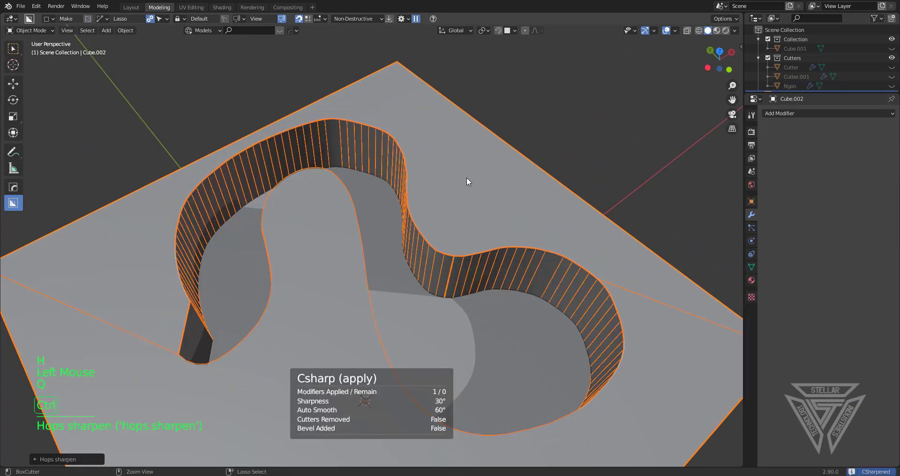
{"action": "middle_click", "coordinate": [478, 203]}
{"action": "key", "text": "Tab"}
{"action": "scroll", "scroll_direction": "up", "scroll_amount": 3}
{"action": "middle_click", "coordinate": [453, 251]}
{"action": "middle_click", "coordinate": [495, 166]}
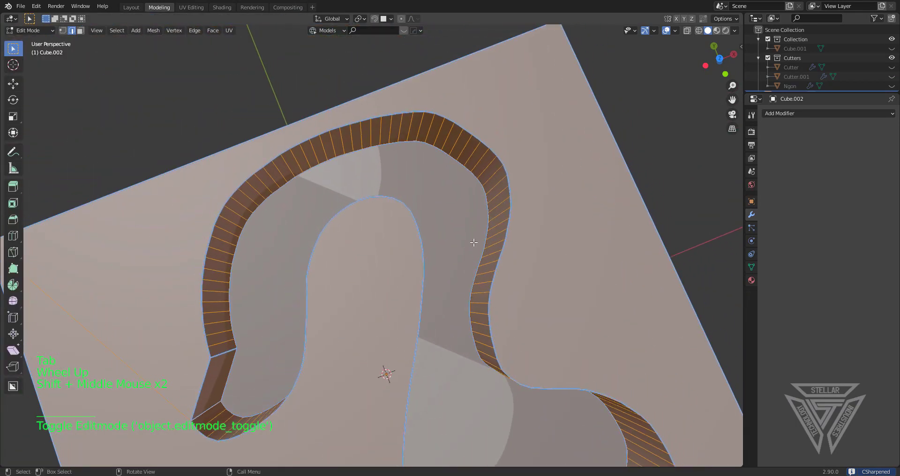
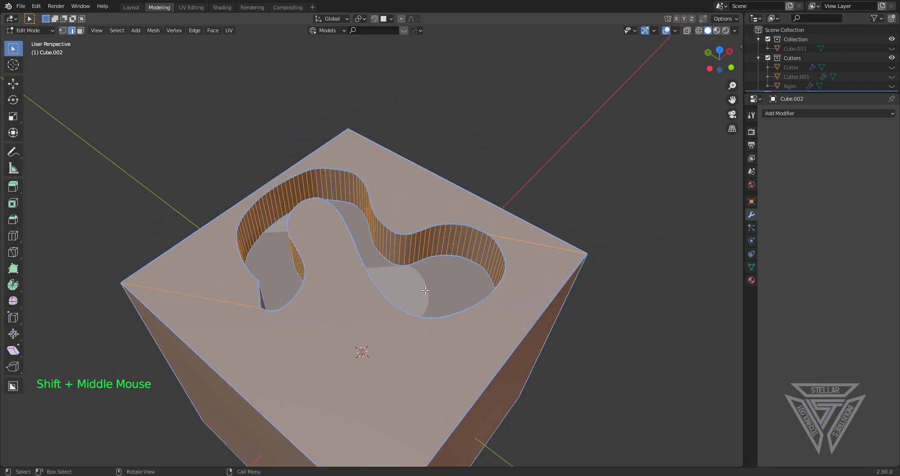
{"action": "middle_click", "coordinate": [406, 272]}
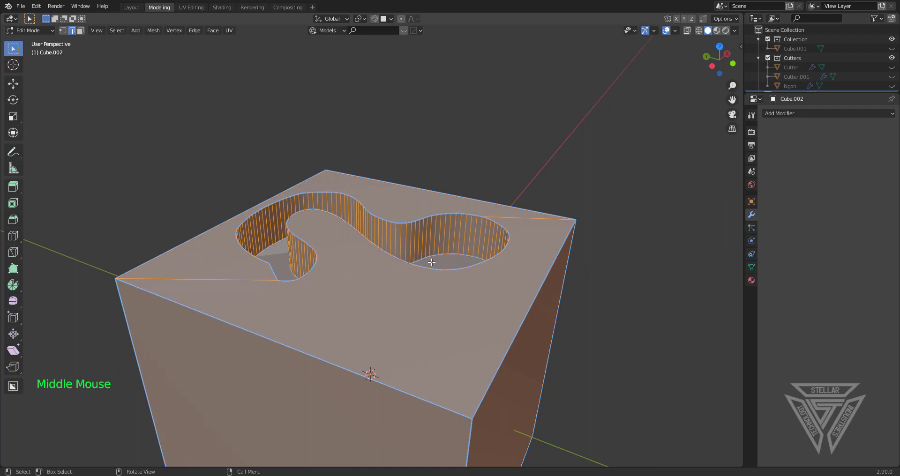
{"action": "middle_click", "coordinate": [381, 280]}
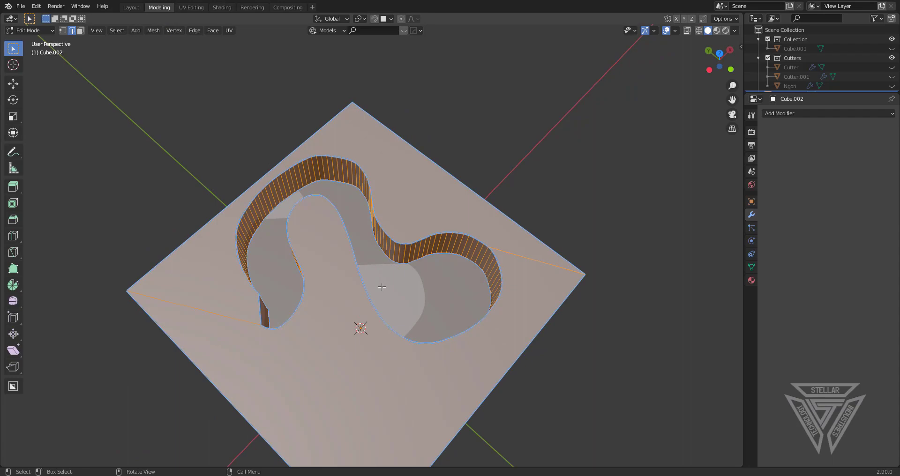
{"action": "middle_click", "coordinate": [376, 275]}
Select the chamfered block and orbit to its side face ready for the Ngon cutter
{"action": "middle_click", "coordinate": [463, 251]}
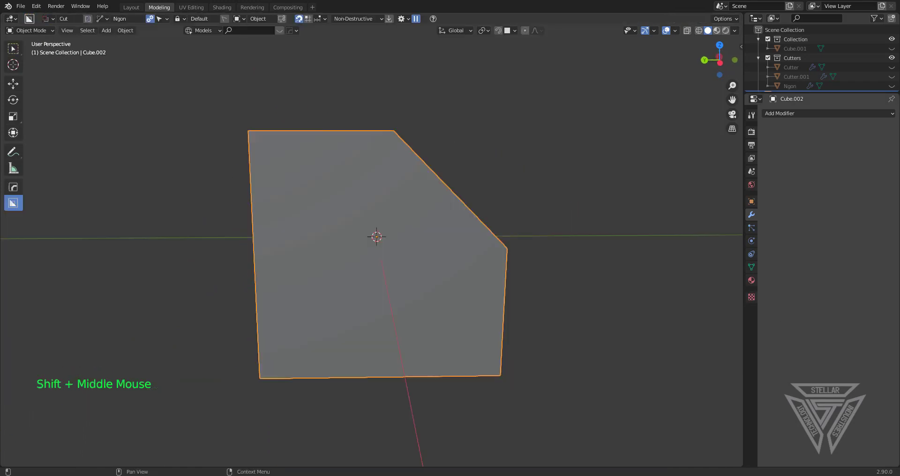
{"action": "left_click", "coordinate": [429, 249]}
{"action": "middle_click", "coordinate": [397, 251]}
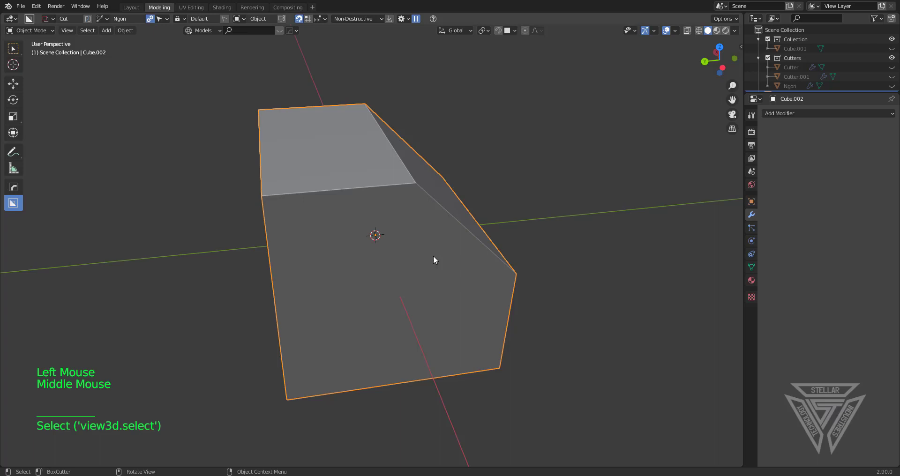
{"action": "middle_click", "coordinate": [431, 257]}
{"action": "middle_click", "coordinate": [437, 259]}
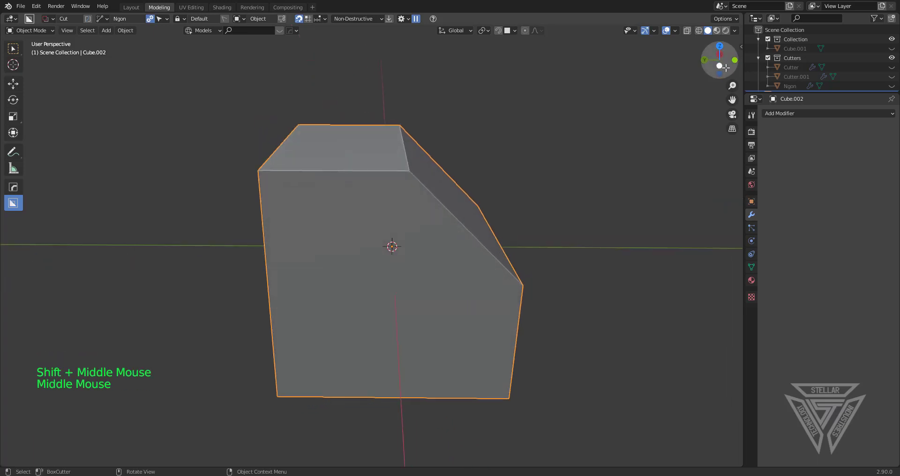
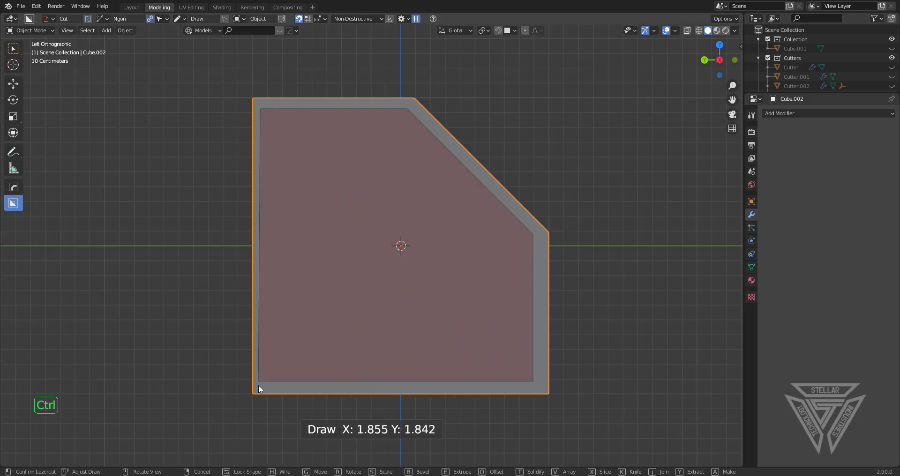
Extrude the Ngon cutter through the block to cut the inset frame recess and inspect it
{"action": "middle_click", "coordinate": [187, 309]}
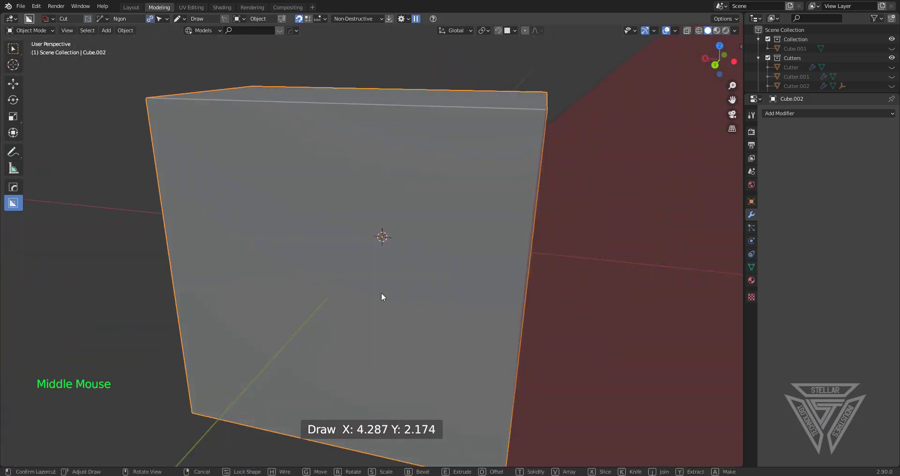
{"action": "scroll", "scroll_direction": "down", "scroll_amount": 3}
{"action": "middle_click", "coordinate": [383, 299]}
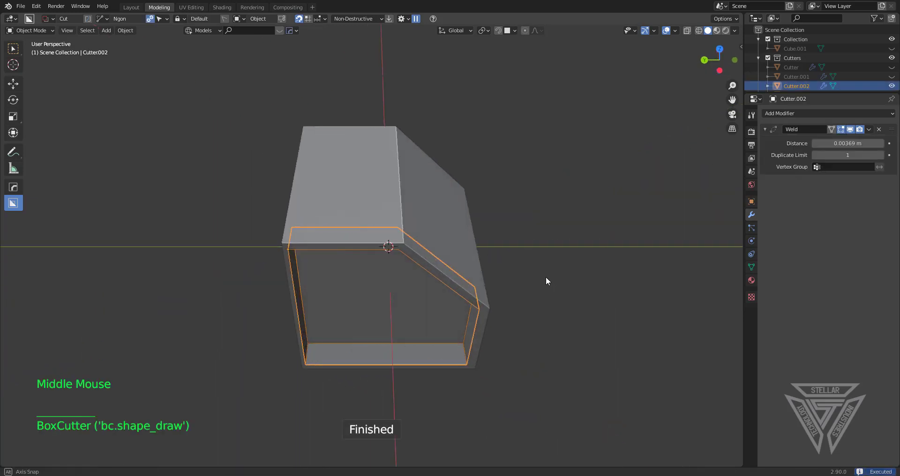
{"action": "middle_click", "coordinate": [540, 212]}
{"action": "middle_click", "coordinate": [506, 239]}
{"action": "middle_click", "coordinate": [476, 279]}
{"action": "key", "text": "shift+a"}
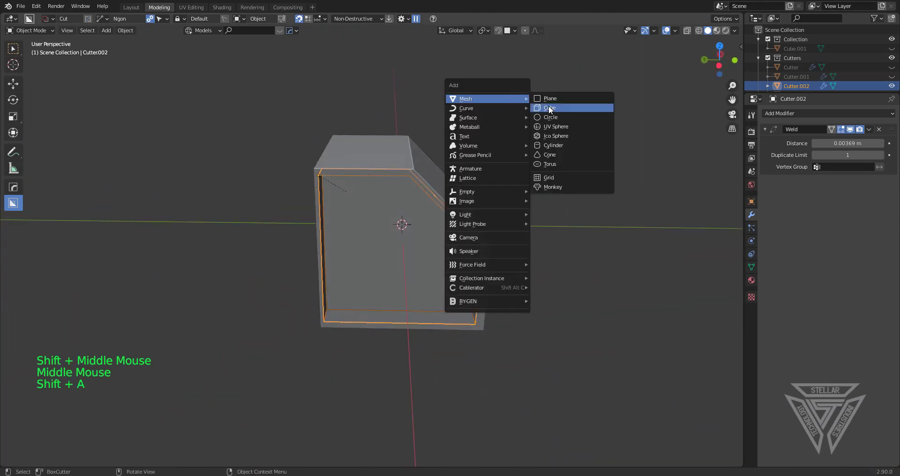
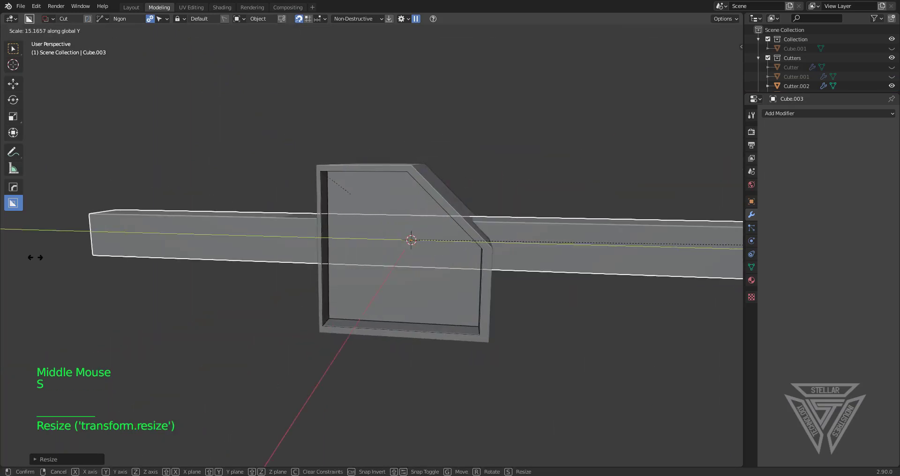
Shape the new cube into a long bar, tilt it diagonally and slide it across the framed face
{"action": "scroll", "scroll_direction": "down", "scroll_amount": 3}
{"action": "middle_click", "coordinate": [434, 317]}
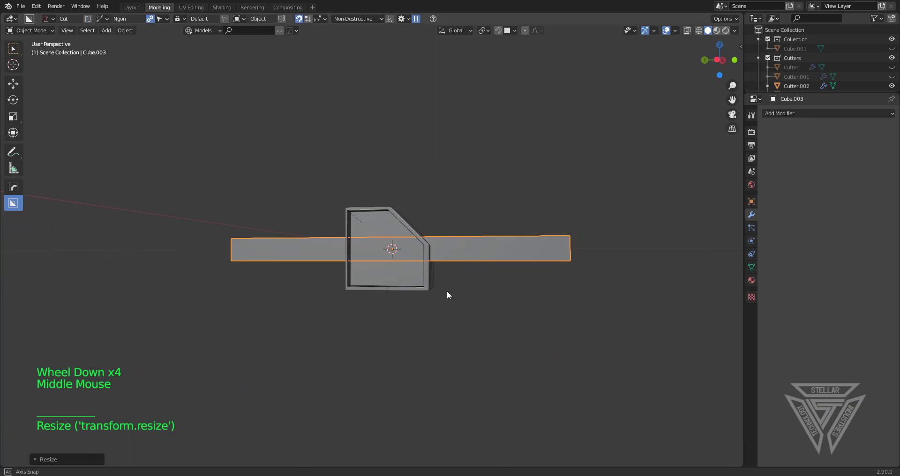
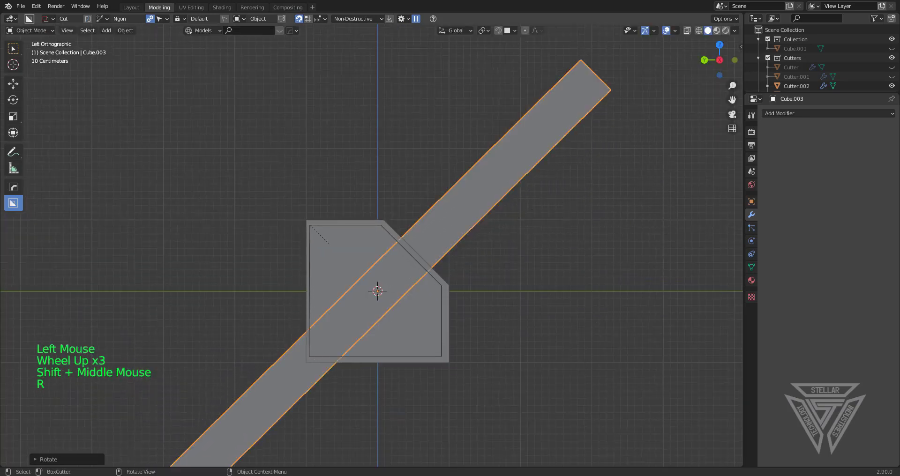
{"action": "middle_click", "coordinate": [448, 284]}
{"action": "scroll", "scroll_direction": "up", "scroll_amount": 3}
{"action": "key", "text": "g"}
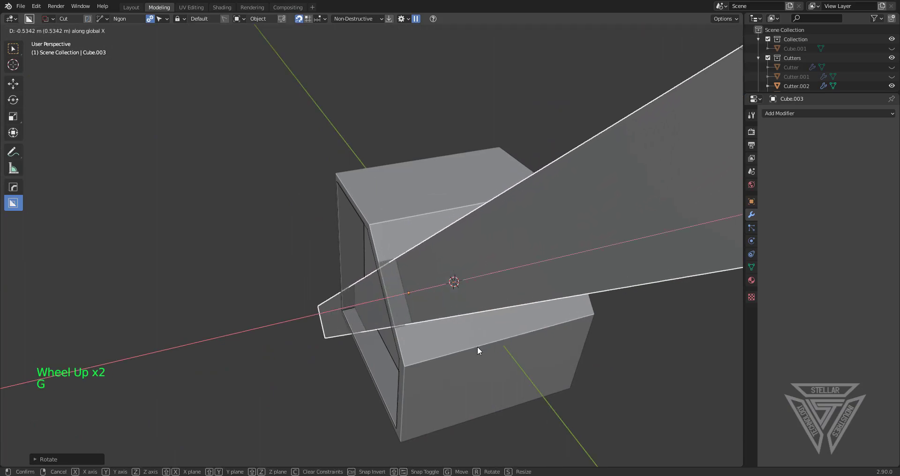
{"action": "scroll", "scroll_direction": "up", "scroll_amount": 3}
{"action": "middle_click", "coordinate": [406, 290]}
{"action": "middle_click", "coordinate": [423, 243]}
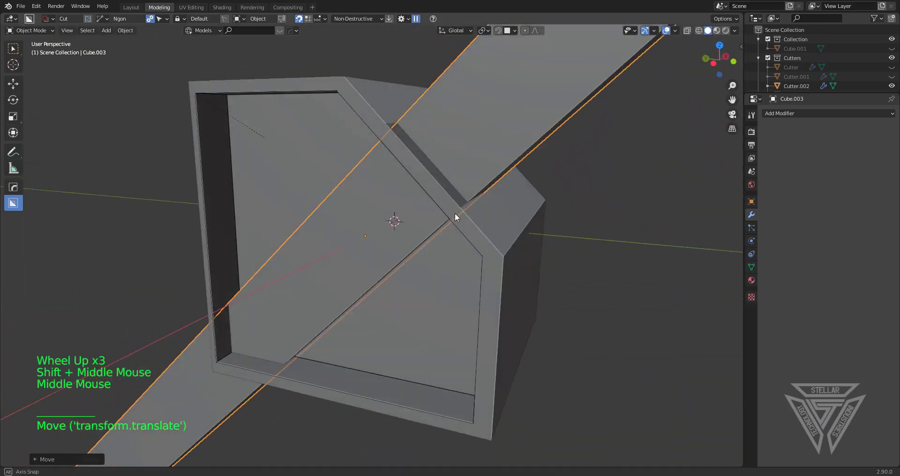
Add the frame cutter to the selection with the bar for the boolean cut
{"action": "left_click", "coordinate": [438, 193]}
{"action": "key", "text": "q"}
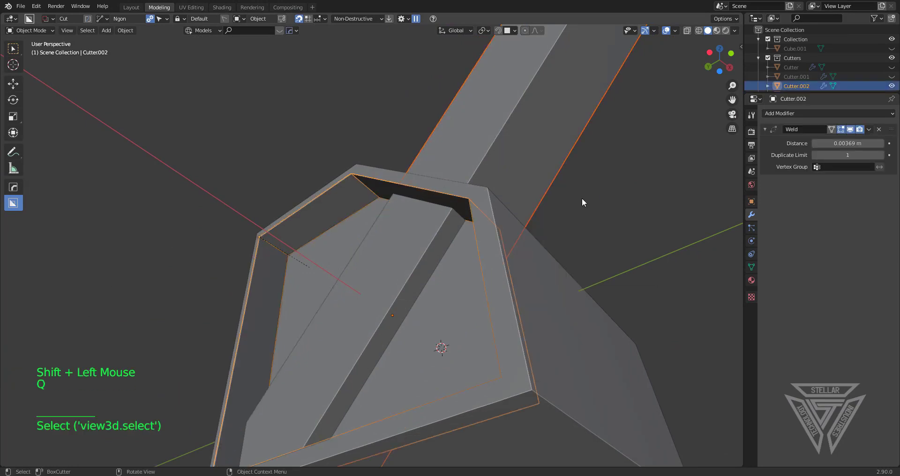
Run the bar as a non-destructive boolean difference on Cube.002, cutting the diagonal groove
{"action": "key", "text": "shift+q"}
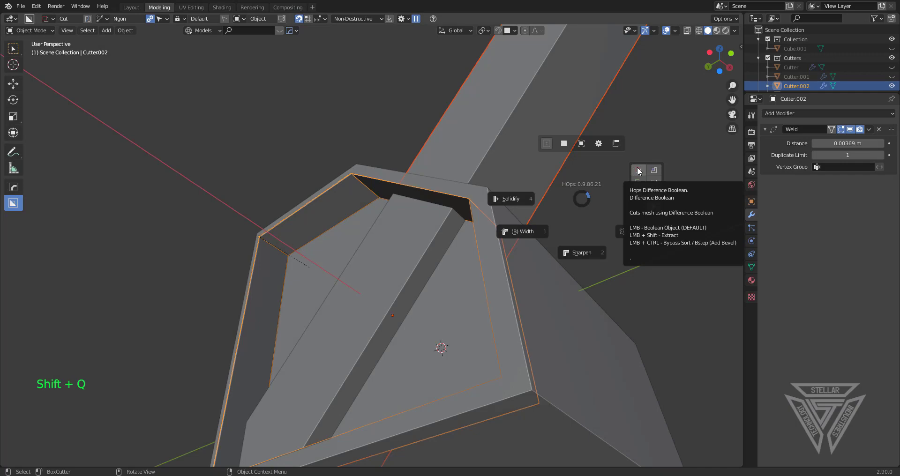
{"action": "middle_click", "coordinate": [495, 211]}
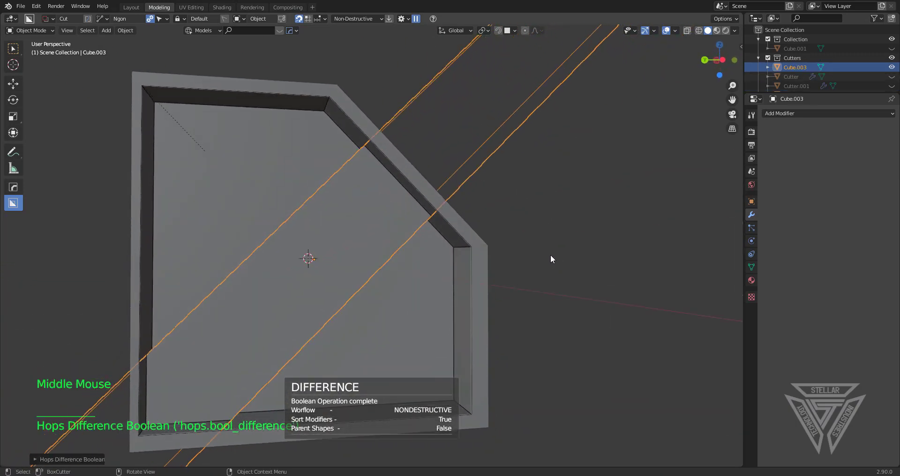
{"action": "key", "text": "h"}
{"action": "scroll", "scroll_direction": "down", "scroll_amount": 3}
{"action": "middle_click", "coordinate": [409, 264]}
{"action": "middle_click", "coordinate": [480, 243]}
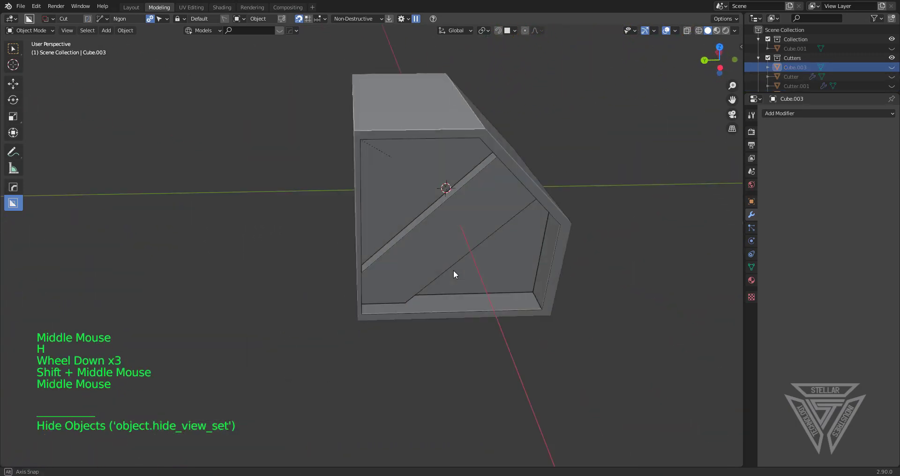
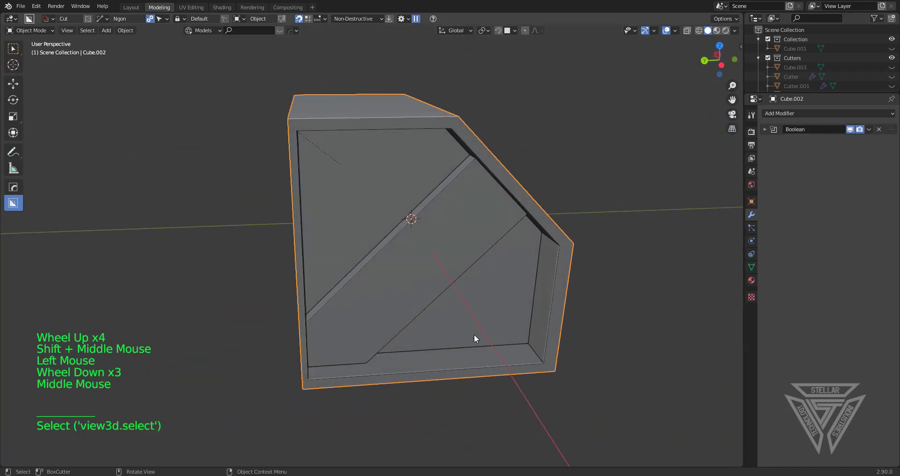
{"action": "scroll", "scroll_direction": "up", "scroll_amount": 3}
{"action": "middle_click", "coordinate": [430, 293]}
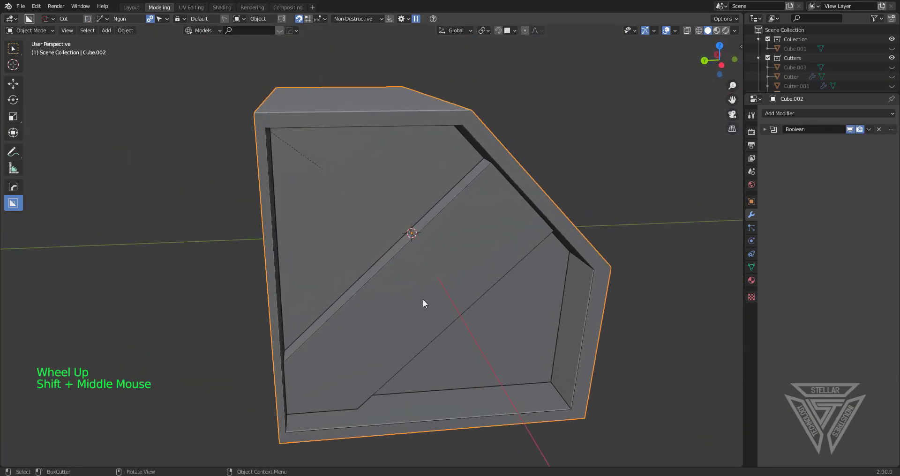
{"action": "scroll", "scroll_direction": "down", "scroll_amount": 3}
{"action": "middle_click", "coordinate": [418, 297]}
{"action": "scroll", "scroll_direction": "up", "scroll_amount": 3}
{"action": "middle_click", "coordinate": [412, 252]}
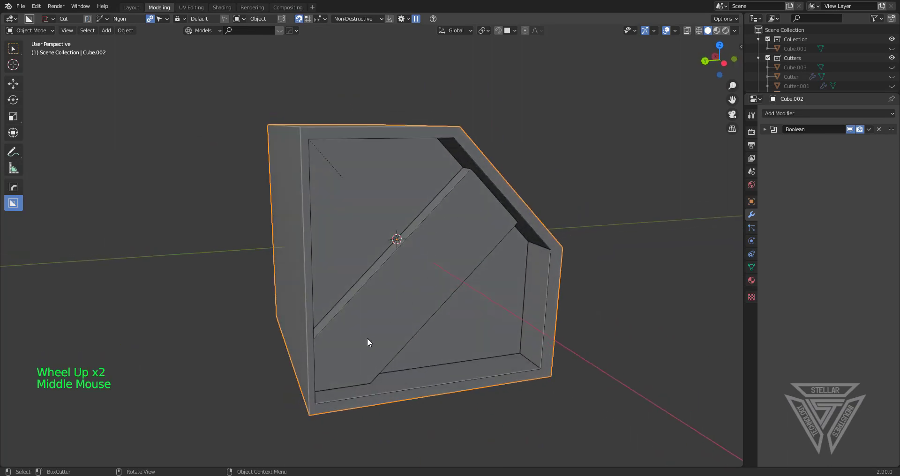
Orbit the block to inspect the diagonal groove's depth across the framed recess
{"action": "scroll", "scroll_direction": "up", "scroll_amount": 3}
{"action": "middle_click", "coordinate": [460, 242]}
{"action": "middle_click", "coordinate": [399, 331]}
{"action": "scroll", "scroll_direction": "down", "scroll_amount": 3}
{"action": "middle_click", "coordinate": [499, 262]}
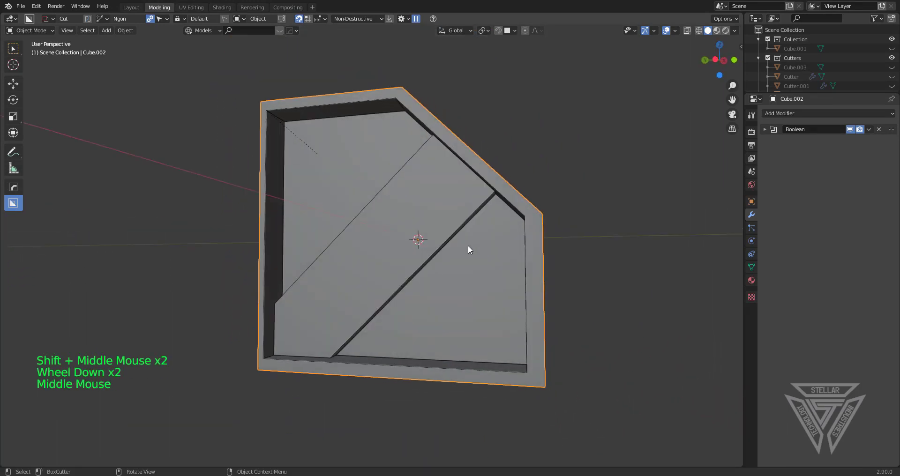
{"action": "middle_click", "coordinate": [449, 221]}
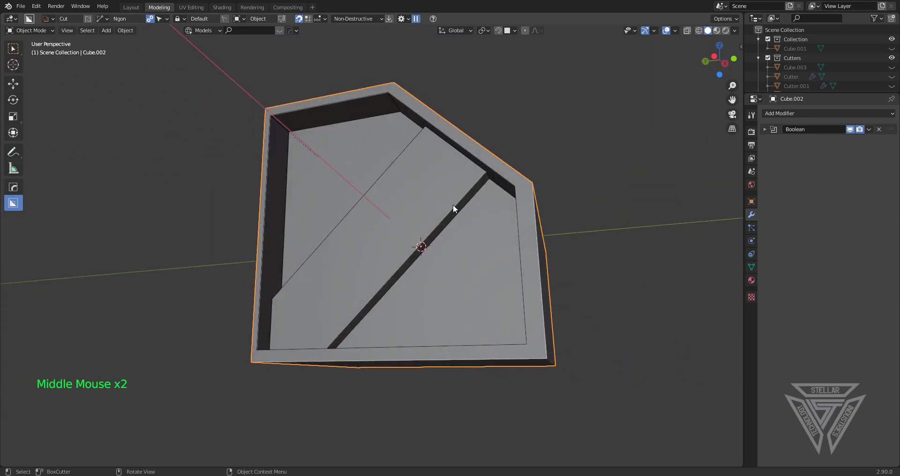
{"action": "middle_click", "coordinate": [492, 261]}
{"action": "scroll", "scroll_direction": "down", "scroll_amount": 3}
{"action": "scroll", "scroll_direction": "down", "scroll_amount": 3}
{"action": "middle_click", "coordinate": [452, 292]}
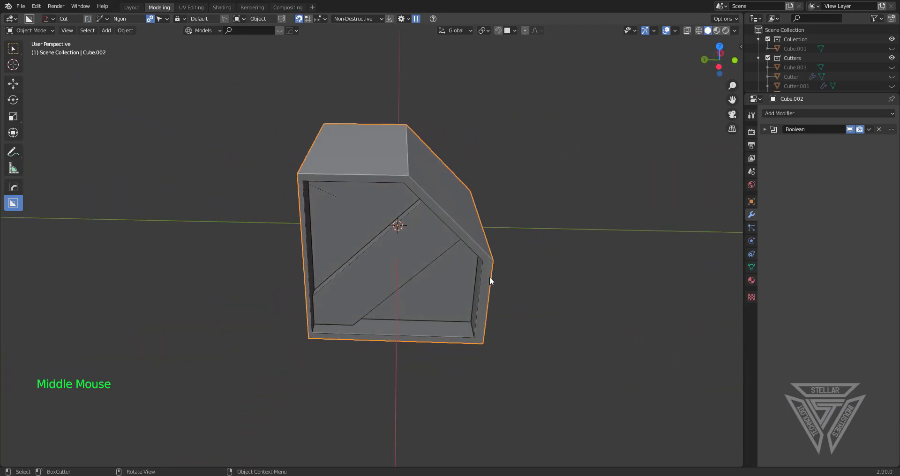
{"action": "scroll", "scroll_direction": "up", "scroll_amount": 3}
Select Cutter002, reposition it and apply its Boolean modifier to make the inset permanent
{"action": "left_click", "coordinate": [523, 382]}
{"action": "middle_click", "coordinate": [526, 363]}
{"action": "key", "text": "g"}
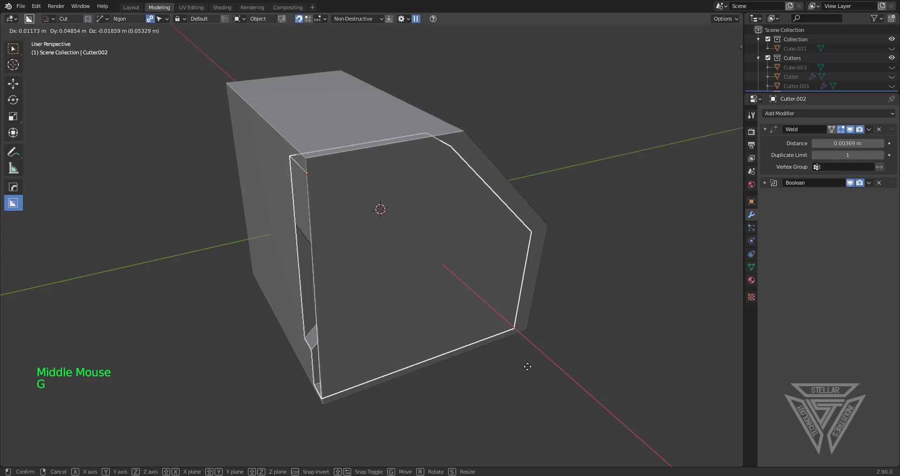
{"action": "scroll", "scroll_direction": "up", "scroll_amount": 3}
{"action": "key", "text": "q"}
{"action": "scroll", "scroll_direction": "up", "scroll_amount": 3}
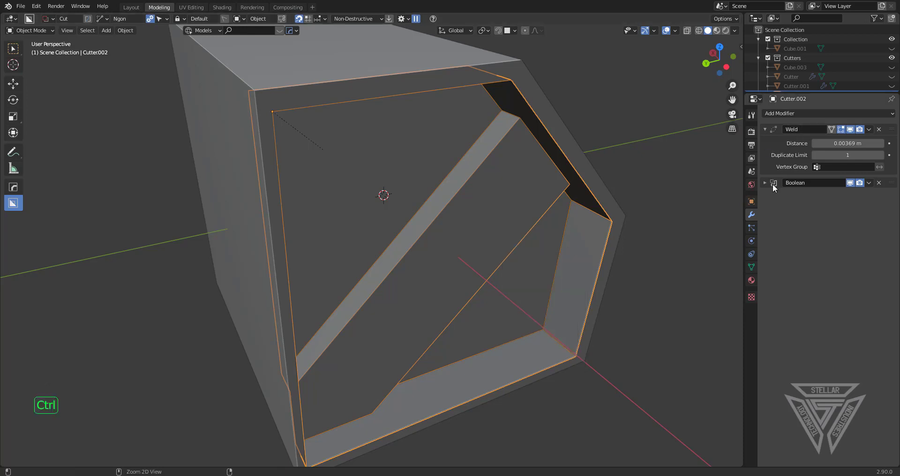
{"action": "key", "text": "ctrl+a"}
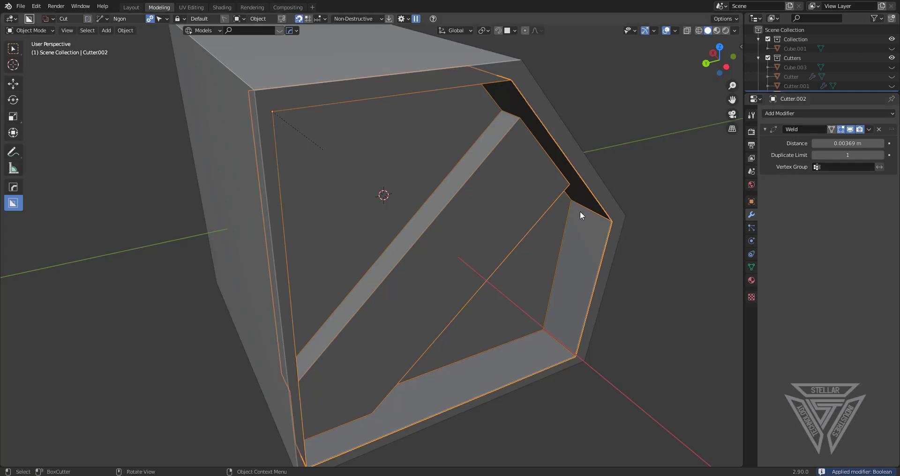
{"action": "scroll", "scroll_direction": "down", "scroll_amount": 3}
{"action": "key", "text": "h"}
{"action": "scroll", "scroll_direction": "down", "scroll_amount": 3}
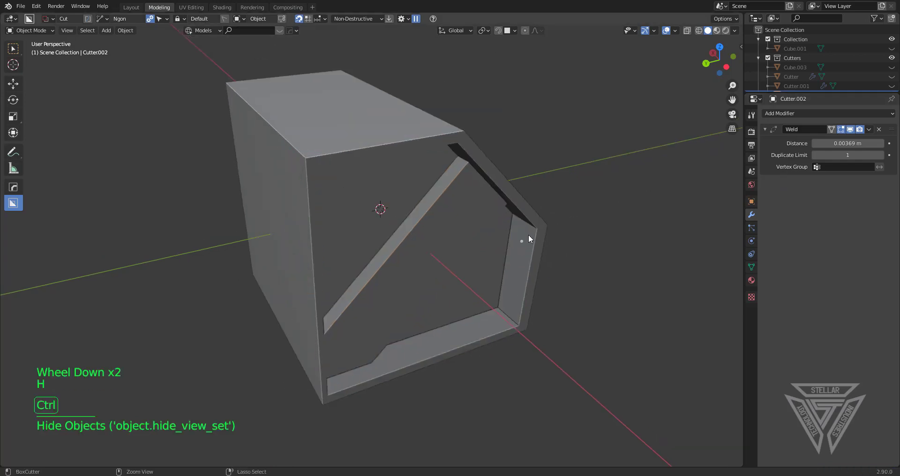
{"action": "key", "text": "ctrl+z"}
Nudge the inset piece and enter Edit Mode, homing in on its diagonal groove edge
{"action": "middle_click", "coordinate": [539, 232]}
{"action": "key", "text": "g"}
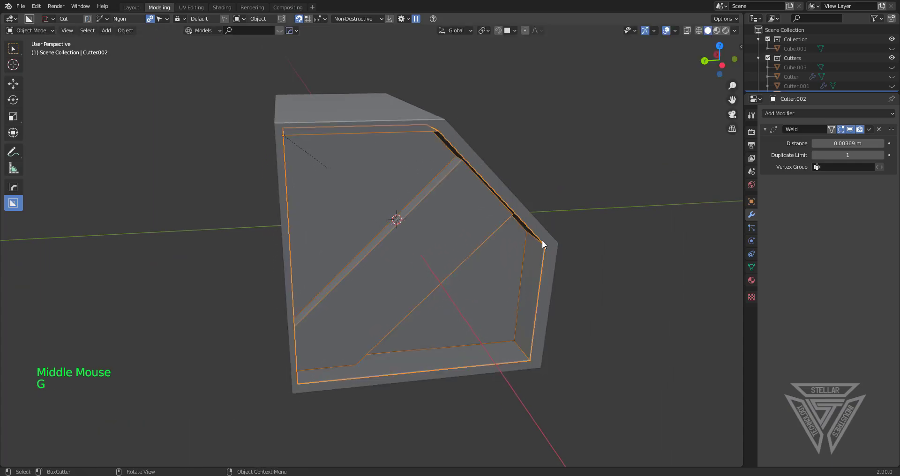
{"action": "scroll", "scroll_direction": "up", "scroll_amount": 3}
{"action": "middle_click", "coordinate": [499, 275]}
{"action": "key", "text": "Tab"}
{"action": "scroll", "scroll_direction": "up", "scroll_amount": 3}
{"action": "left_click", "coordinate": [455, 242]}
{"action": "scroll", "scroll_direction": "down", "scroll_amount": 3}
{"action": "scroll", "scroll_direction": "up", "scroll_amount": 3}
{"action": "middle_click", "coordinate": [447, 246]}
Bevel the diagonal groove edges of Cutter002 into smooth multi-segment rounded ridges
{"action": "left_click", "coordinate": [426, 299]}
{"action": "middle_click", "coordinate": [430, 301]}
{"action": "key", "text": "ctrl+b"}
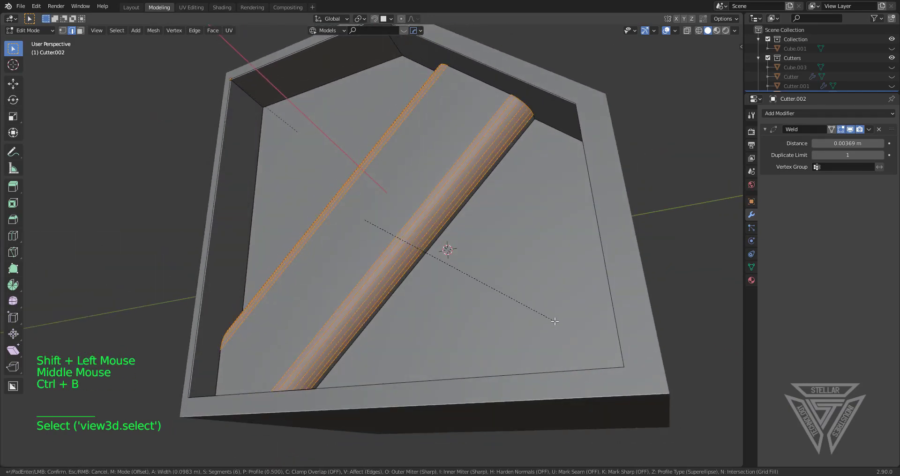
{"action": "middle_click", "coordinate": [460, 259]}
{"action": "key", "text": "Tab"}
{"action": "scroll", "scroll_direction": "down", "scroll_amount": 3}
{"action": "key", "text": "h"}
{"action": "scroll", "scroll_direction": "down", "scroll_amount": 3}
{"action": "key", "text": "ctrl+z"}
Move the bevelled inset piece into position against the block in Left Orthographic view
{"action": "key", "text": "g"}
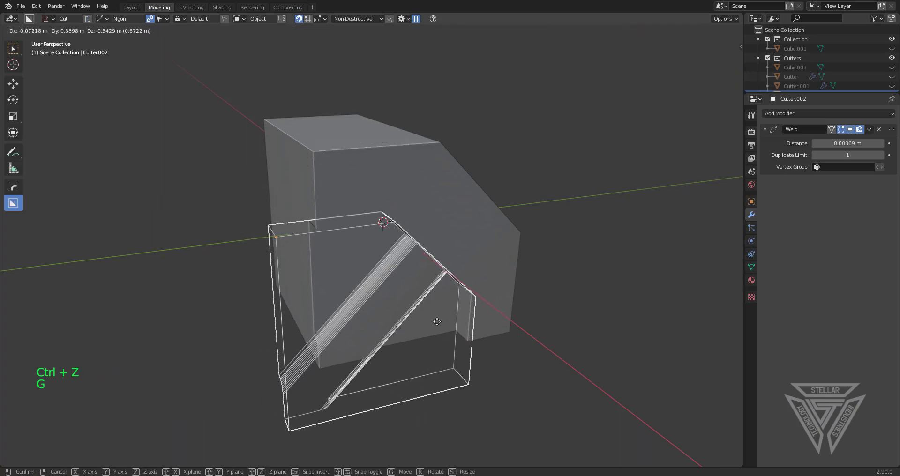
{"action": "middle_click", "coordinate": [435, 327]}
{"action": "scroll", "scroll_direction": "up", "scroll_amount": 3}
{"action": "middle_click", "coordinate": [485, 268]}
{"action": "scroll", "scroll_direction": "down", "scroll_amount": 3}
{"action": "middle_click", "coordinate": [424, 258]}
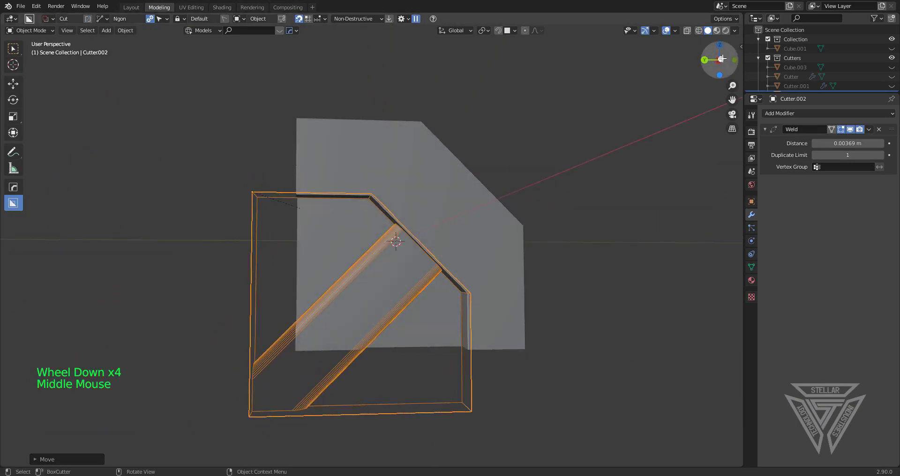
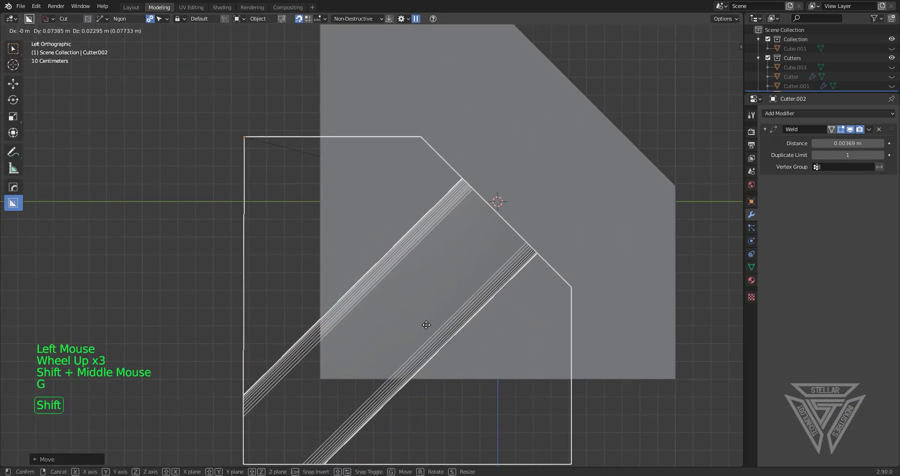
{"action": "scroll", "scroll_direction": "down", "scroll_amount": 3}
{"action": "middle_click", "coordinate": [386, 324]}
{"action": "scroll", "scroll_direction": "up", "scroll_amount": 3}
{"action": "middle_click", "coordinate": [463, 333]}
Scale Cutter002 along X through the block so it cuts a rail-shaped recess, and inspect the cut
{"action": "key", "text": "s"}
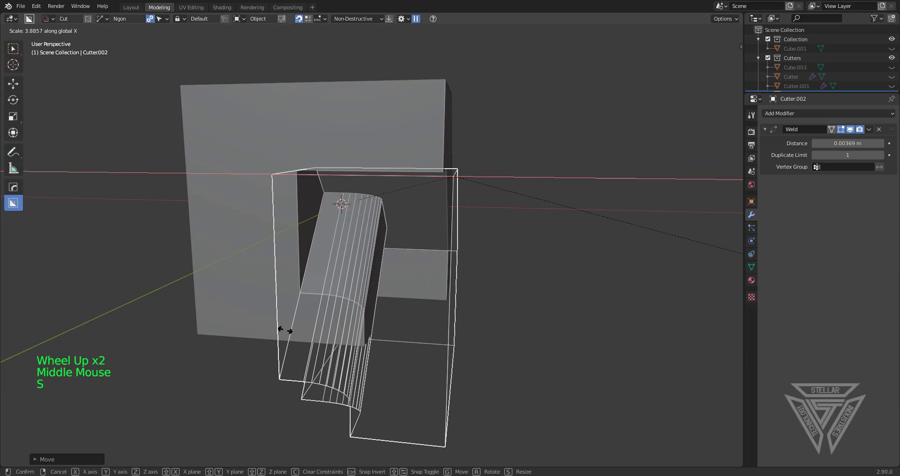
{"action": "middle_click", "coordinate": [318, 338]}
{"action": "key", "text": "h"}
{"action": "scroll", "scroll_direction": "down", "scroll_amount": 3}
{"action": "middle_click", "coordinate": [417, 292]}
{"action": "middle_click", "coordinate": [421, 284]}
{"action": "scroll", "scroll_direction": "up", "scroll_amount": 3}
{"action": "middle_click", "coordinate": [402, 322]}
{"action": "middle_click", "coordinate": [395, 328]}
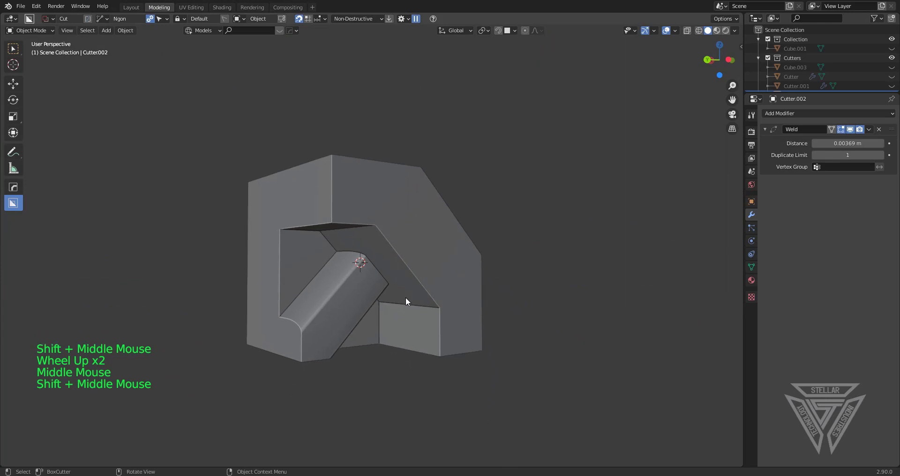
{"action": "middle_click", "coordinate": [420, 296]}
{"action": "middle_click", "coordinate": [416, 300]}
Delete the finished chamfered block, leaving the scene empty
{"action": "left_click", "coordinate": [471, 232]}
{"action": "key", "text": "x"}
{"action": "scroll", "scroll_direction": "up", "scroll_amount": 3}
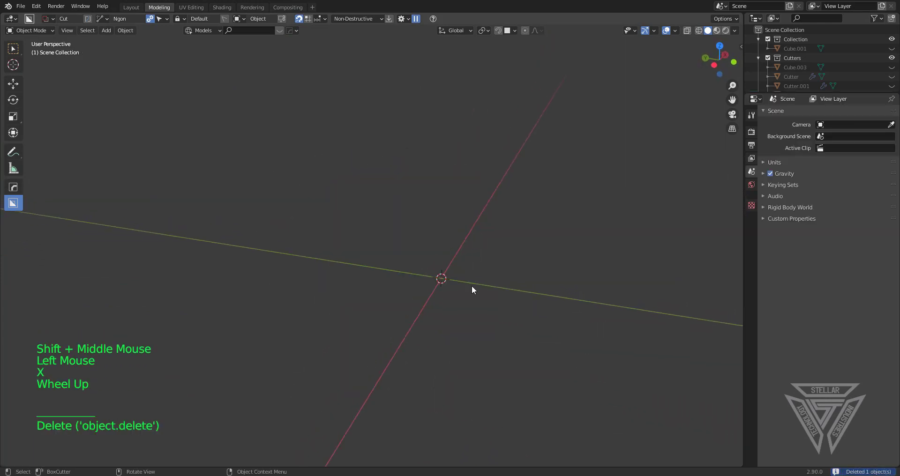
{"action": "middle_click", "coordinate": [458, 281]}
Add a fresh Mesh Cube and orbit around it
{"action": "key", "text": "shift+a"}
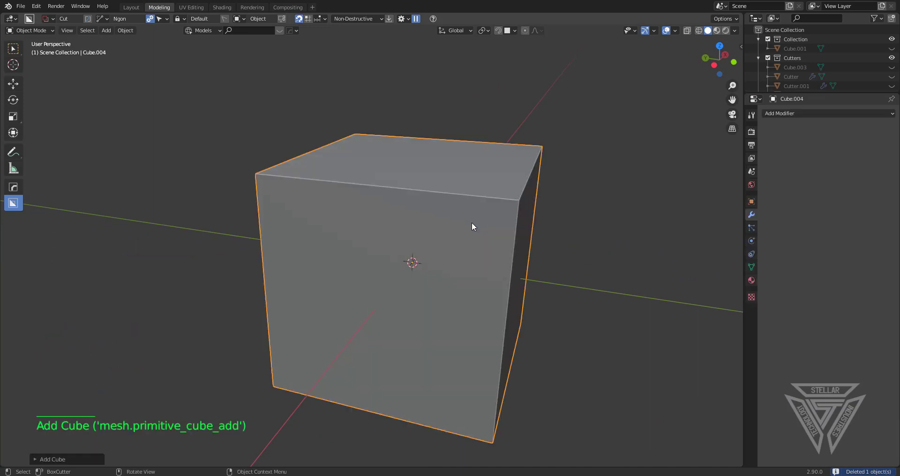
{"action": "middle_click", "coordinate": [496, 183]}
{"action": "middle_click", "coordinate": [515, 272]}
{"action": "scroll", "scroll_direction": "up", "scroll_amount": 3}
{"action": "middle_click", "coordinate": [406, 267]}
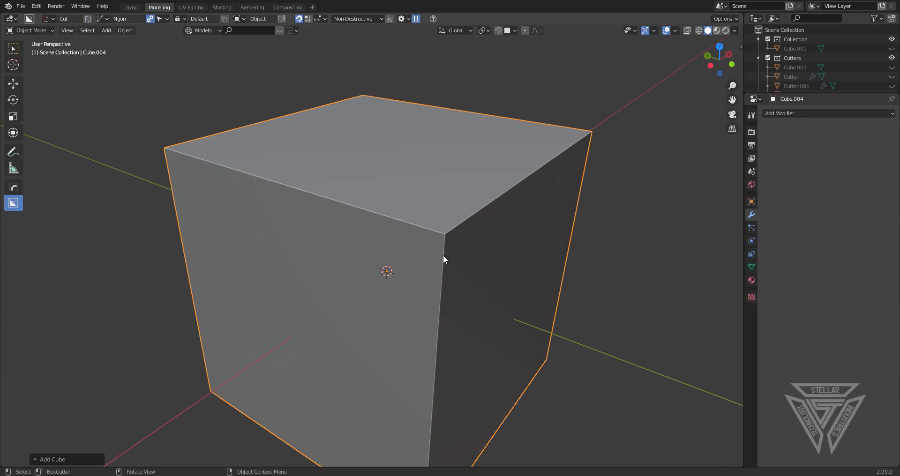
{"action": "scroll", "scroll_direction": "down", "scroll_amount": 3}
{"action": "scroll", "scroll_direction": "down", "scroll_amount": 3}
{"action": "middle_click", "coordinate": [446, 255]}
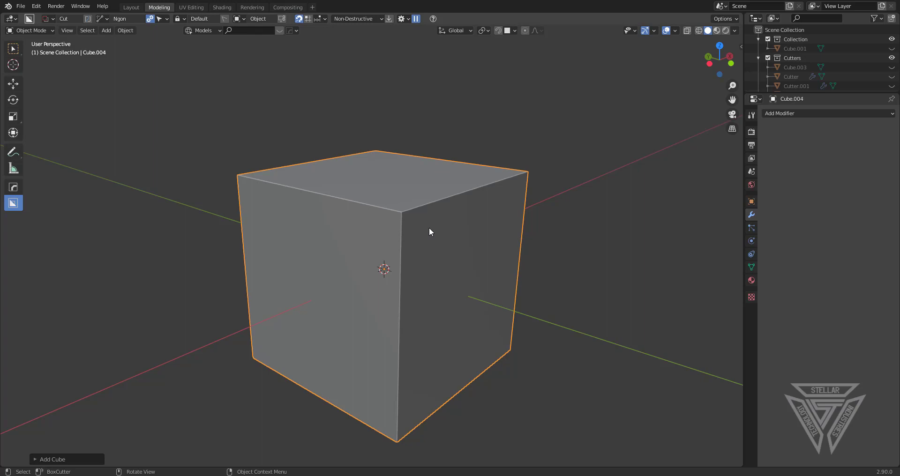
{"action": "middle_click", "coordinate": [452, 247]}
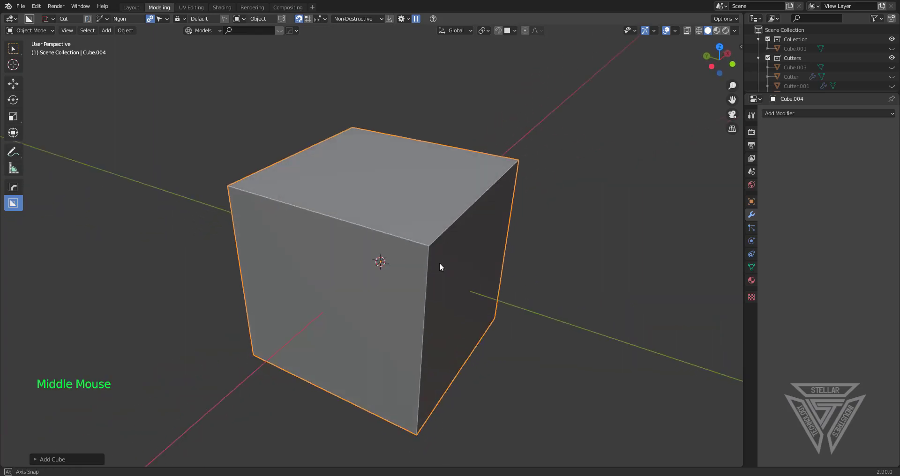